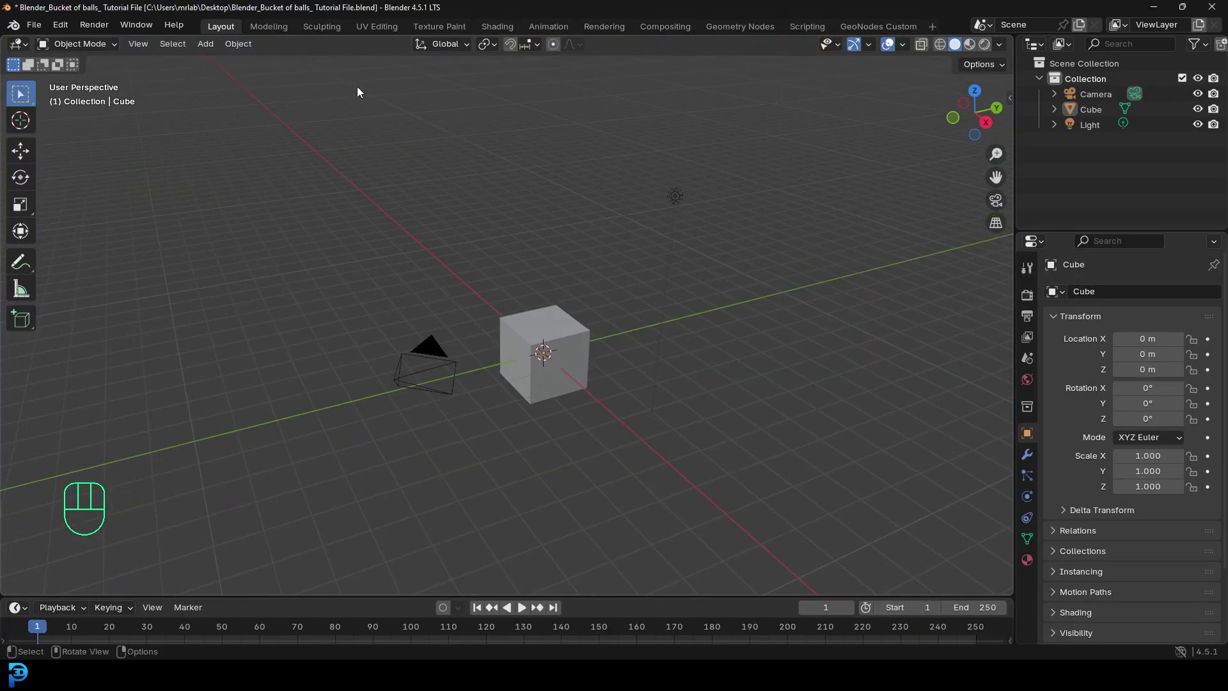
# Delete the default cube, camera and light so the scene is empty.
pyautogui.moveTo(561, 176); pyautogui.dragTo(736, 454)
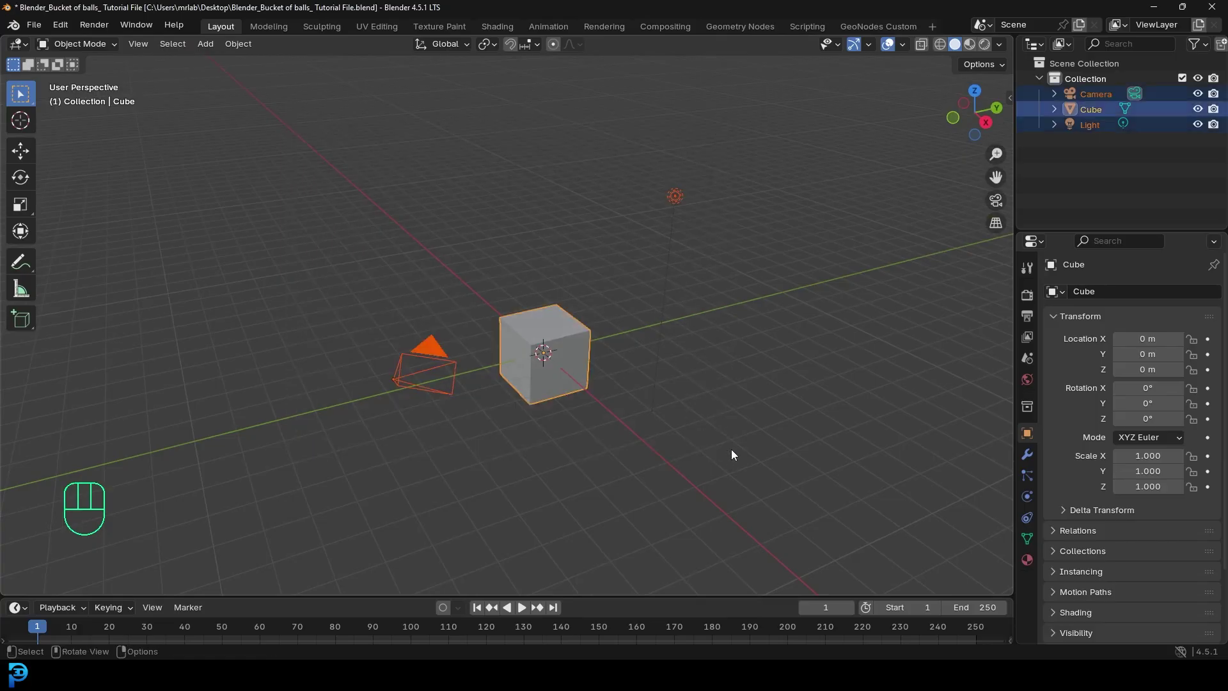
pyautogui.press('Delete')
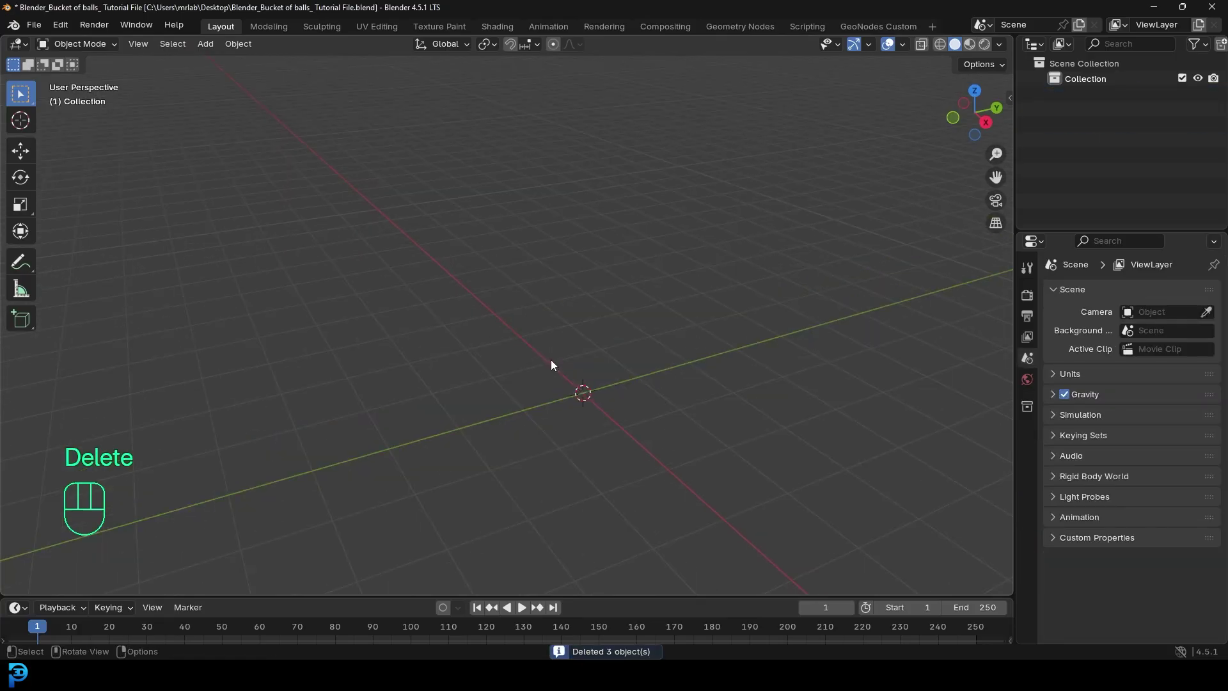
pyautogui.moveTo(559, 367); pyautogui.dragTo(496, 268)
# Add a cylinder mesh and view it straight from the front.
pyautogui.press('shift+a')
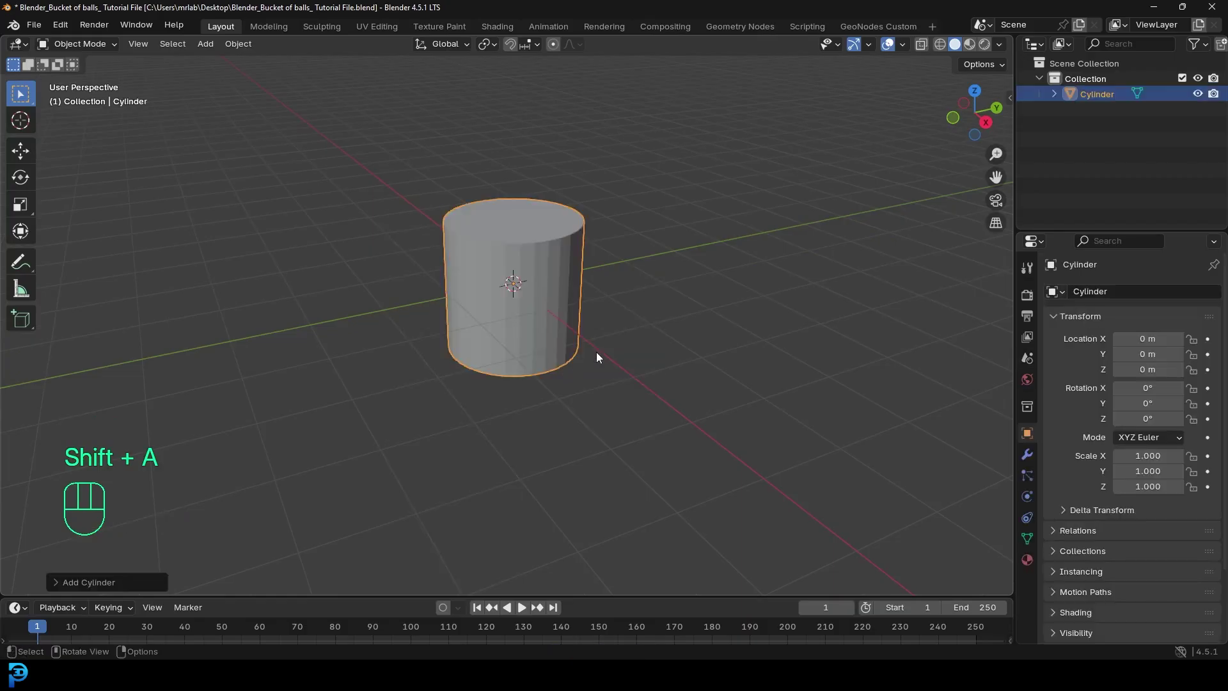
pyautogui.press('KP_1')
pyautogui.moveTo(512, 265); pyautogui.dragTo(527, 289)
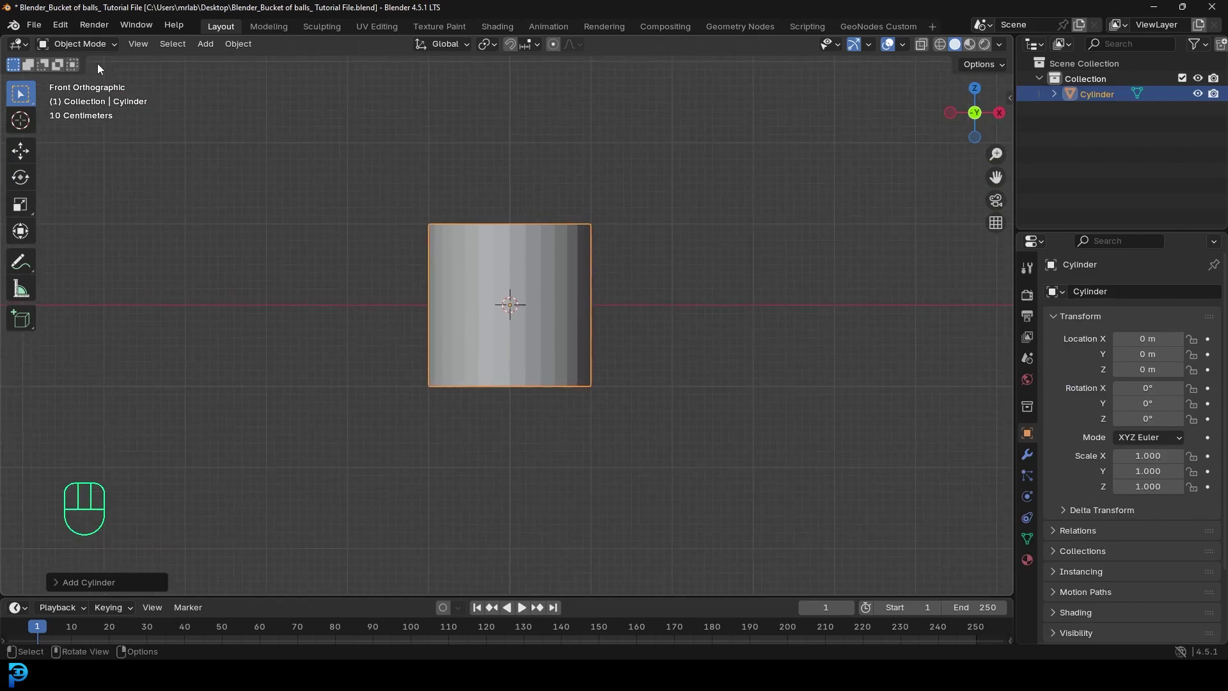
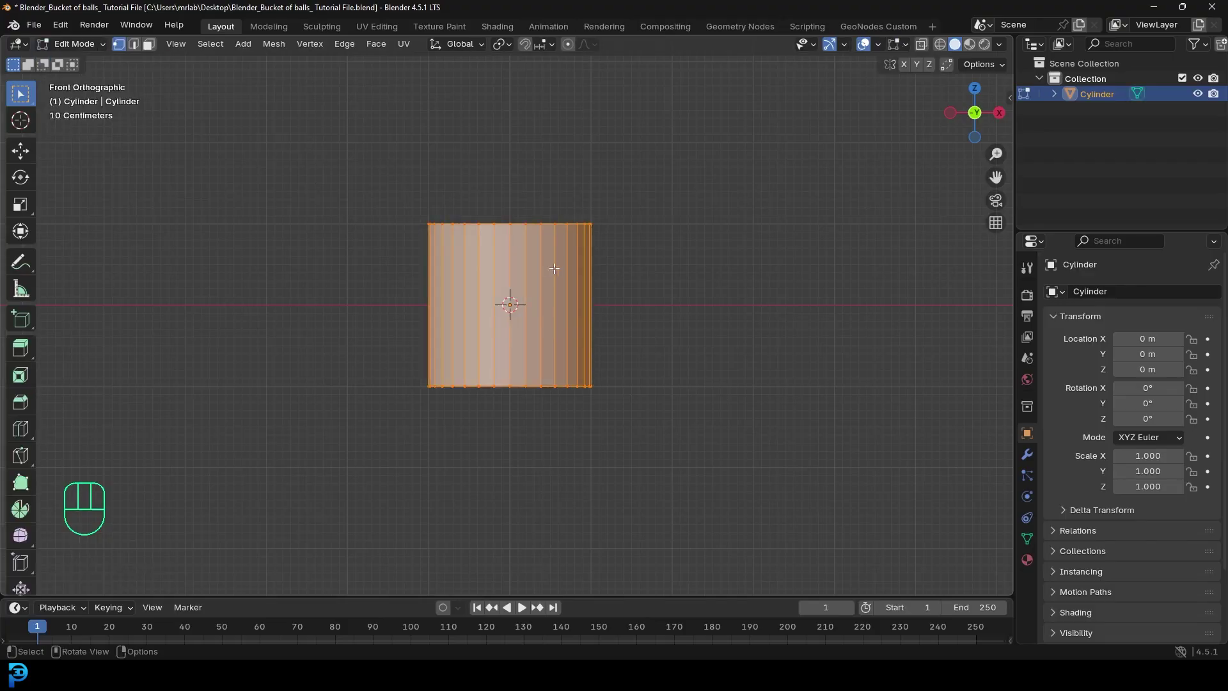
# Enter Edit Mode on the cylinder, select all geometry and start moving it.
pyautogui.press('Tab')
pyautogui.press('Tab')
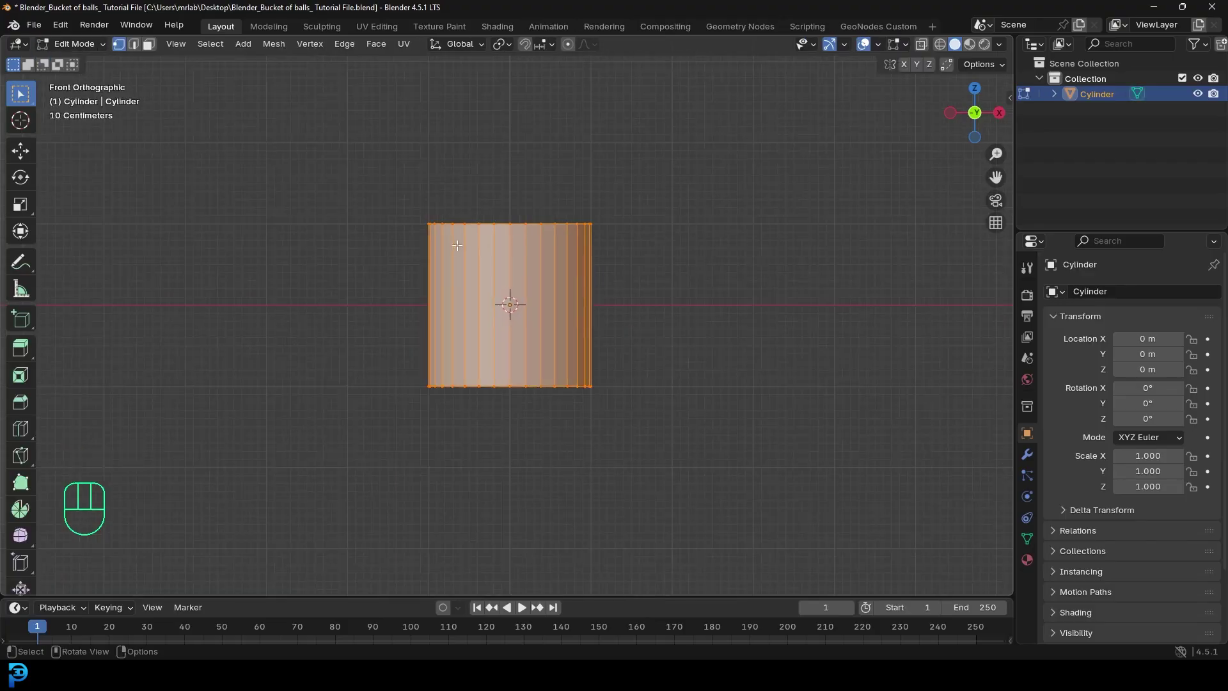
pyautogui.press('a')
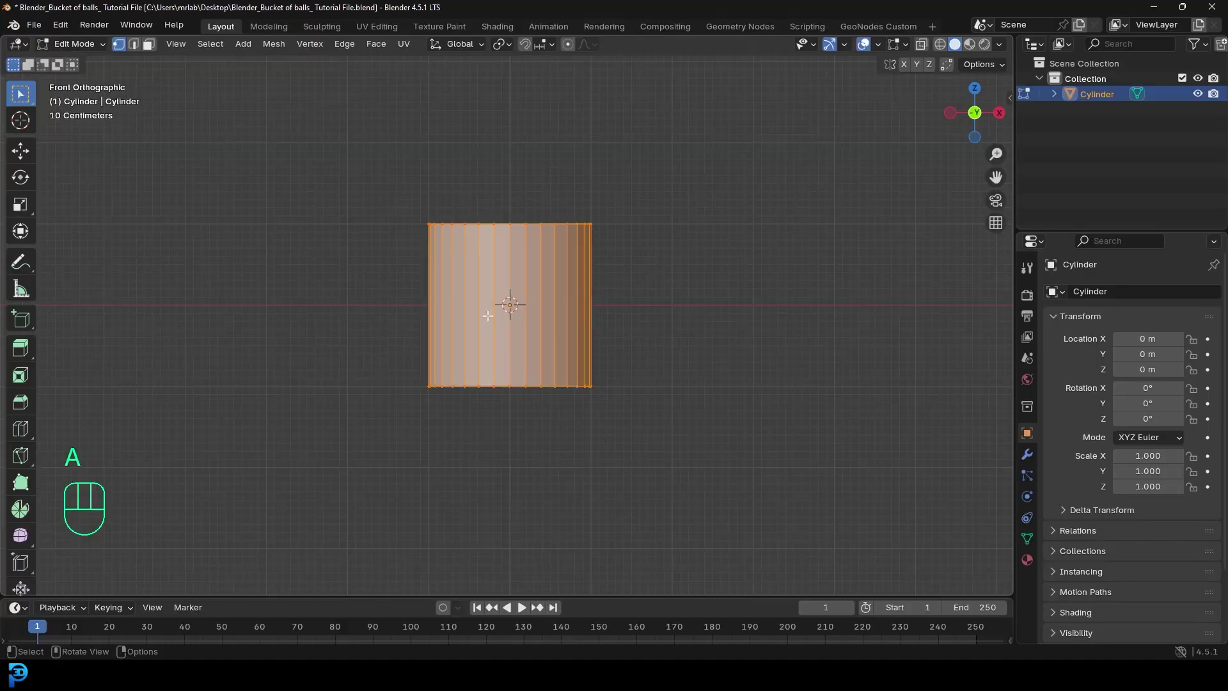
pyautogui.press('g')
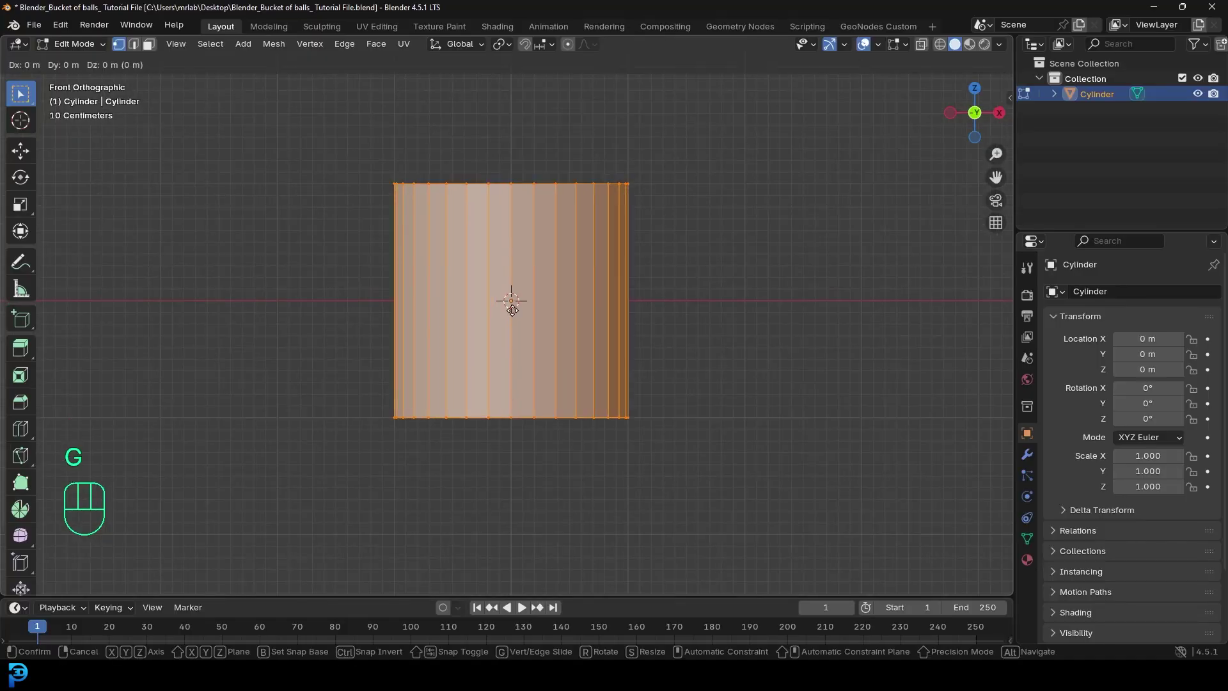
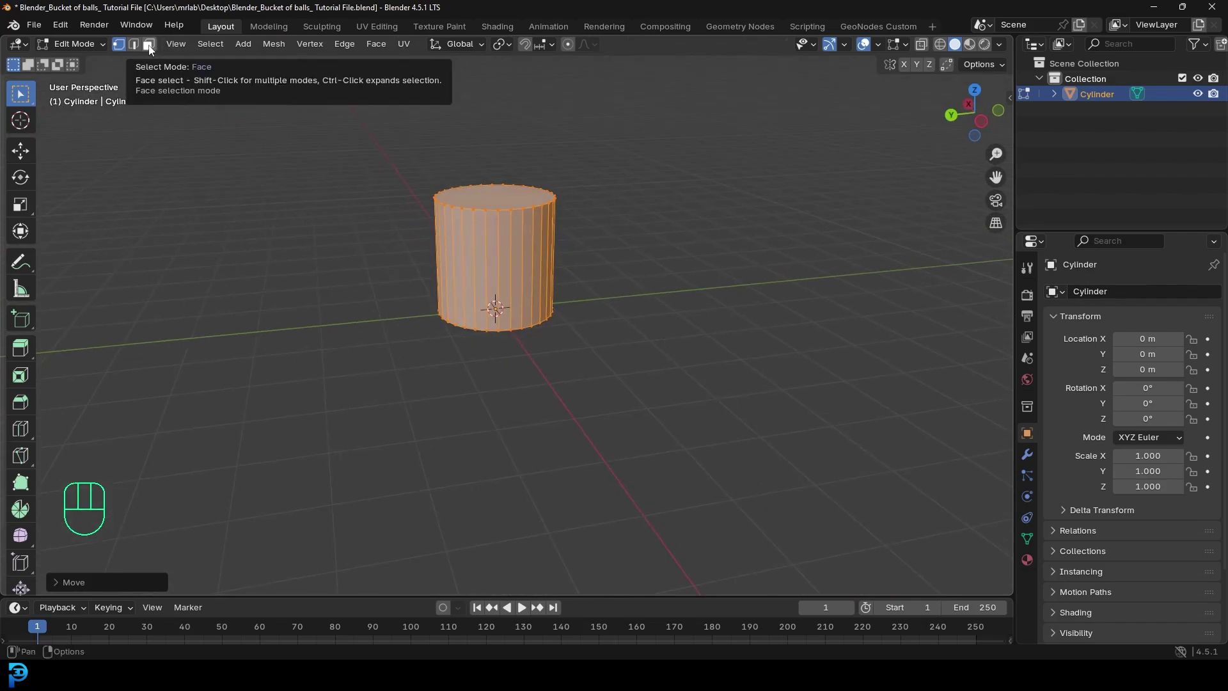
# Taper and delete the top face to open the bucket, then extrude all faces for wall thickness.
pyautogui.click(153, 50)
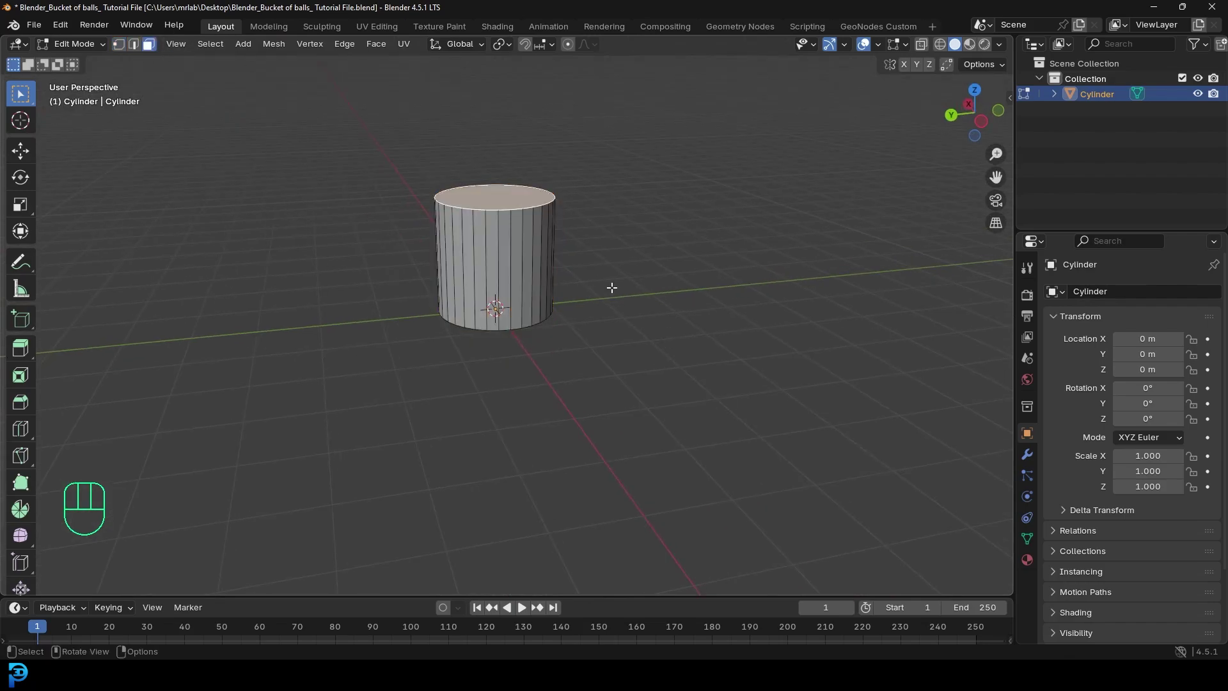
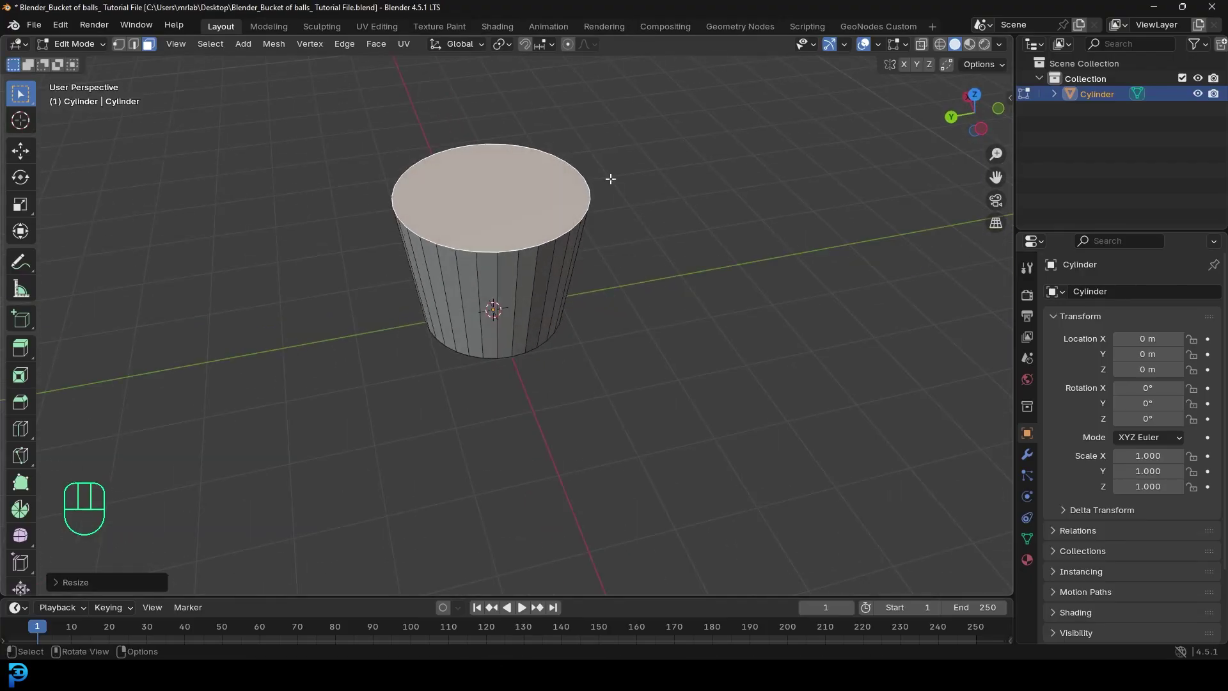
pyautogui.press('x')
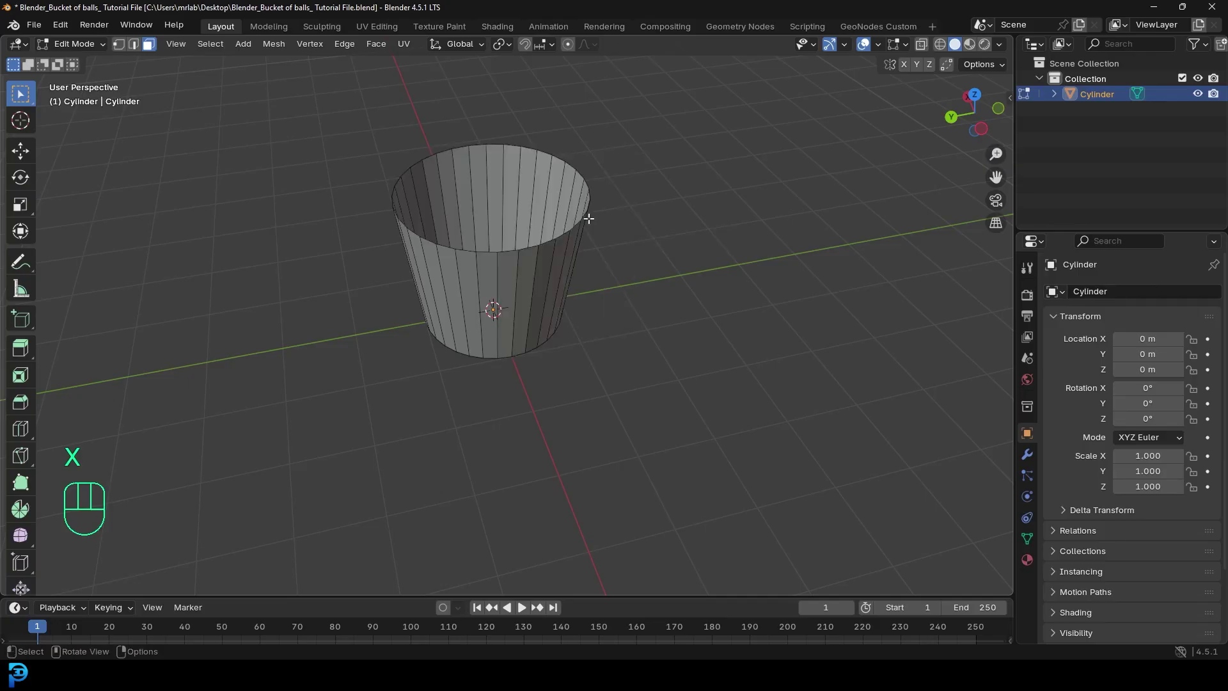
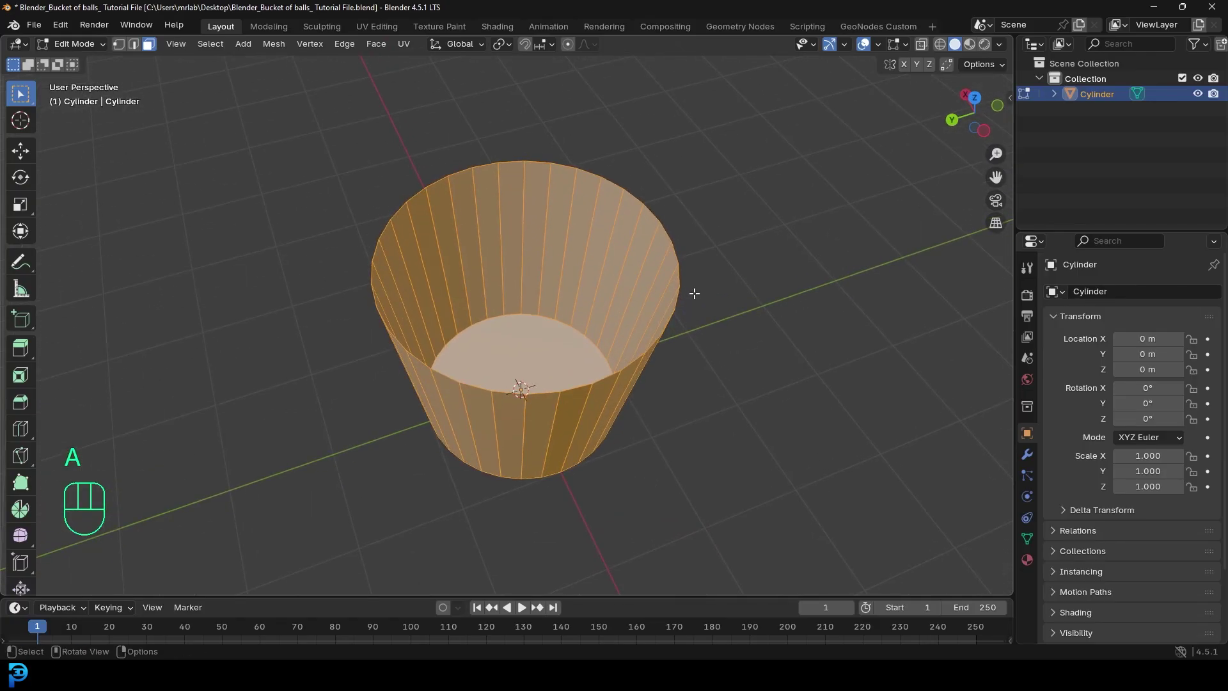
pyautogui.press('e')
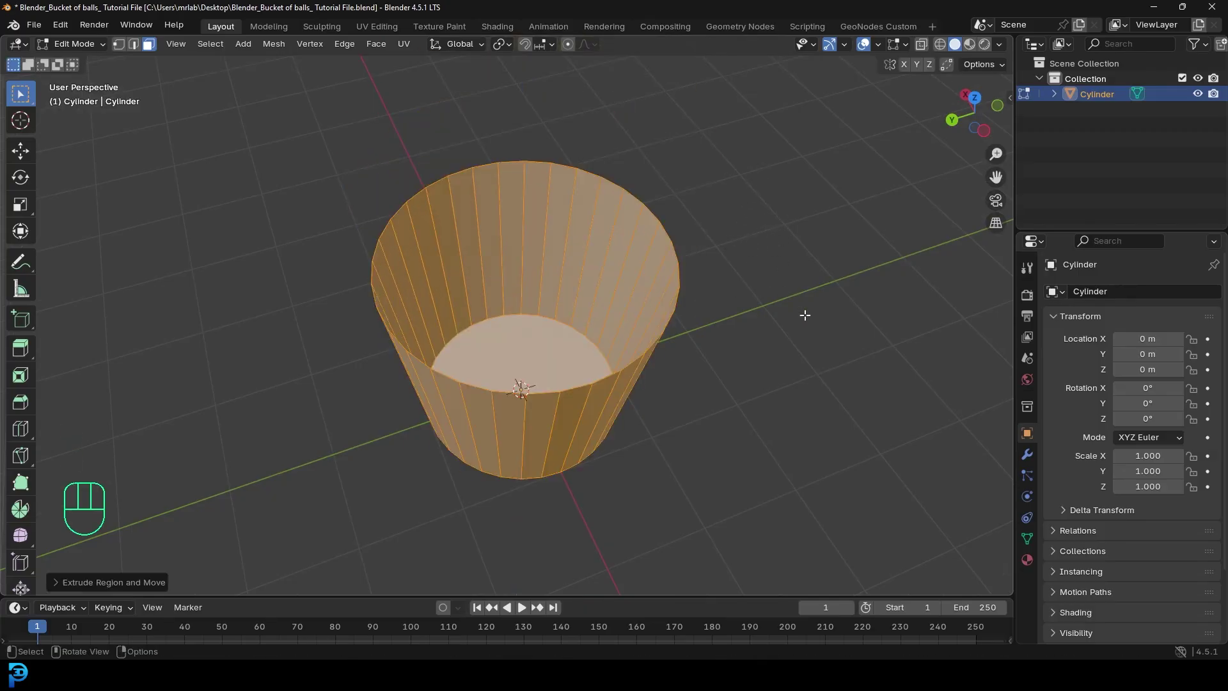
pyautogui.press('alt+s')
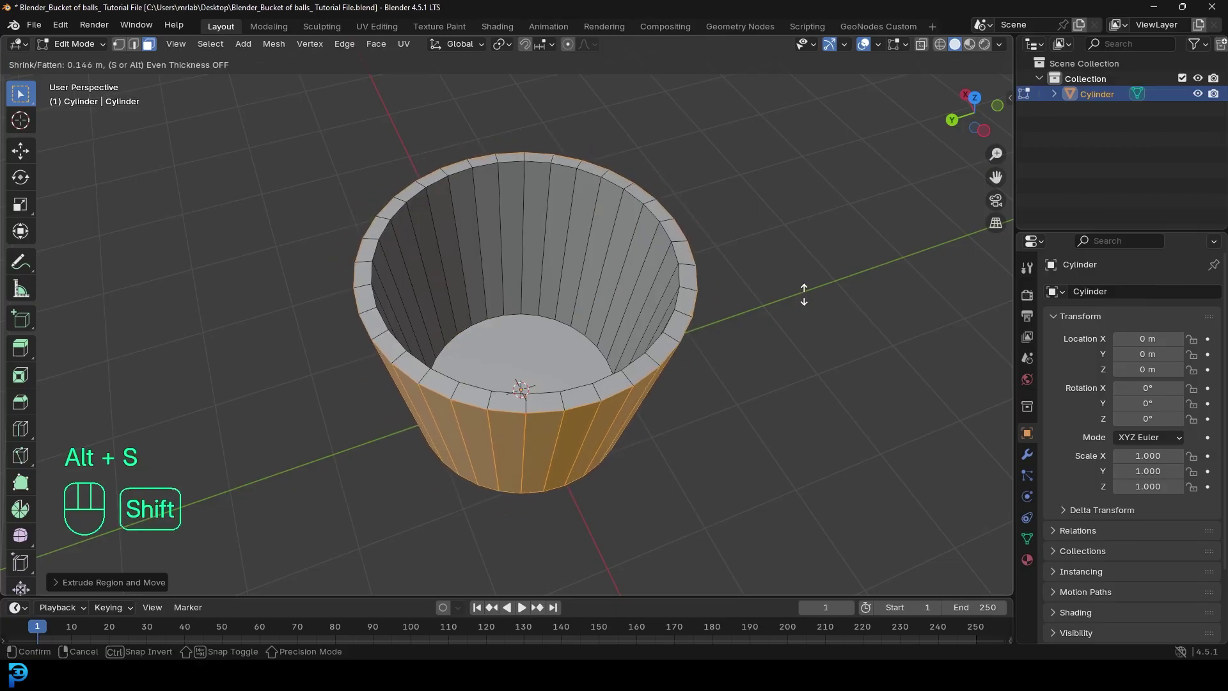
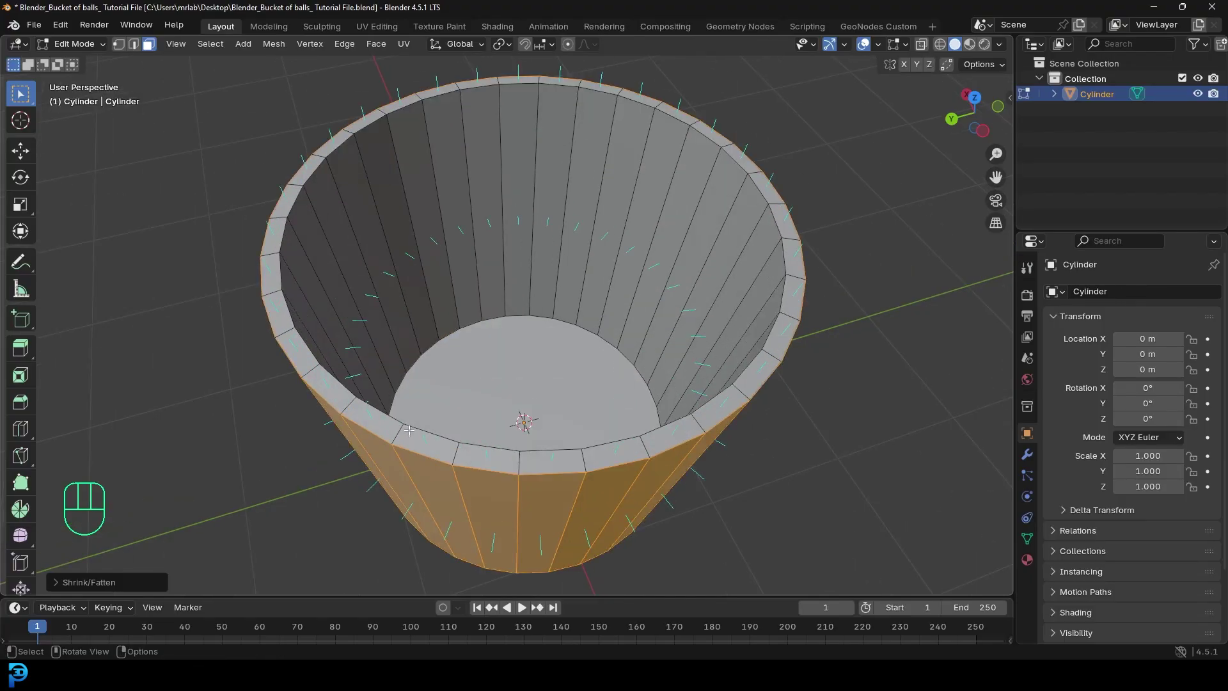
# Recalculate all bucket face normals to point outward.
pyautogui.press('a')
pyautogui.press('alt+n')
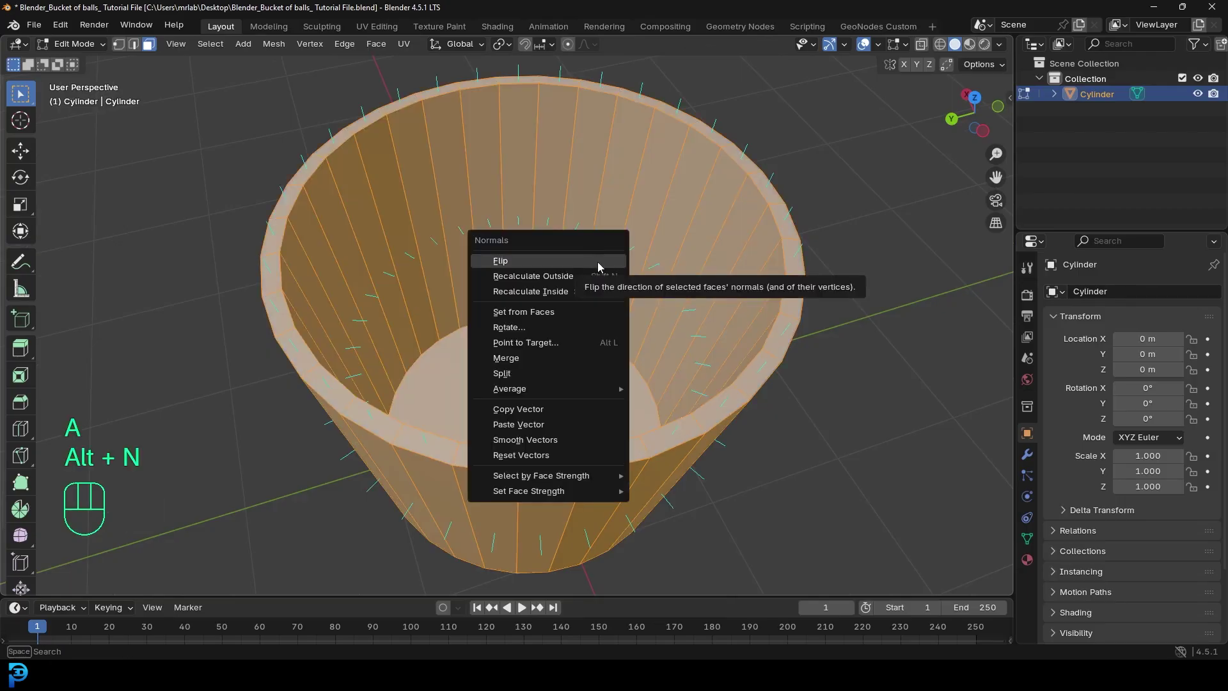
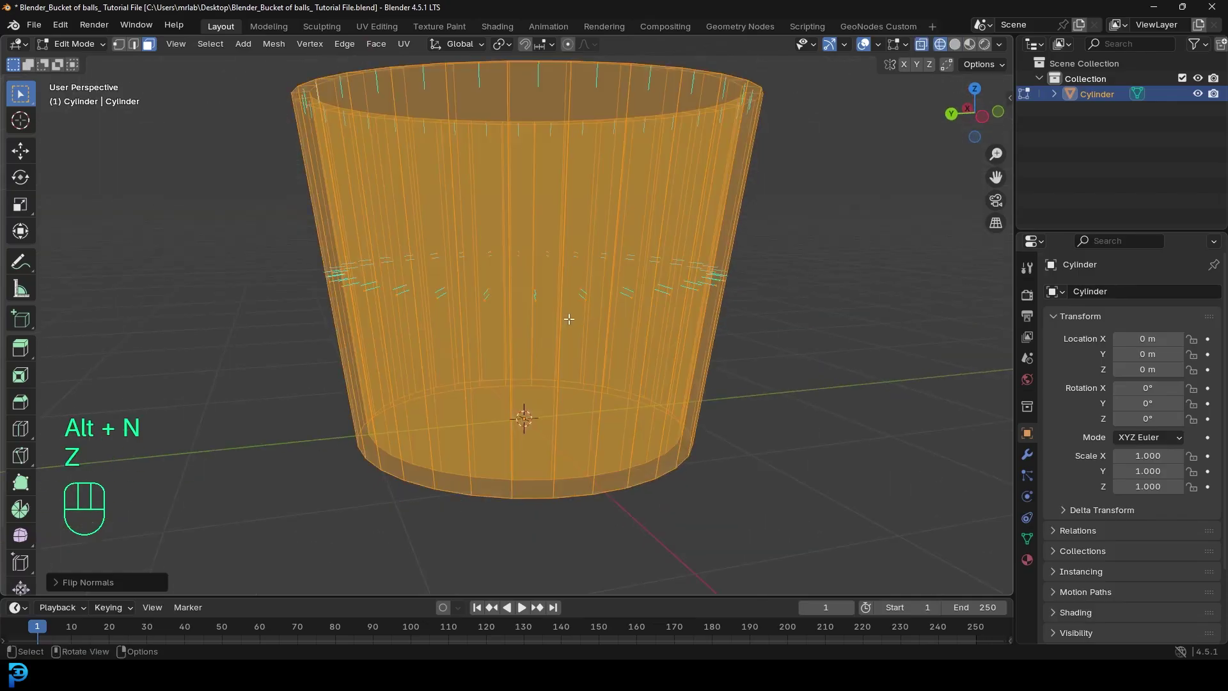
pyautogui.middleClick(527, 415)
pyautogui.press('alt+n')
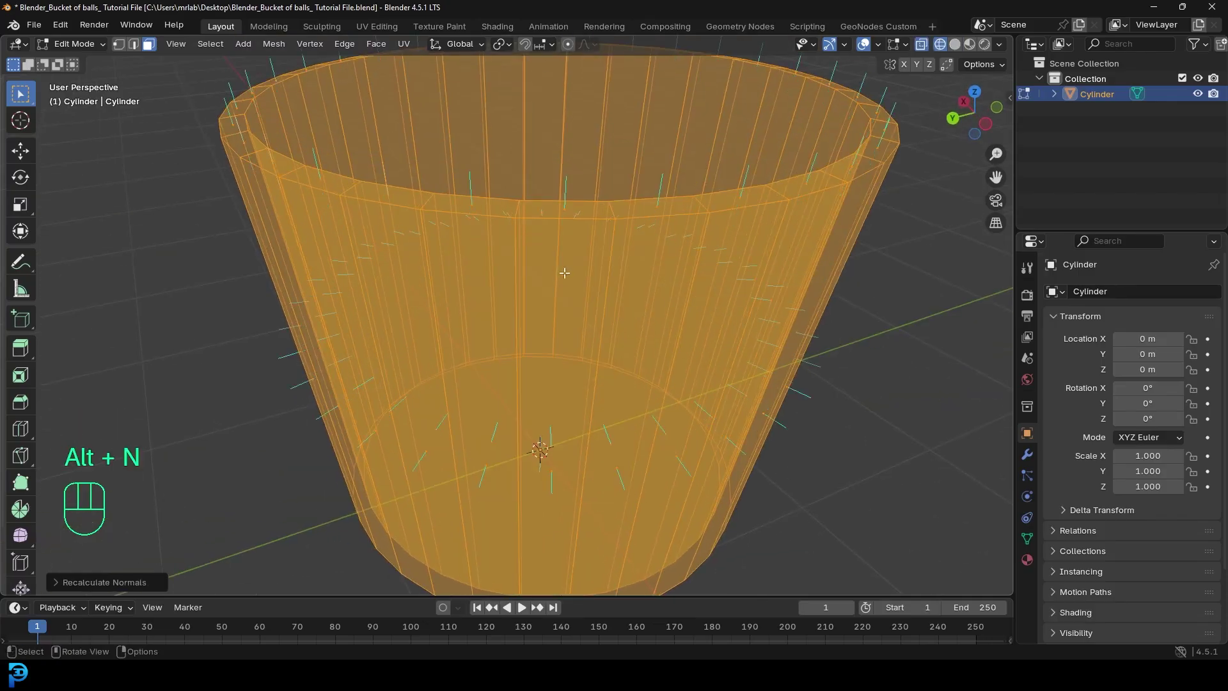
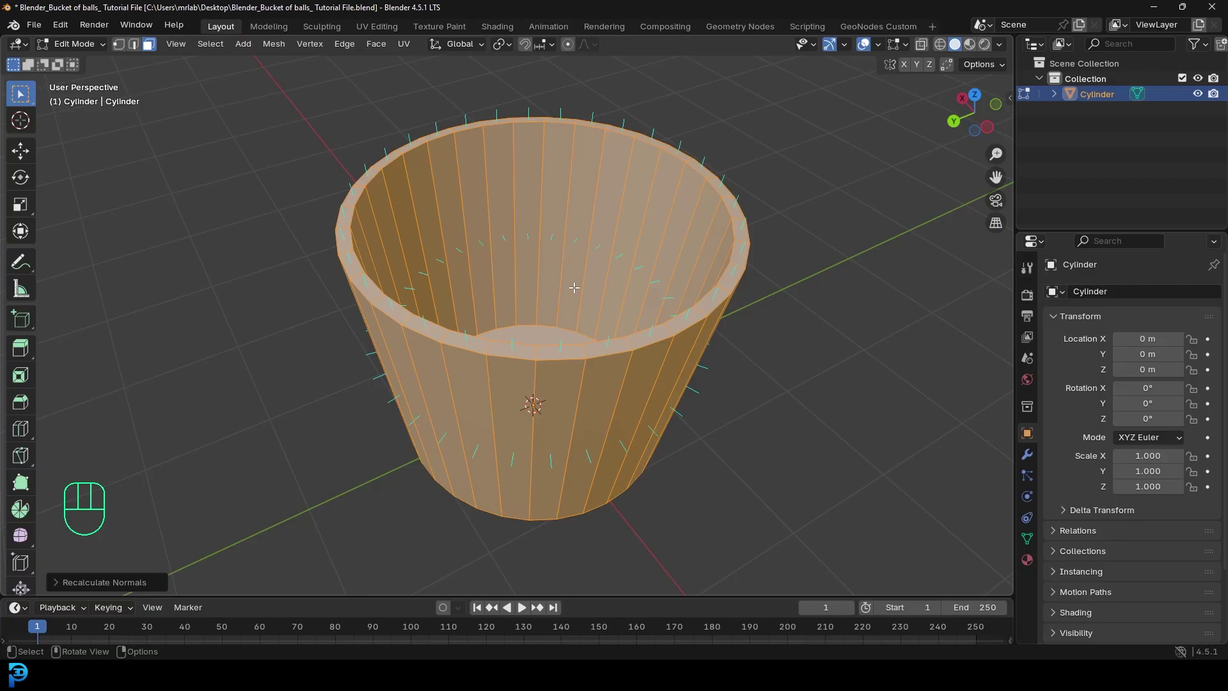
# Inspect the smoothed bucket from several angles and return to front view.
pyautogui.moveTo(907, 49); pyautogui.dragTo(710, 282)
pyautogui.moveTo(90, 51); pyautogui.dragTo(129, 68)
pyautogui.middleClick(589, 309)
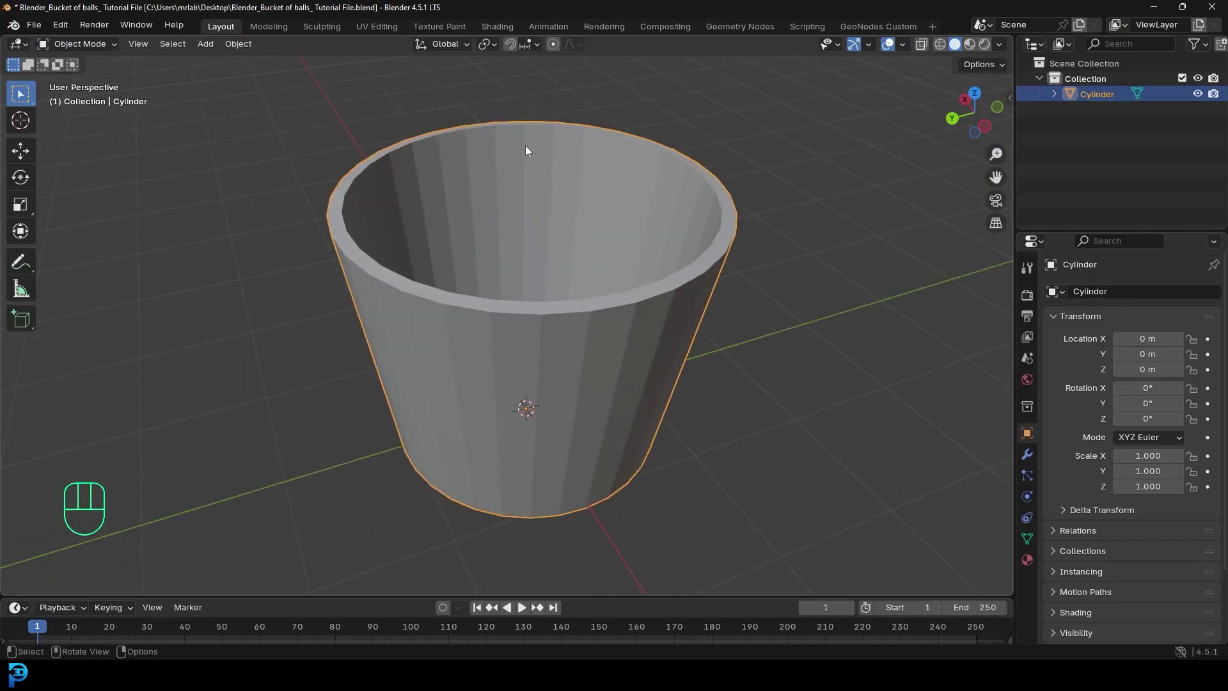
pyautogui.moveTo(543, 150); pyautogui.dragTo(751, 256)
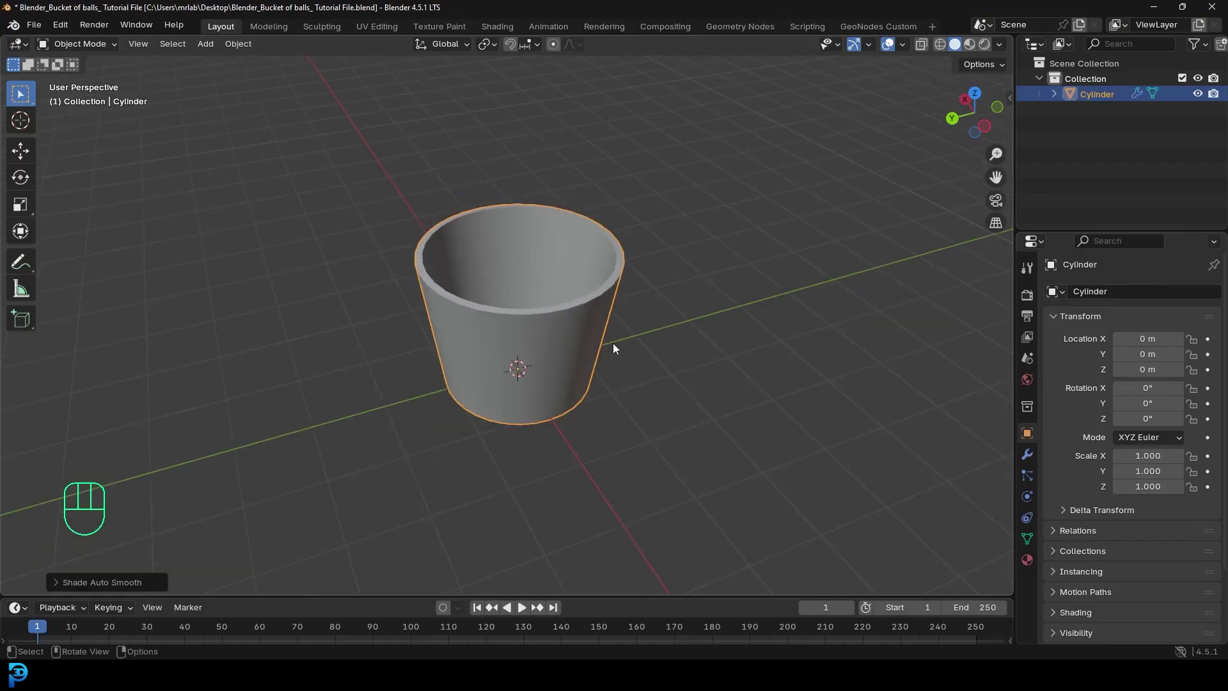
pyautogui.moveTo(615, 346); pyautogui.dragTo(580, 392)
pyautogui.press('KP_1')
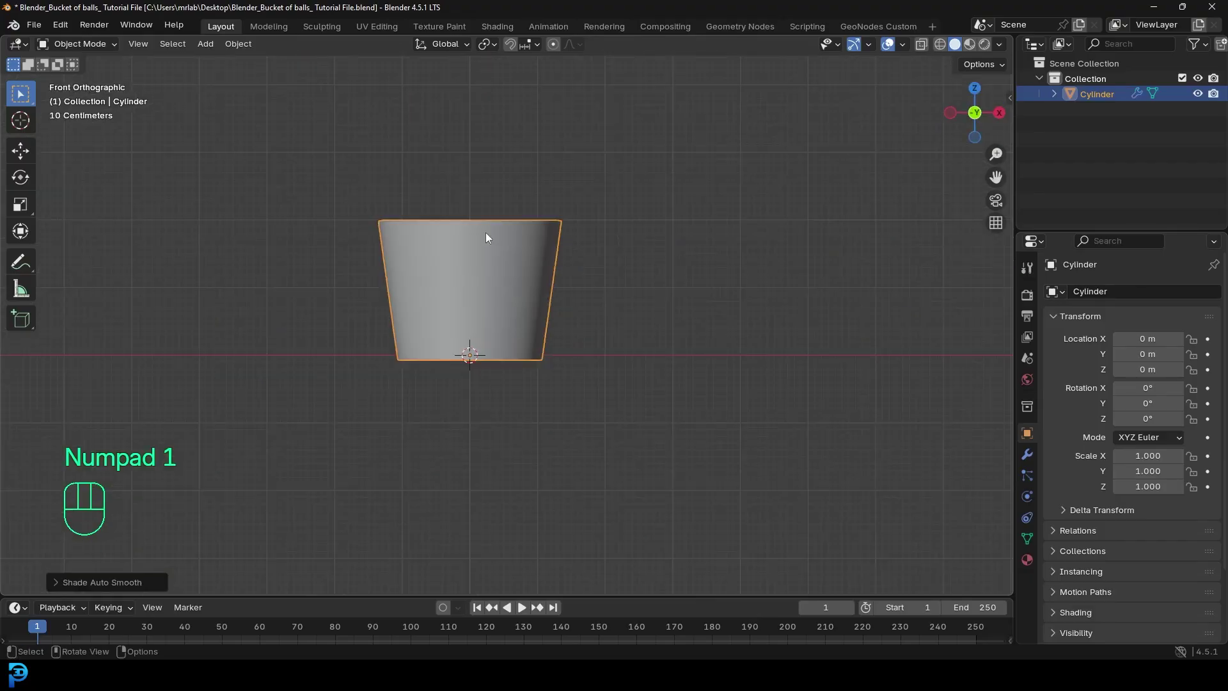
# Add a UV sphere and raise it along Z above the bucket rim.
pyautogui.press('shift+a')
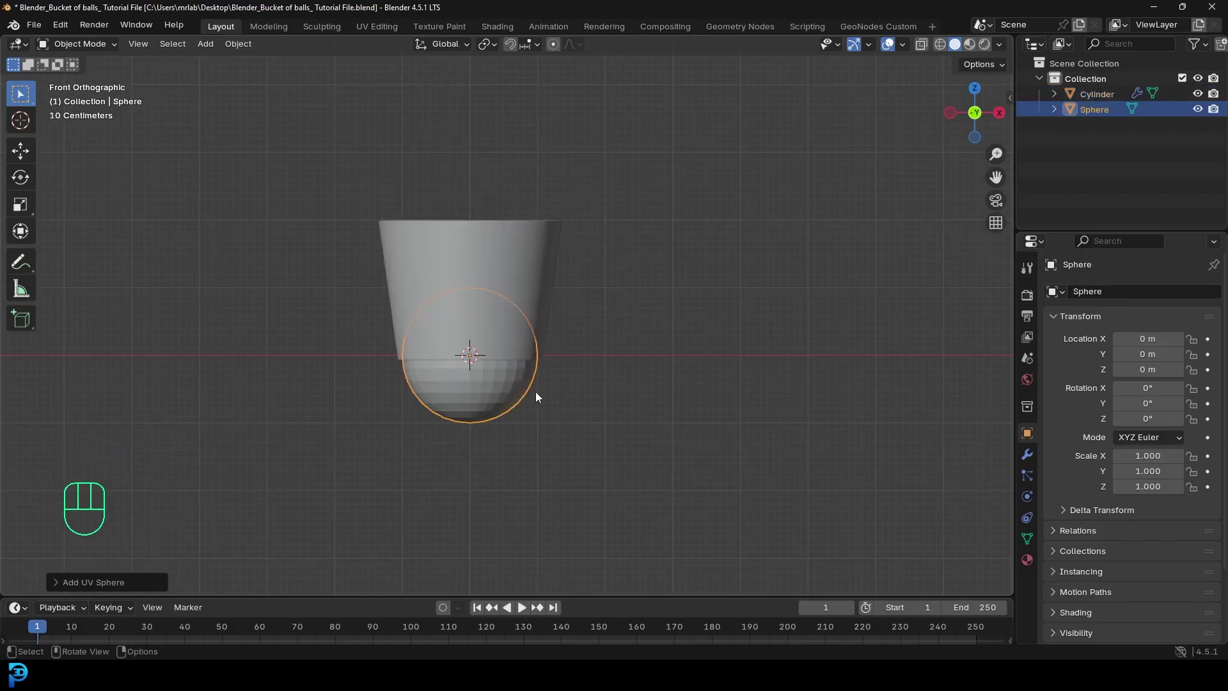
pyautogui.middleClick(532, 386)
pyautogui.moveTo(518, 390); pyautogui.dragTo(446, 366)
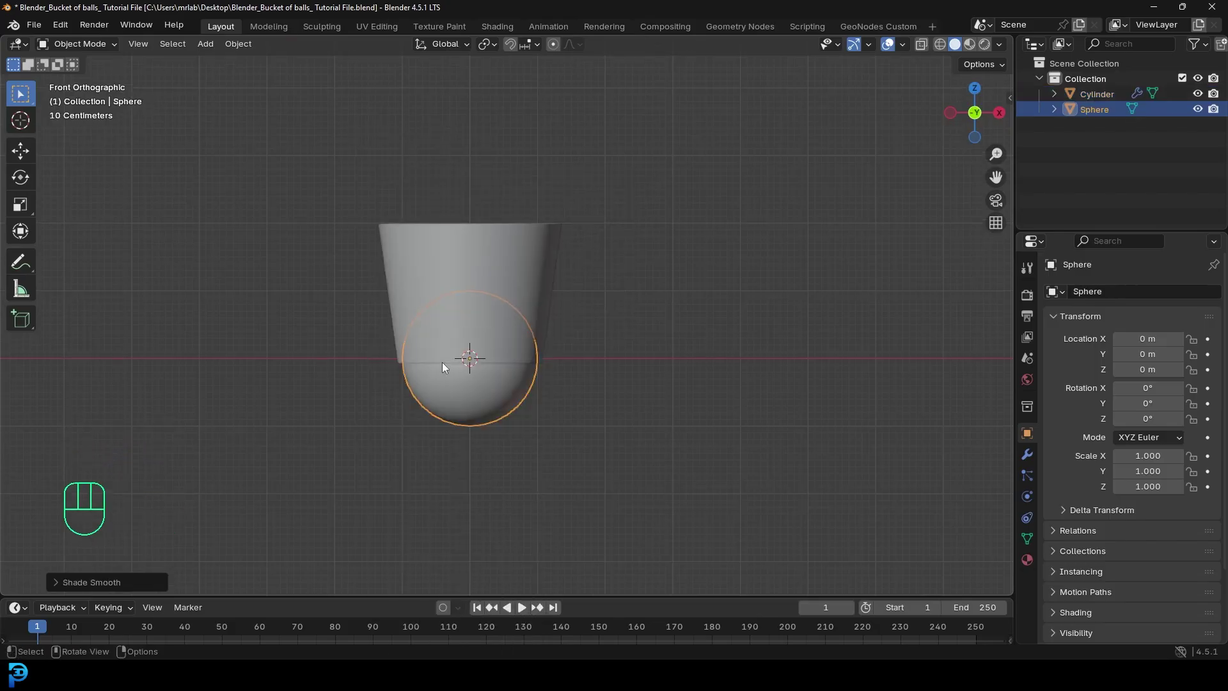
pyautogui.press('g')
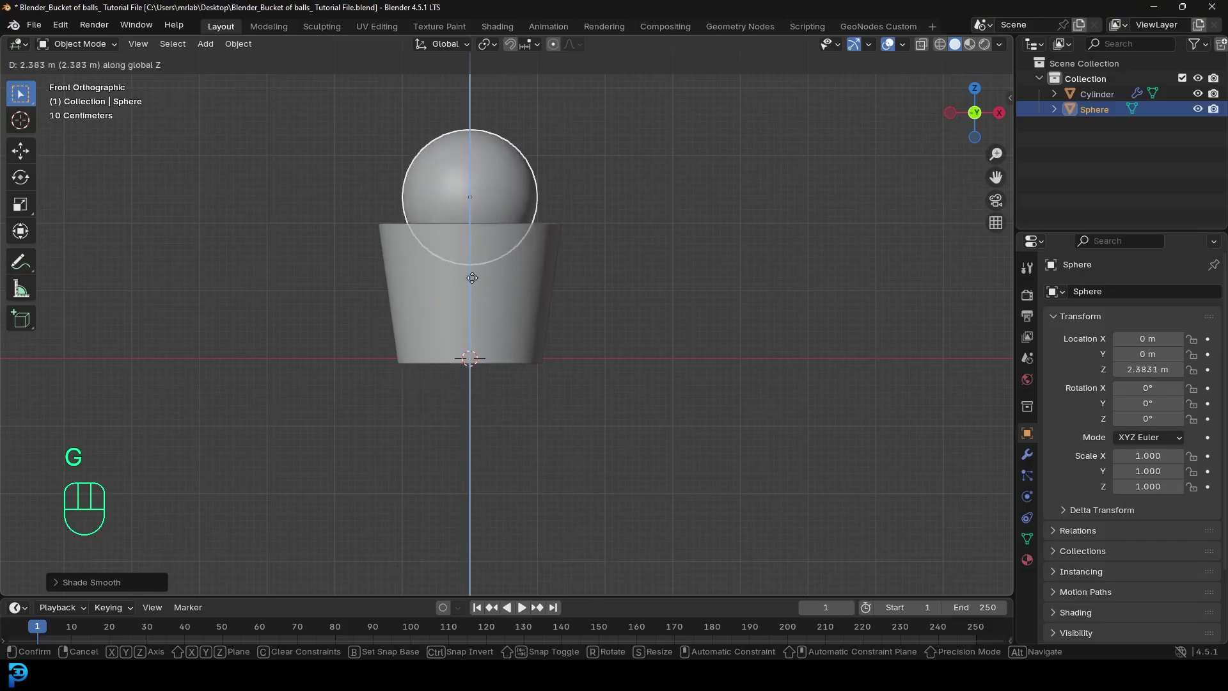
pyautogui.moveTo(539, 244); pyautogui.dragTo(573, 366)
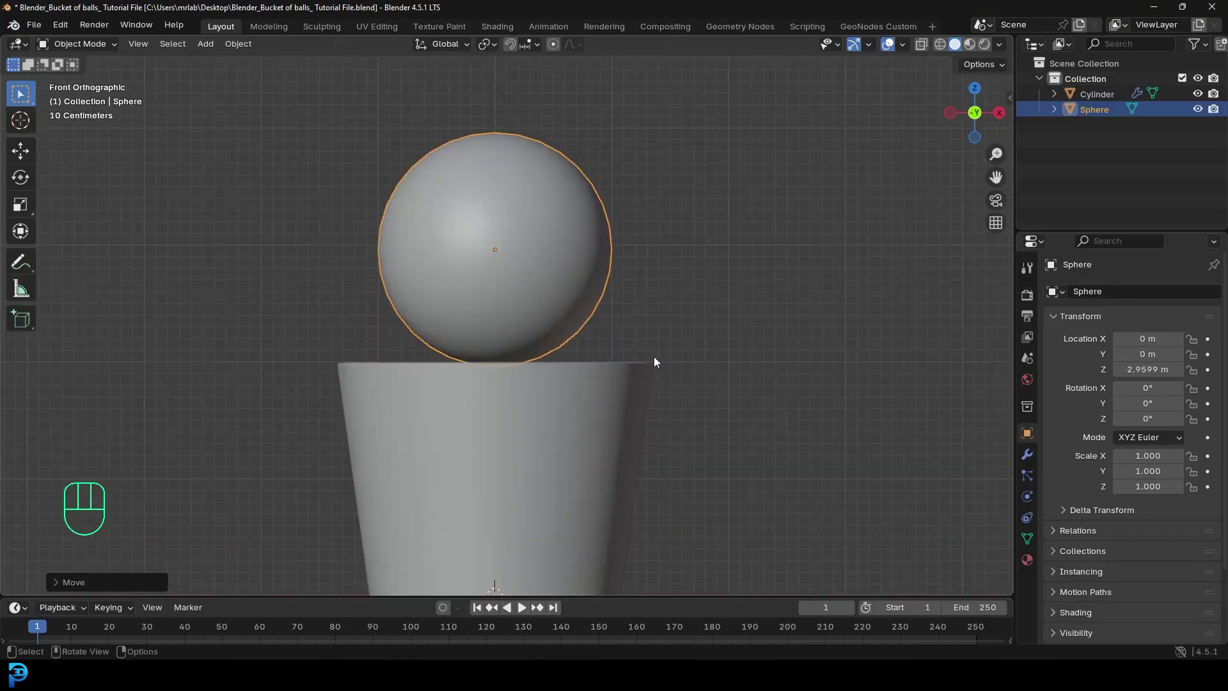
# Shrink the sphere to ball size and apply its scale so it reads 1.0.
pyautogui.press('s')
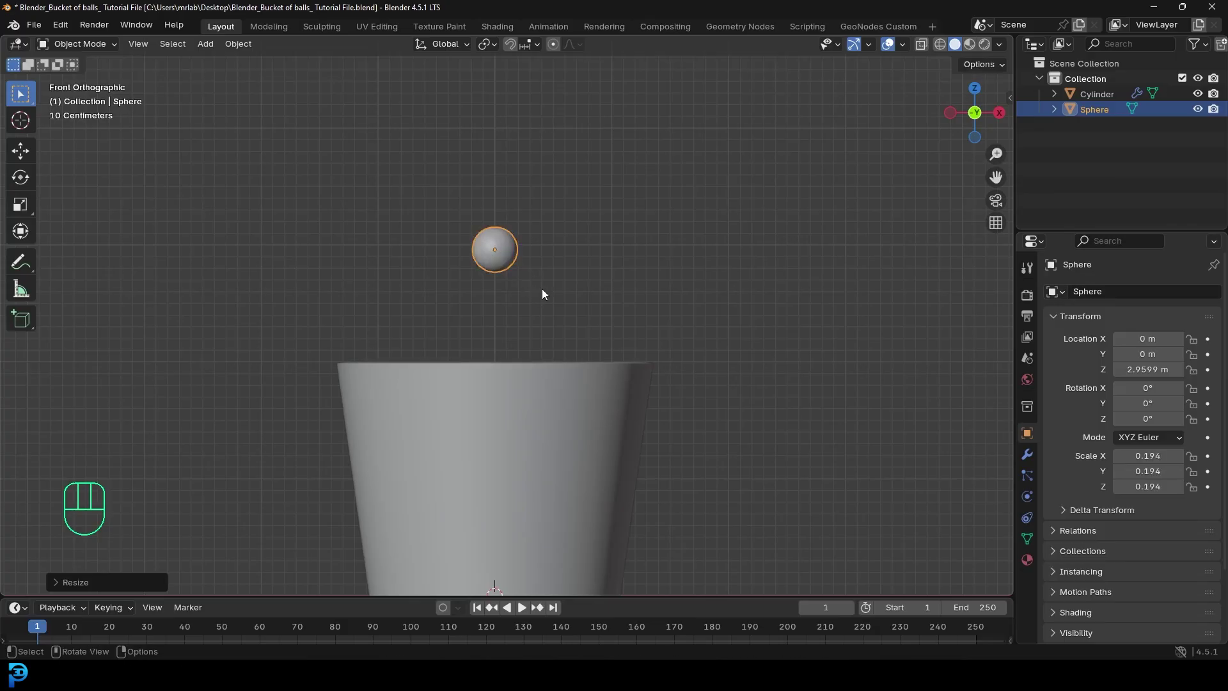
pyautogui.moveTo(452, 268); pyautogui.dragTo(508, 315)
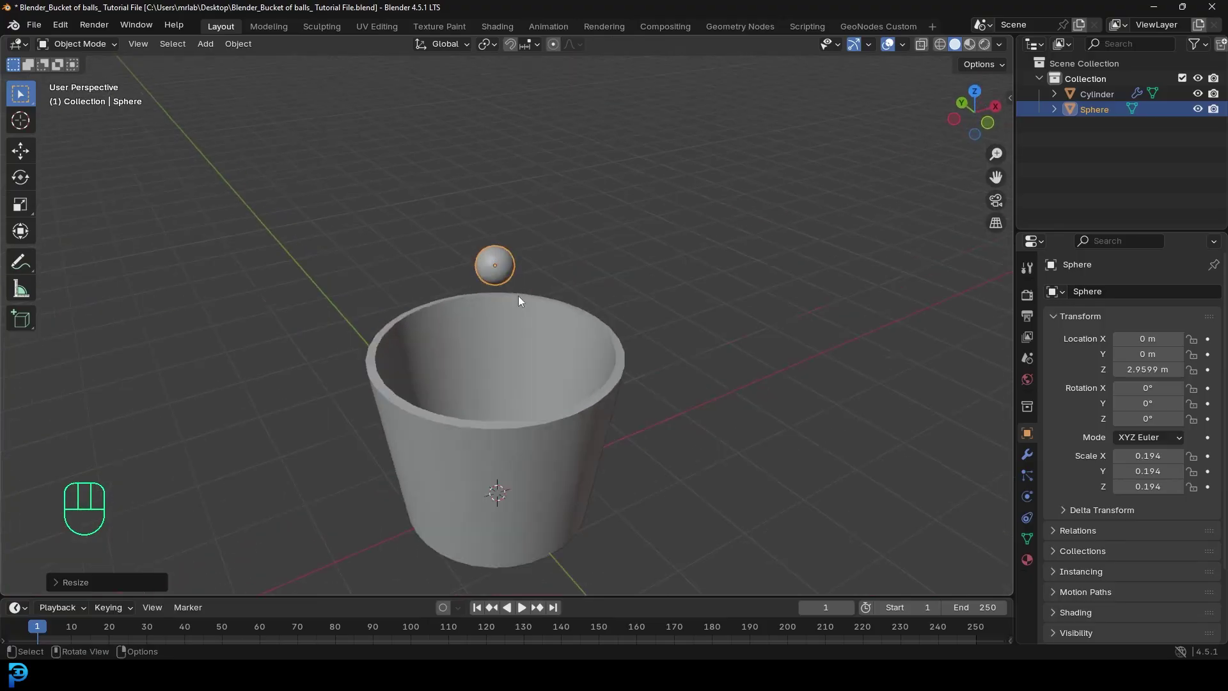
pyautogui.press('ctrl+a')
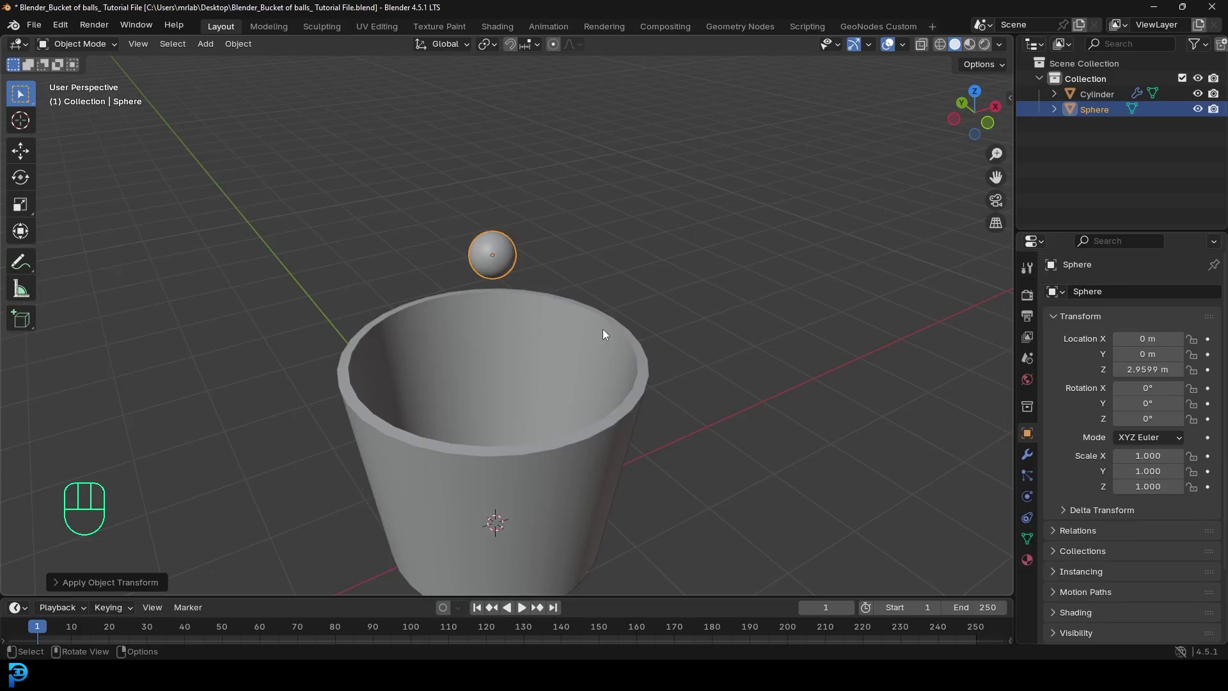
pyautogui.moveTo(547, 284); pyautogui.dragTo(487, 246)
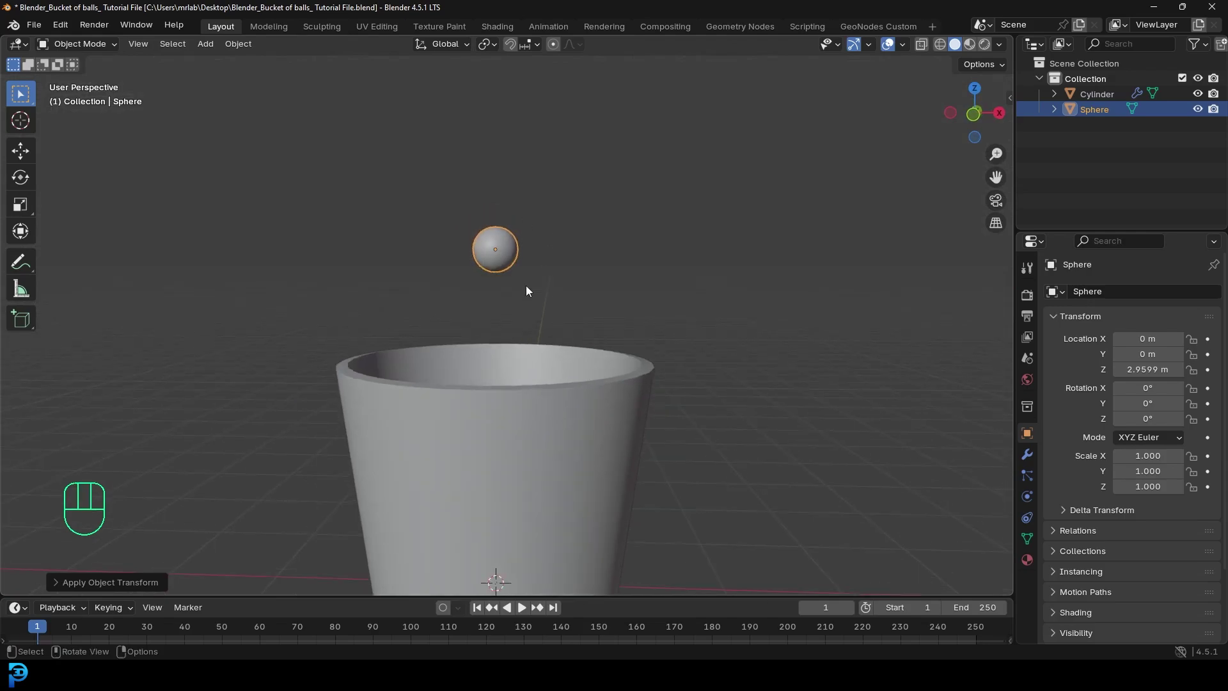
# In top view move the sphere to the left rim and duplicate it along X into a row of five.
pyautogui.press('KP_7')
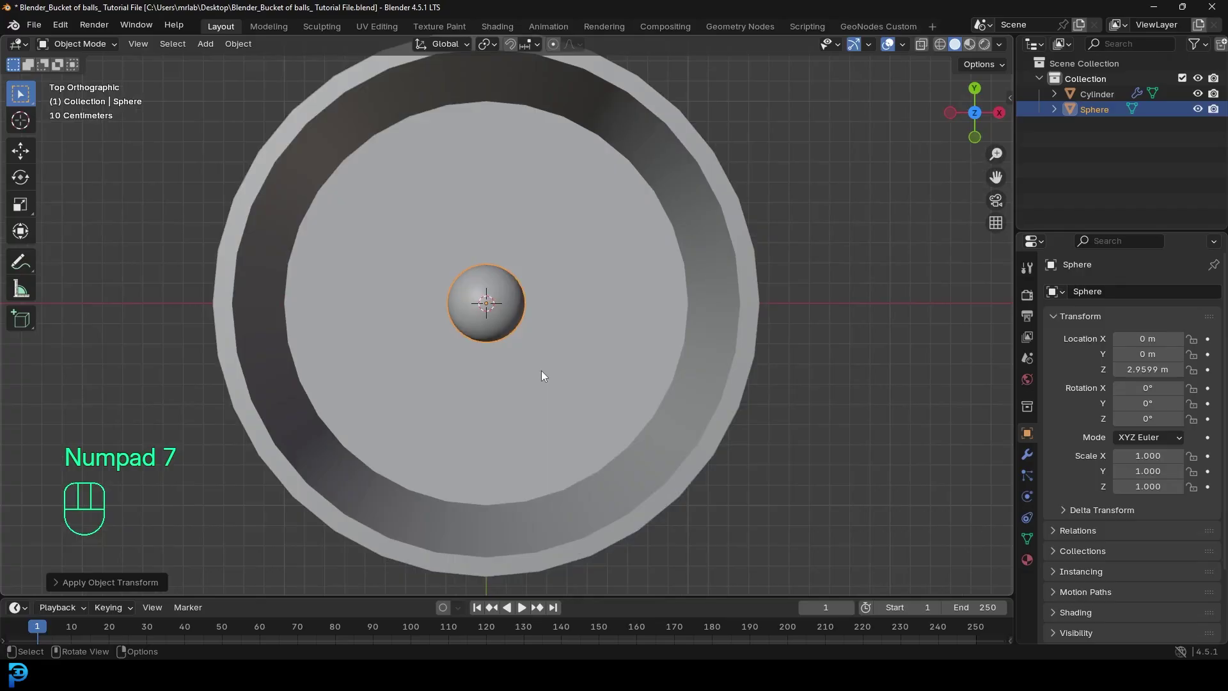
pyautogui.press('g')
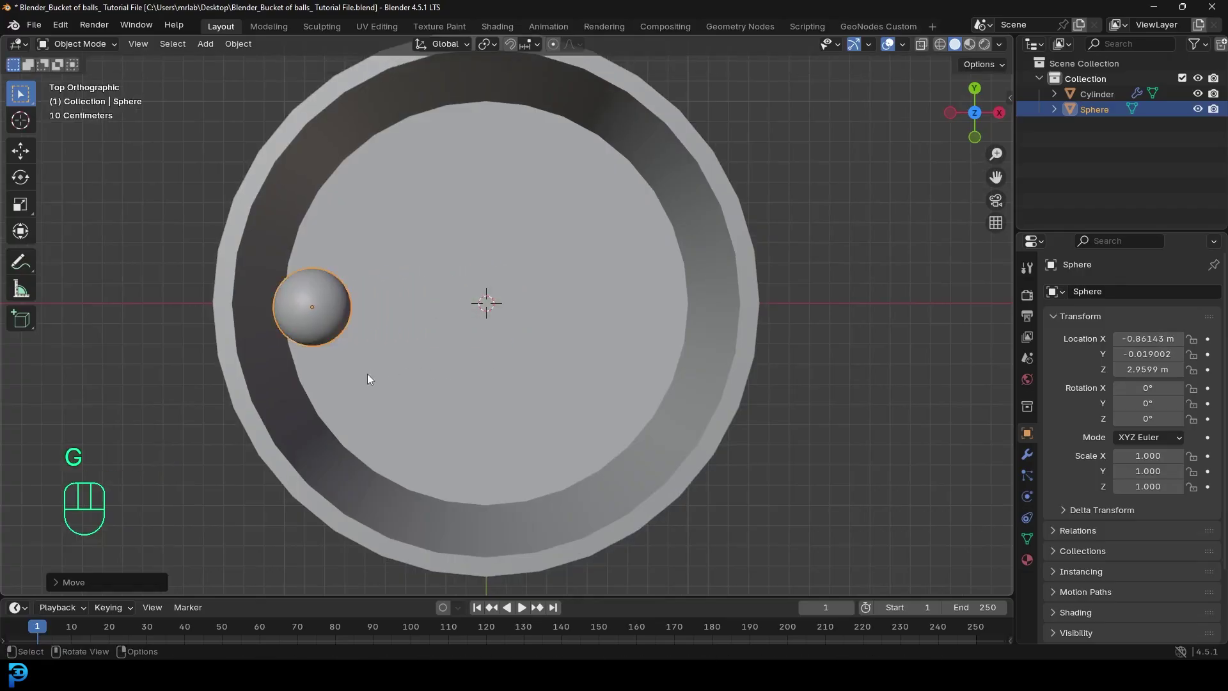
pyautogui.press('shift+d')
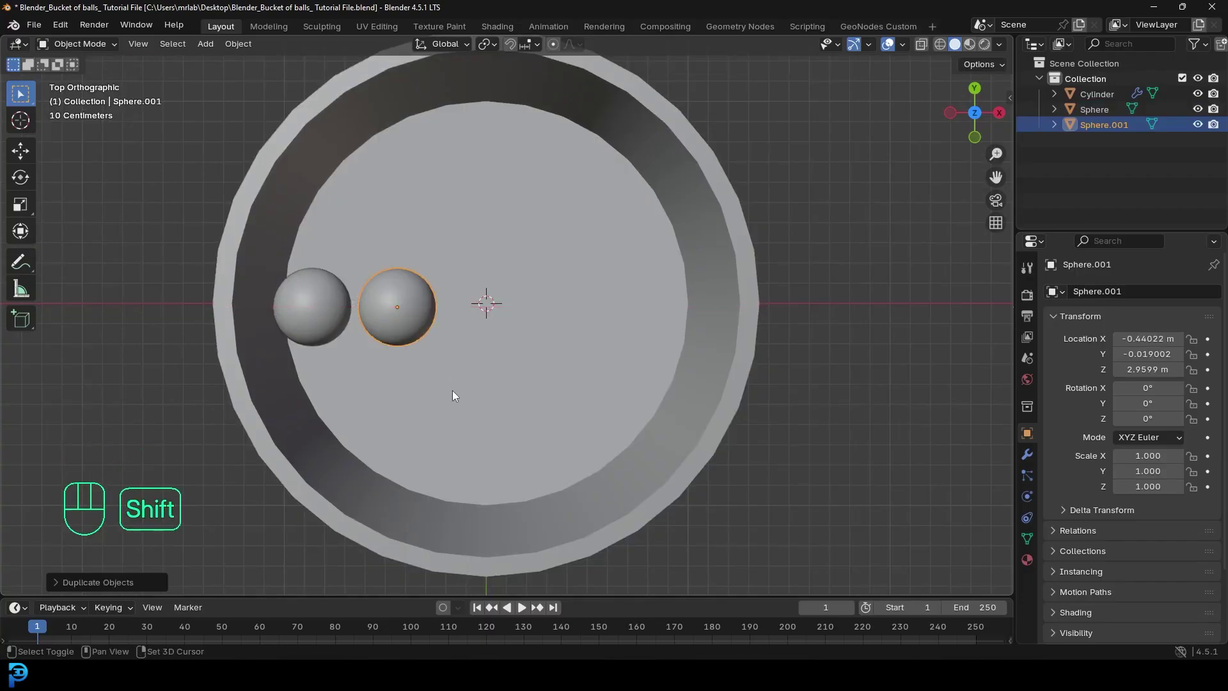
pyautogui.press('shift+r')
pyautogui.press('shift+r')
pyautogui.press('shift+r')
pyautogui.moveTo(482, 378); pyautogui.dragTo(480, 257)
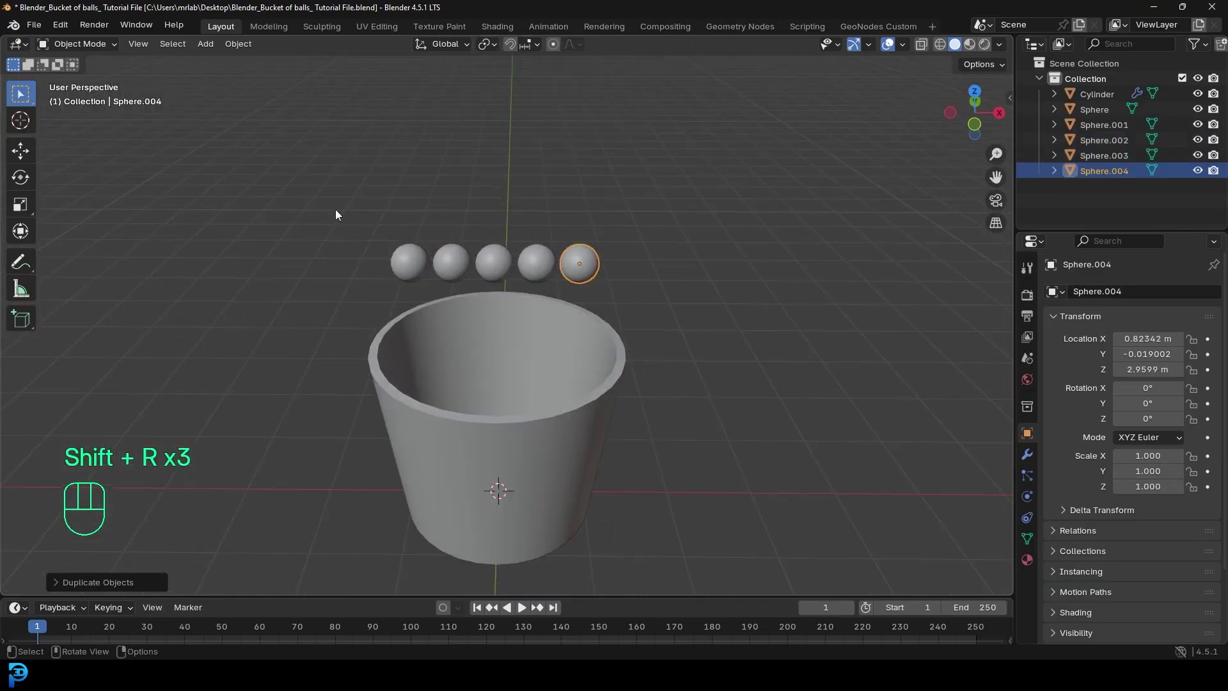
# Duplicate the row along Y, with shorter rows at the edges, to fill the circular opening.
pyautogui.moveTo(345, 205); pyautogui.dragTo(620, 262)
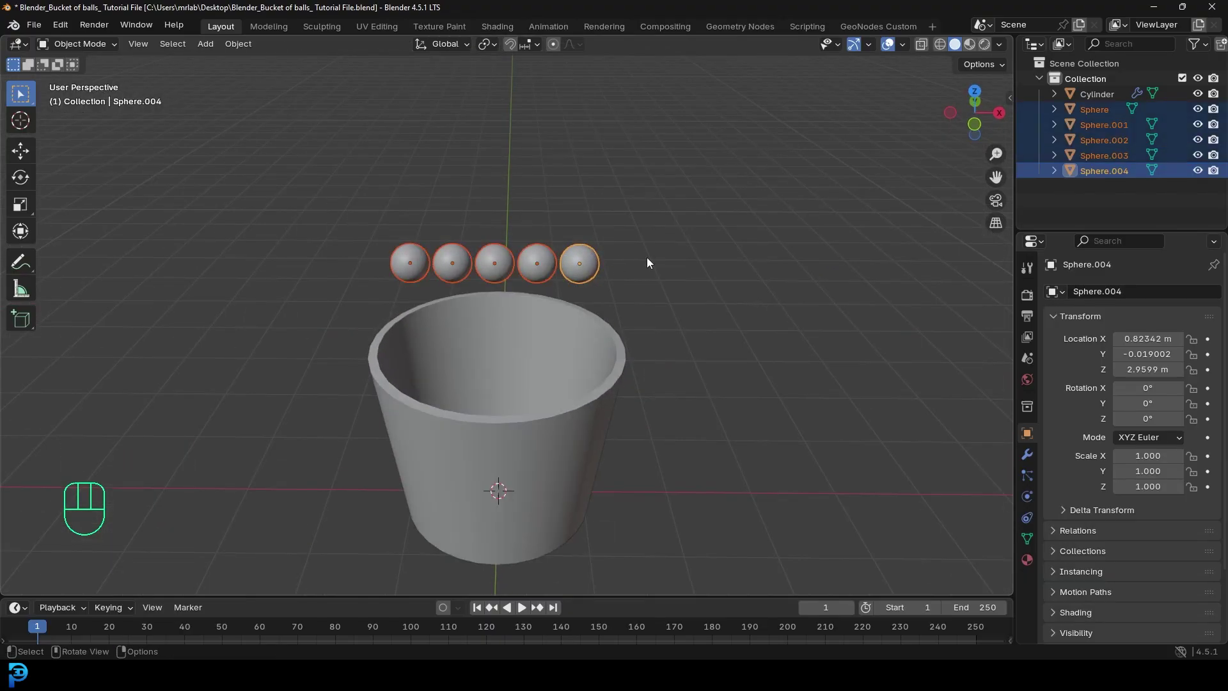
pyautogui.press('KP_1')
pyautogui.press('KP_7')
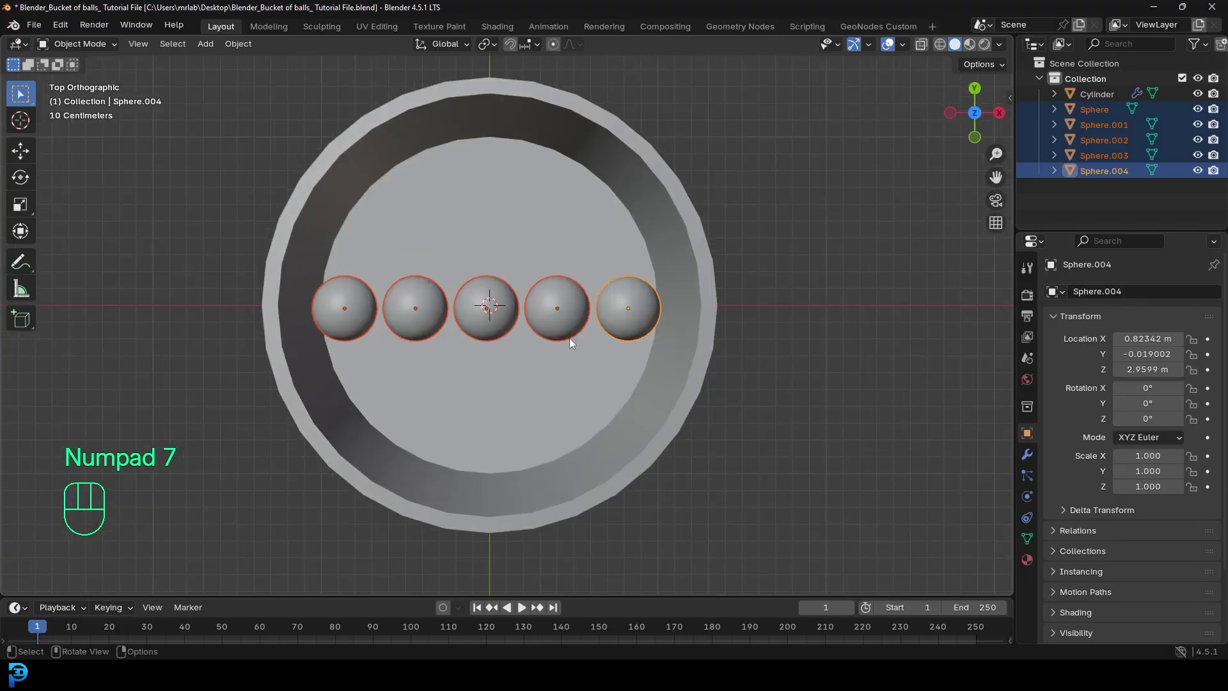
pyautogui.press('shift+d')
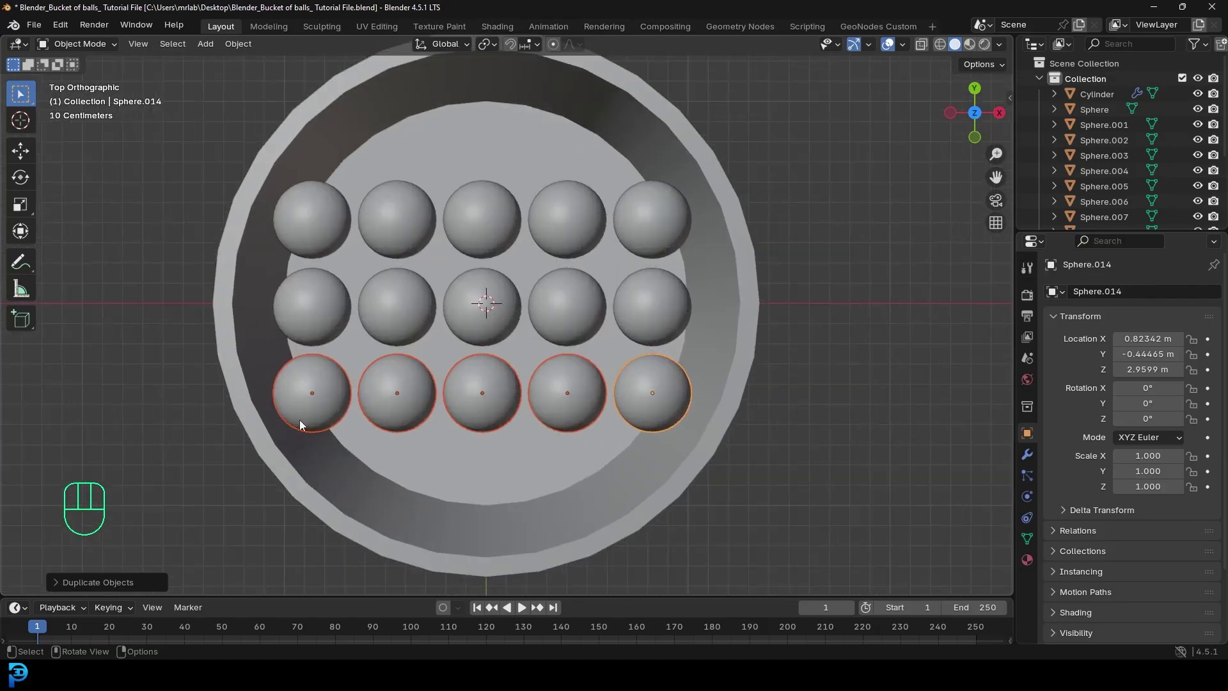
pyautogui.click(481, 391)
pyautogui.press('shift+d')
pyautogui.press('shift+d')
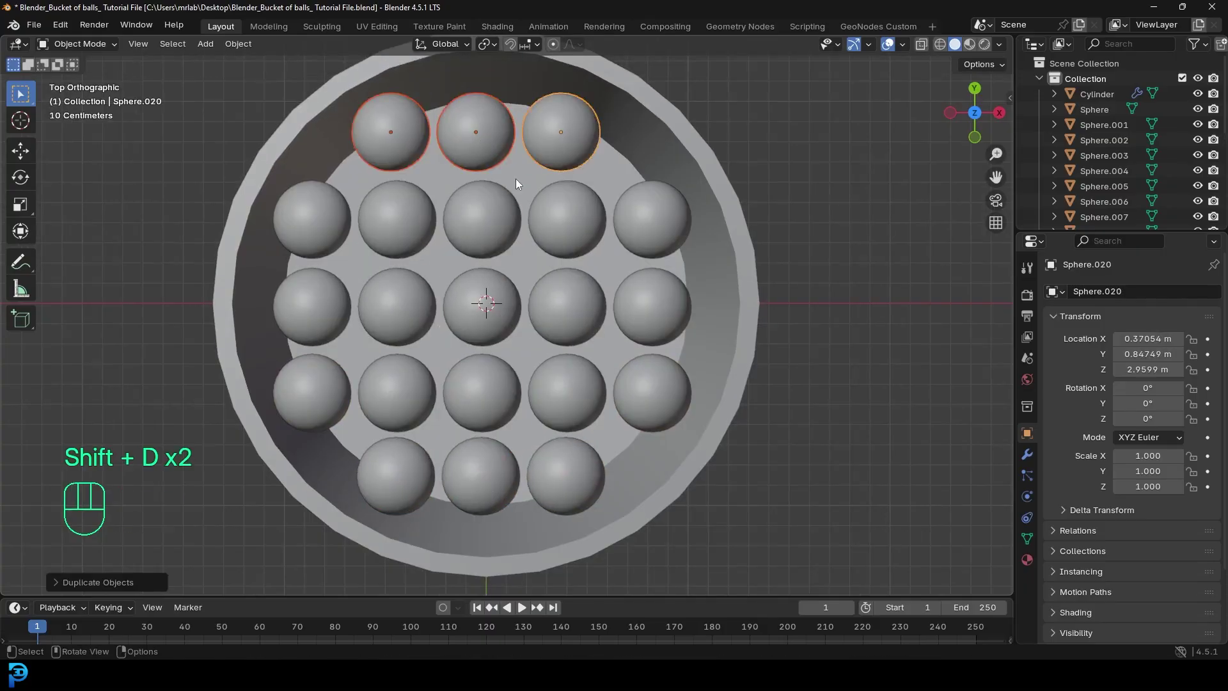
pyautogui.moveTo(589, 396); pyautogui.dragTo(493, 212)
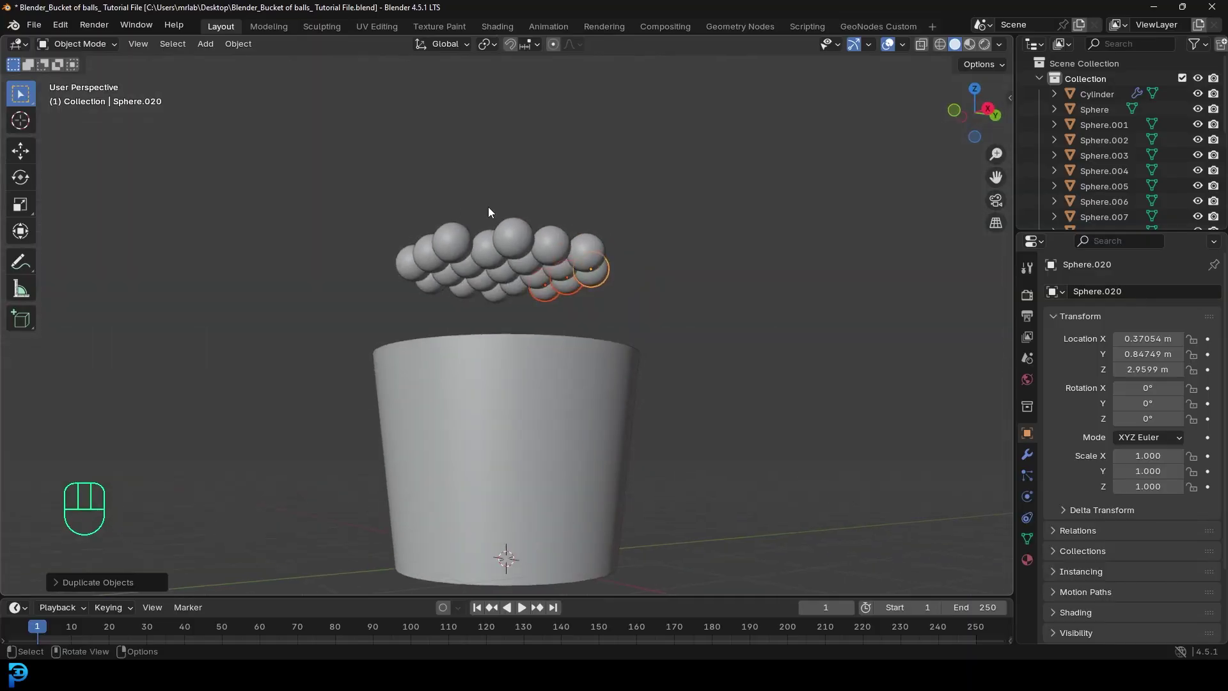
pyautogui.press('KP_7')
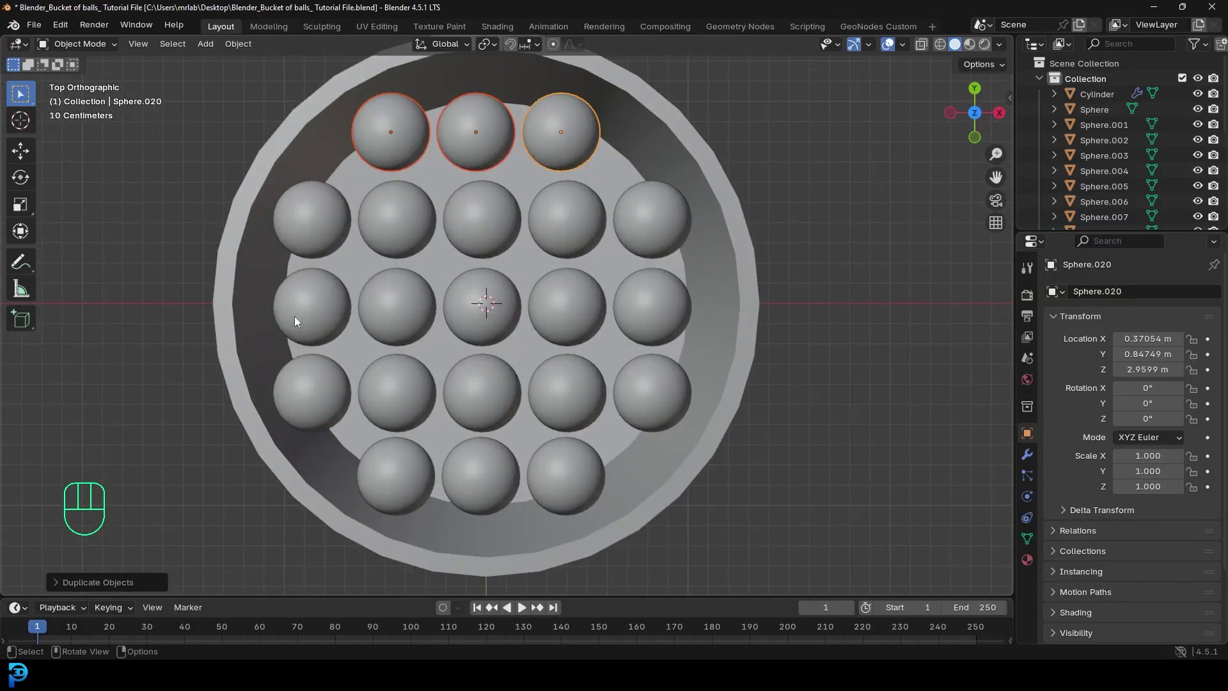
pyautogui.click(678, 230)
# In front view select the whole sphere layer and lower it to just above the rim.
pyautogui.press('g')
pyautogui.press('KP_1')
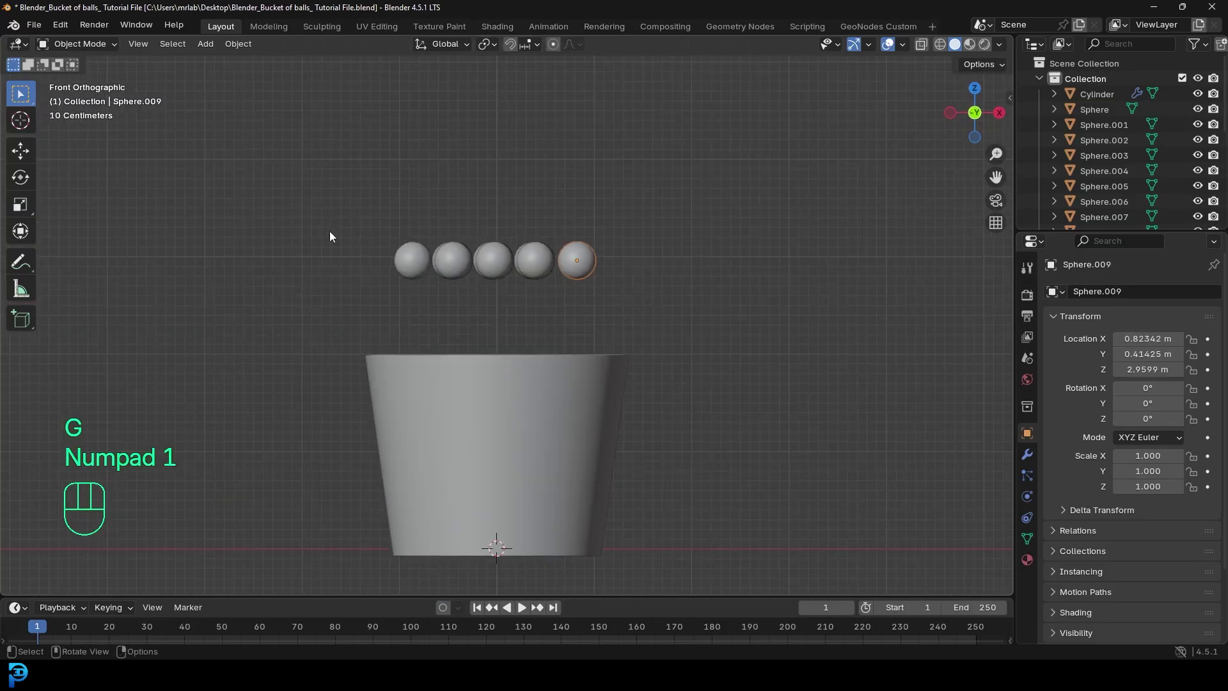
pyautogui.click(358, 212)
pyautogui.press('g')
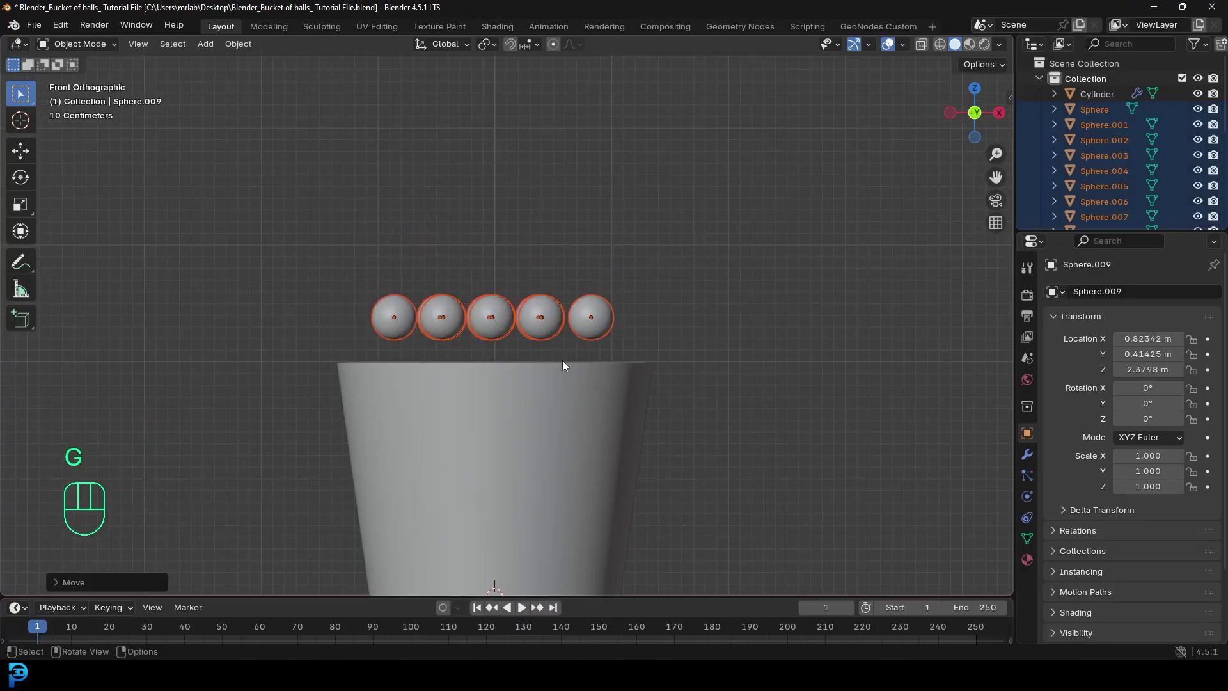
# Duplicate the layer upward repeatedly into a column of about eight layers and select the stack.
pyautogui.press('shift+d')
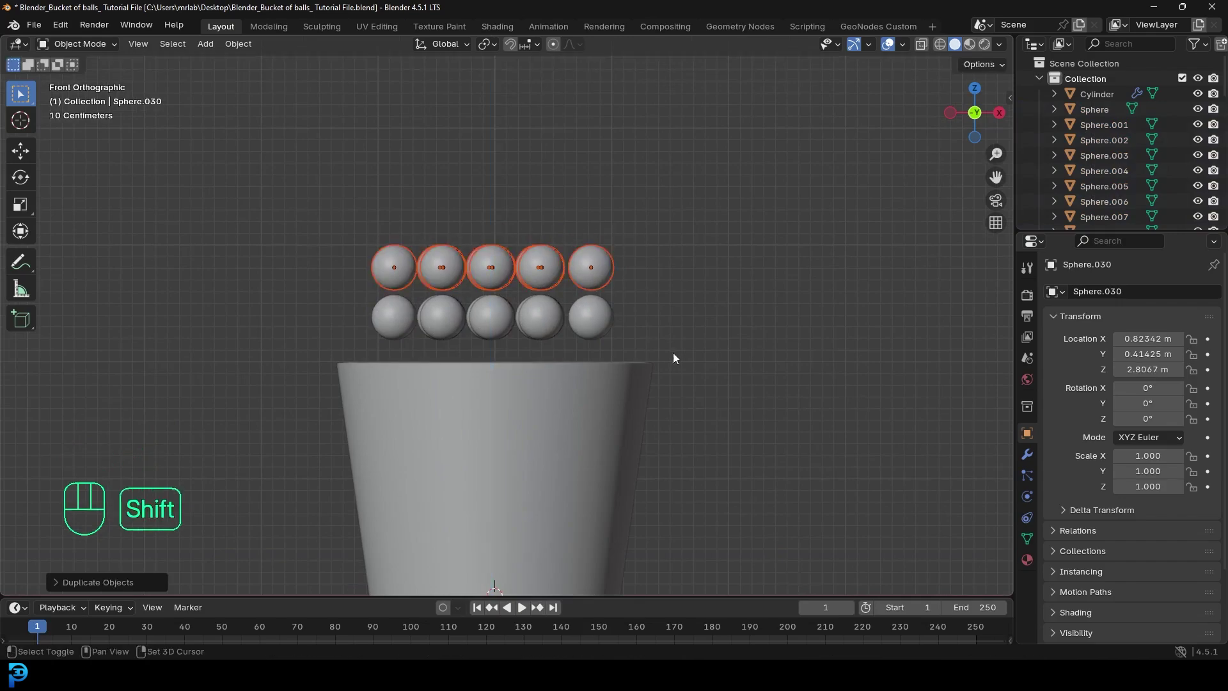
pyautogui.press('shift+r')
pyautogui.press('shift+r')
pyautogui.press('shift+r')
pyautogui.press('shift+r')
pyautogui.moveTo(682, 309); pyautogui.dragTo(649, 357)
pyautogui.press('shift+r')
pyautogui.press('shift+r')
pyautogui.moveTo(592, 359); pyautogui.dragTo(551, 324)
pyautogui.press('KP_1')
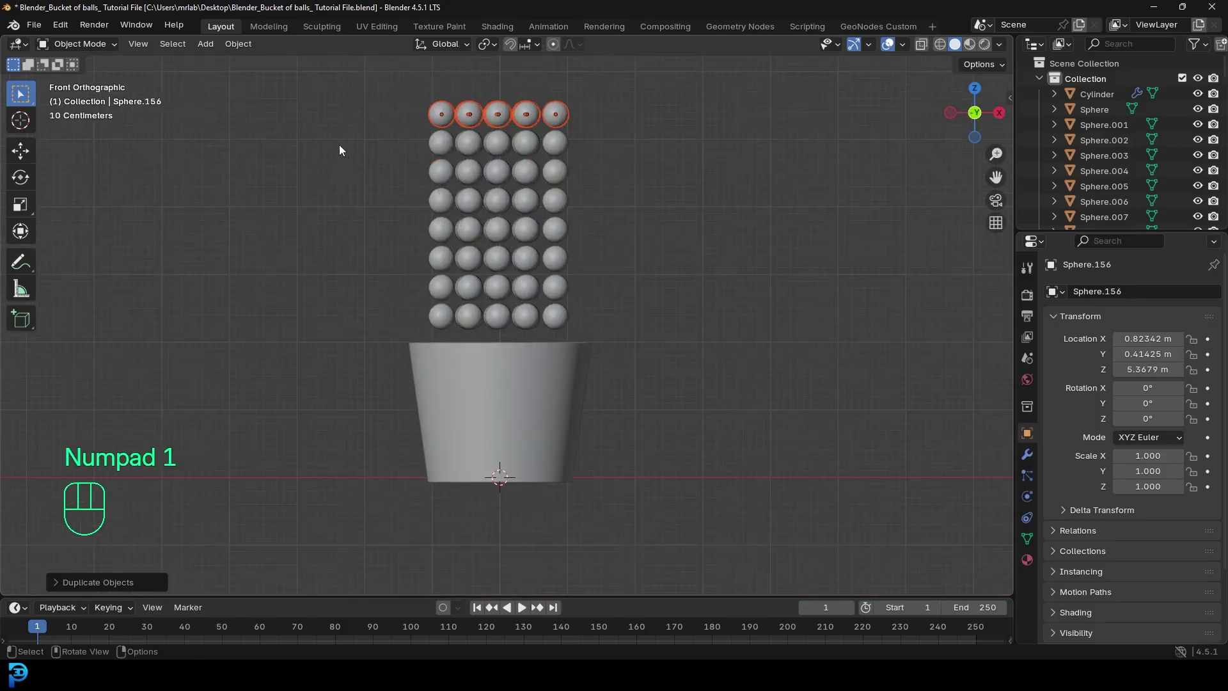
pyautogui.moveTo(387, 105); pyautogui.dragTo(626, 332)
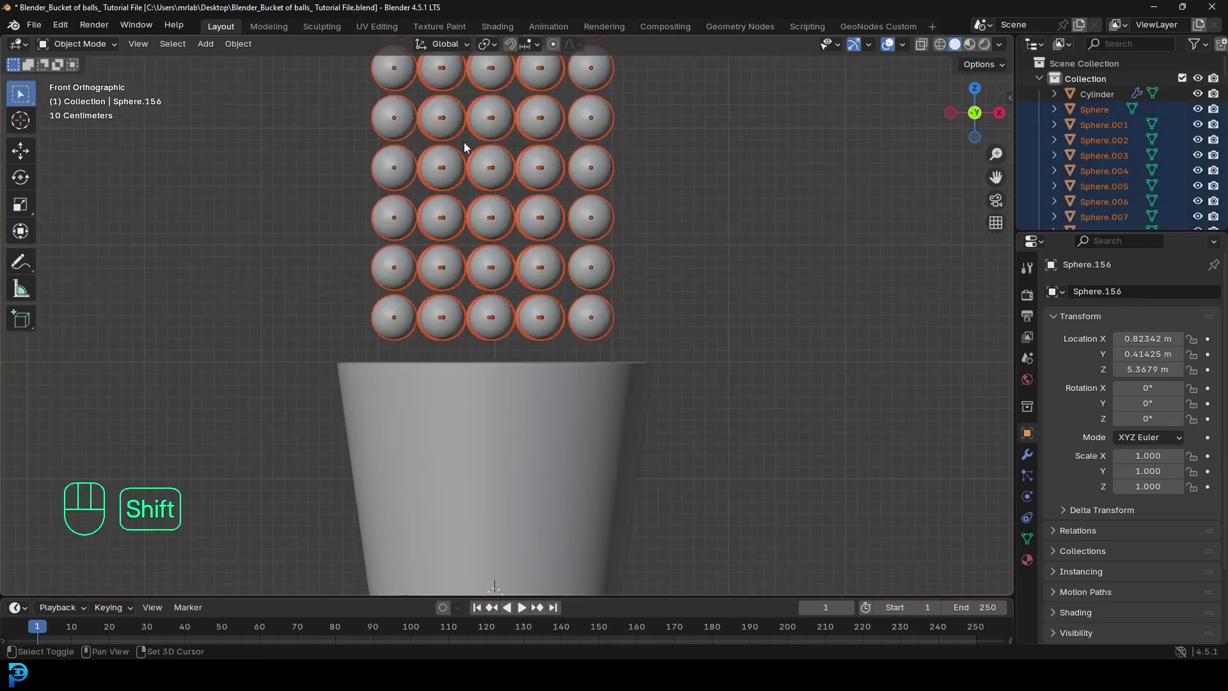
# Make the active ball a rigid body with Sphere shape and copy the settings to all selected balls.
pyautogui.click(402, 164)
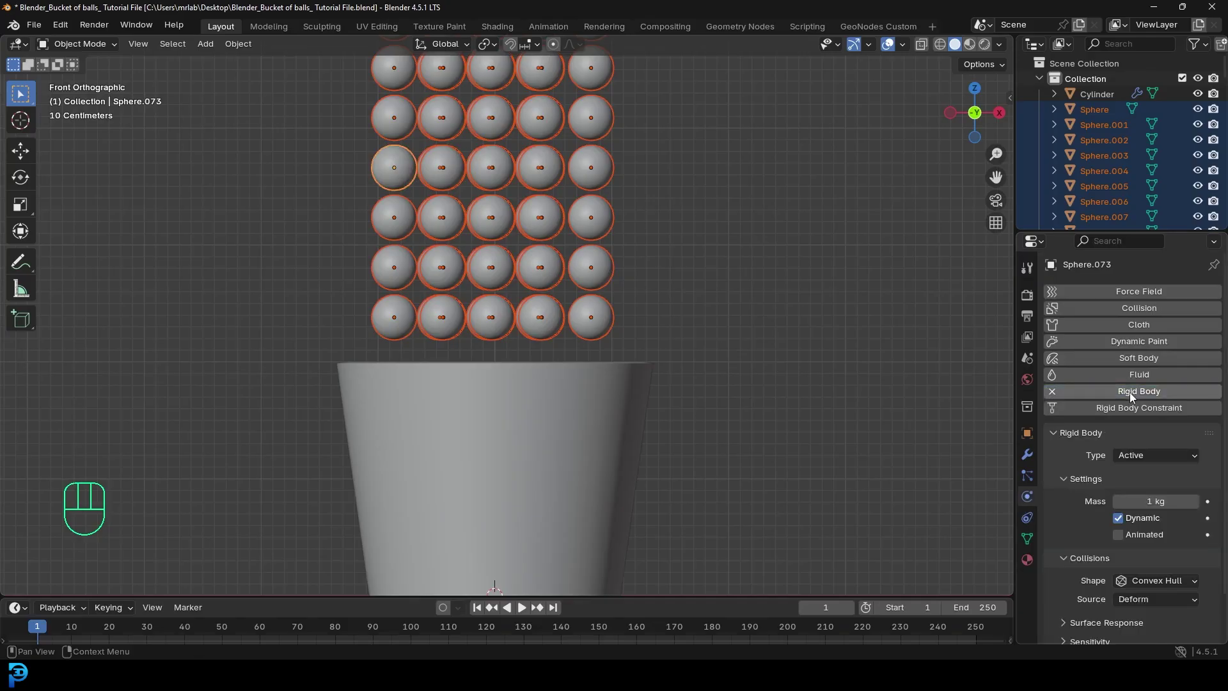
pyautogui.moveTo(1148, 581); pyautogui.dragTo(1147, 471)
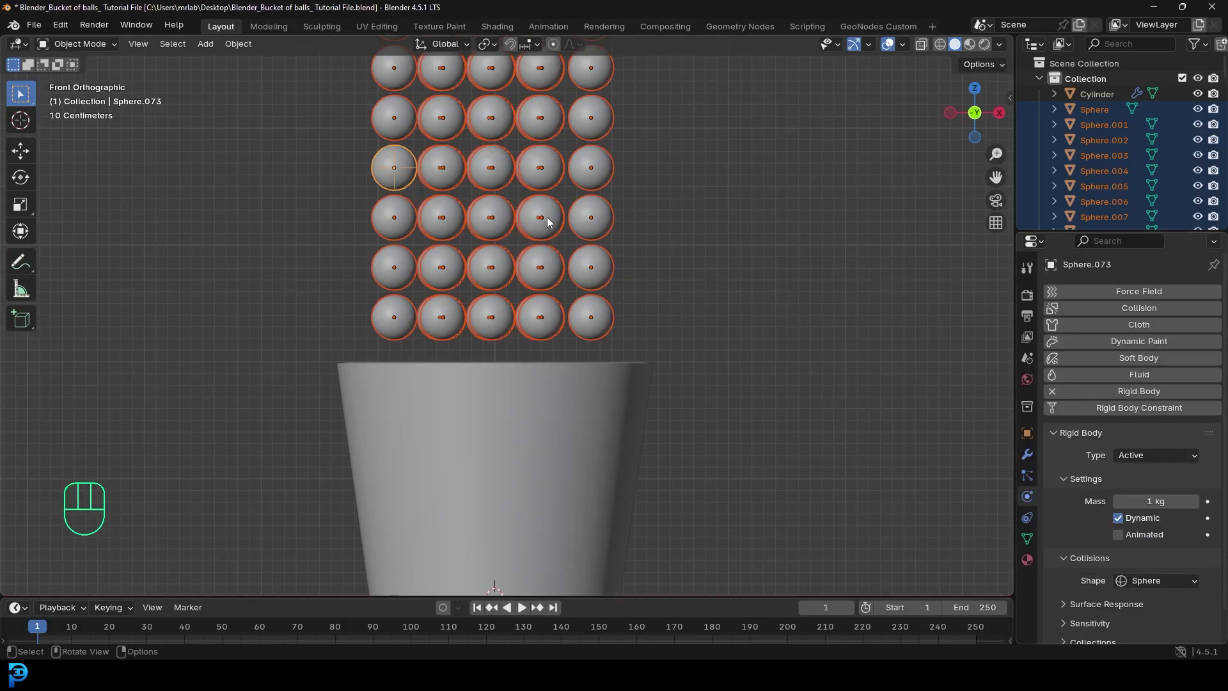
pyautogui.press('F3')
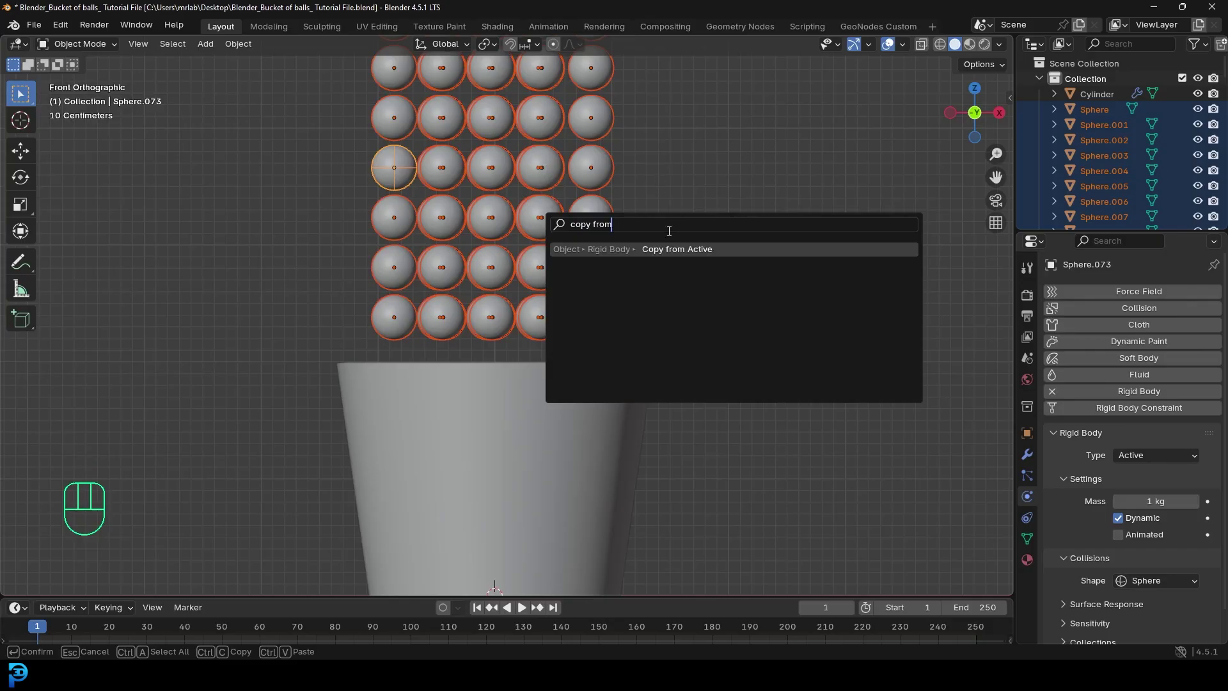
pyautogui.moveTo(540, 182); pyautogui.dragTo(510, 219)
pyautogui.click(565, 94)
# Give the bucket a Passive, Animated rigid body with a Mesh collision shape.
pyautogui.press('g')
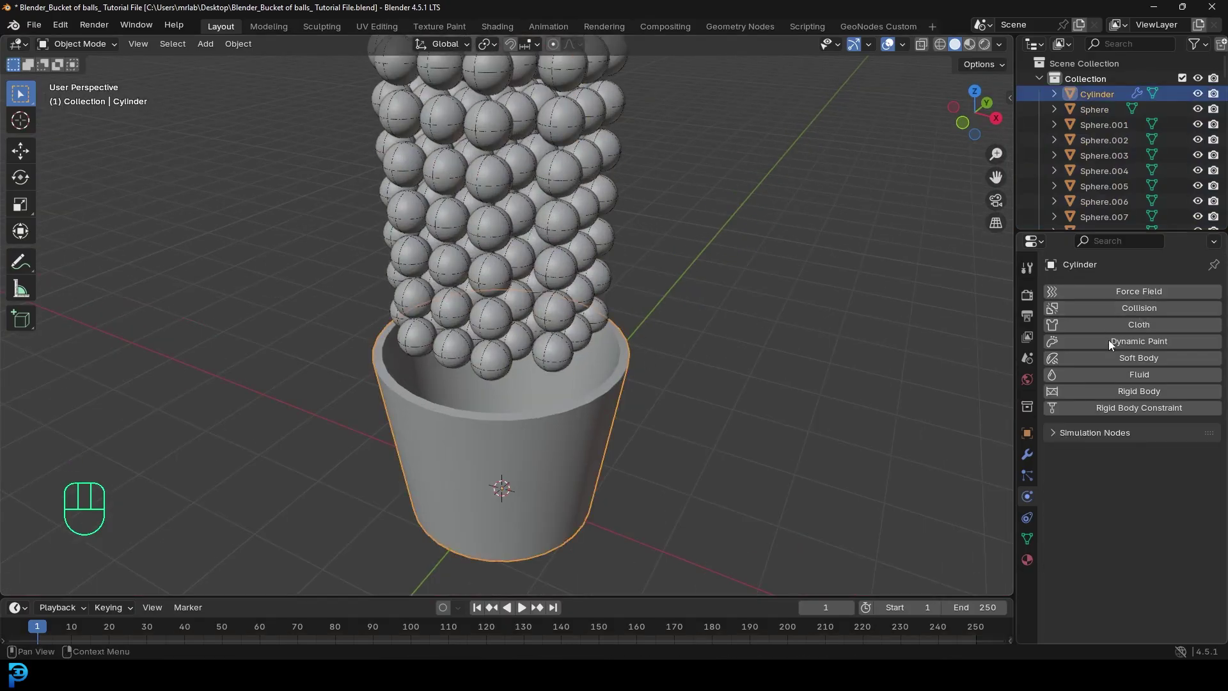
pyautogui.click(1129, 393)
pyautogui.moveTo(1142, 483); pyautogui.dragTo(1148, 515)
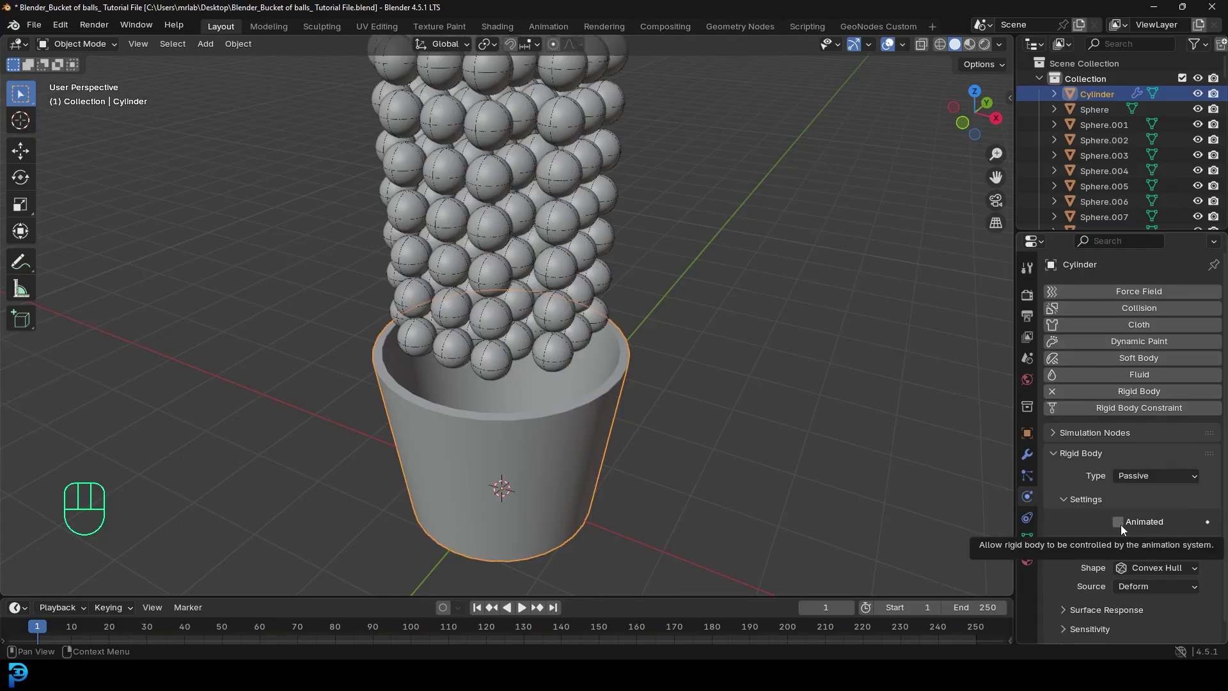
pyautogui.click(1125, 529)
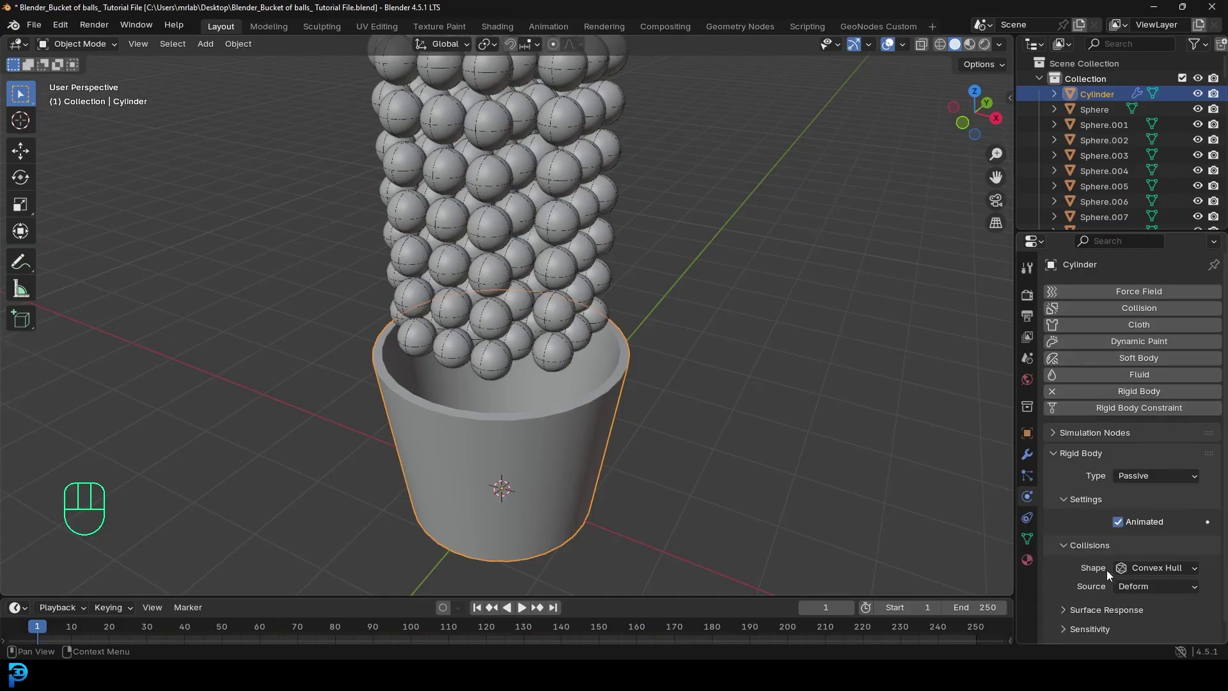
pyautogui.moveTo(1148, 570); pyautogui.dragTo(1136, 538)
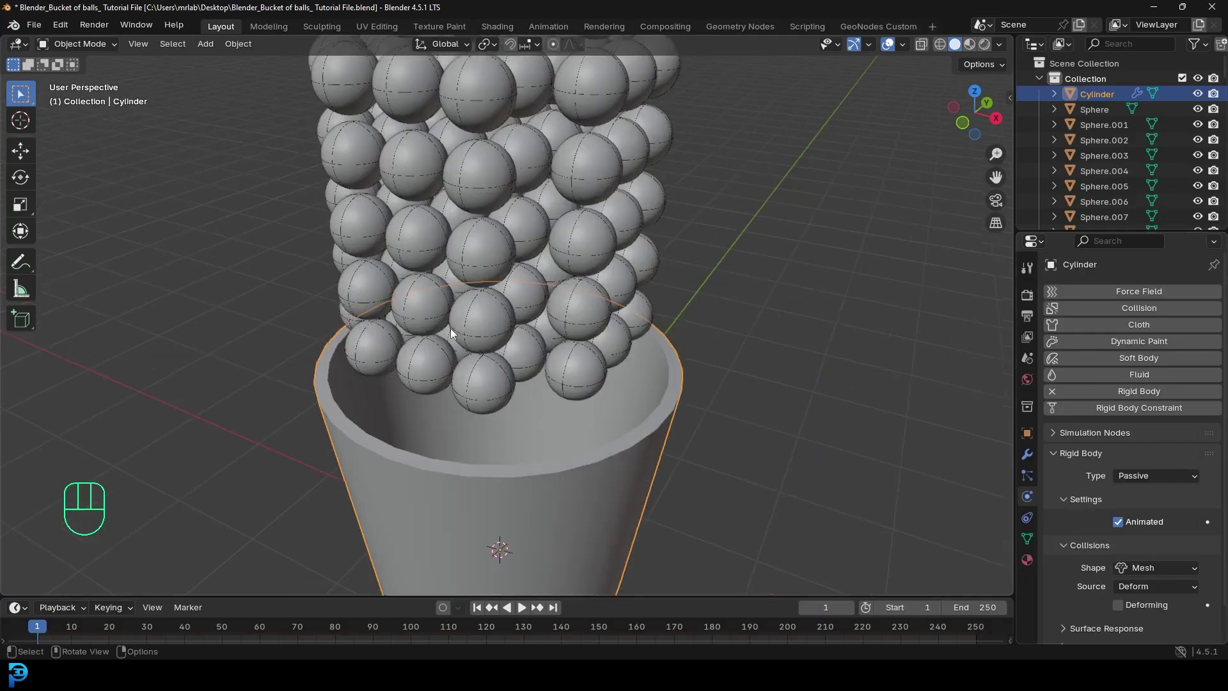
pyautogui.middleClick(420, 461)
pyautogui.moveTo(403, 403); pyautogui.dragTo(183, 342)
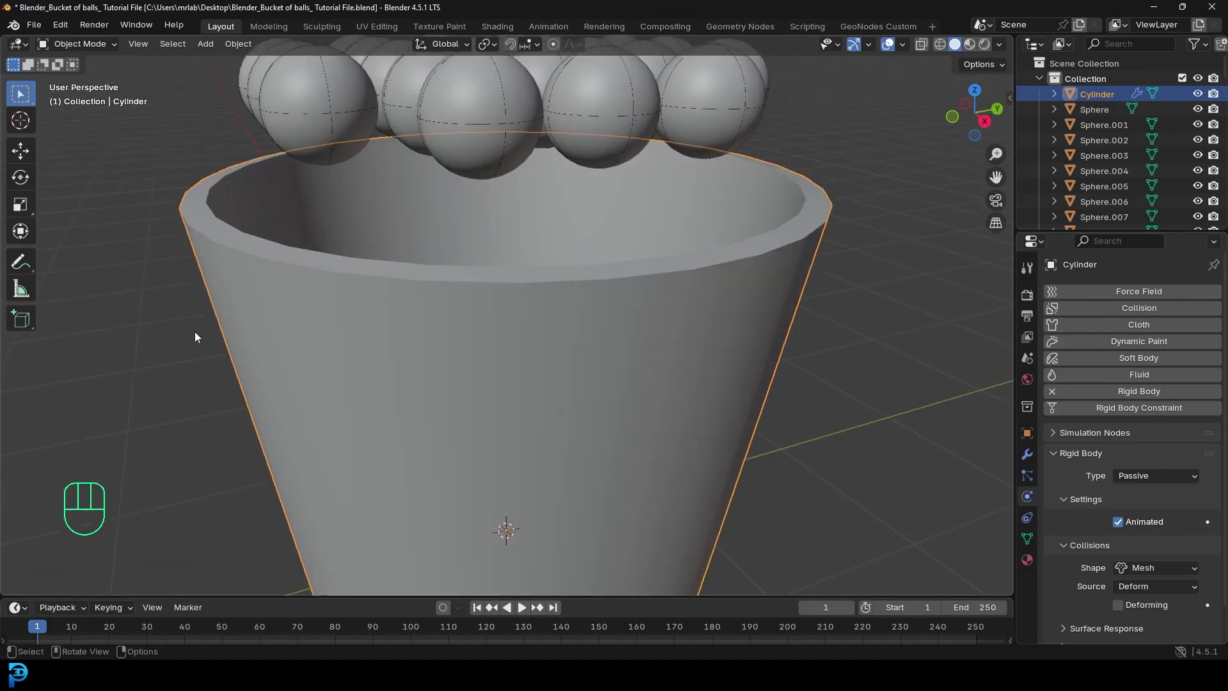
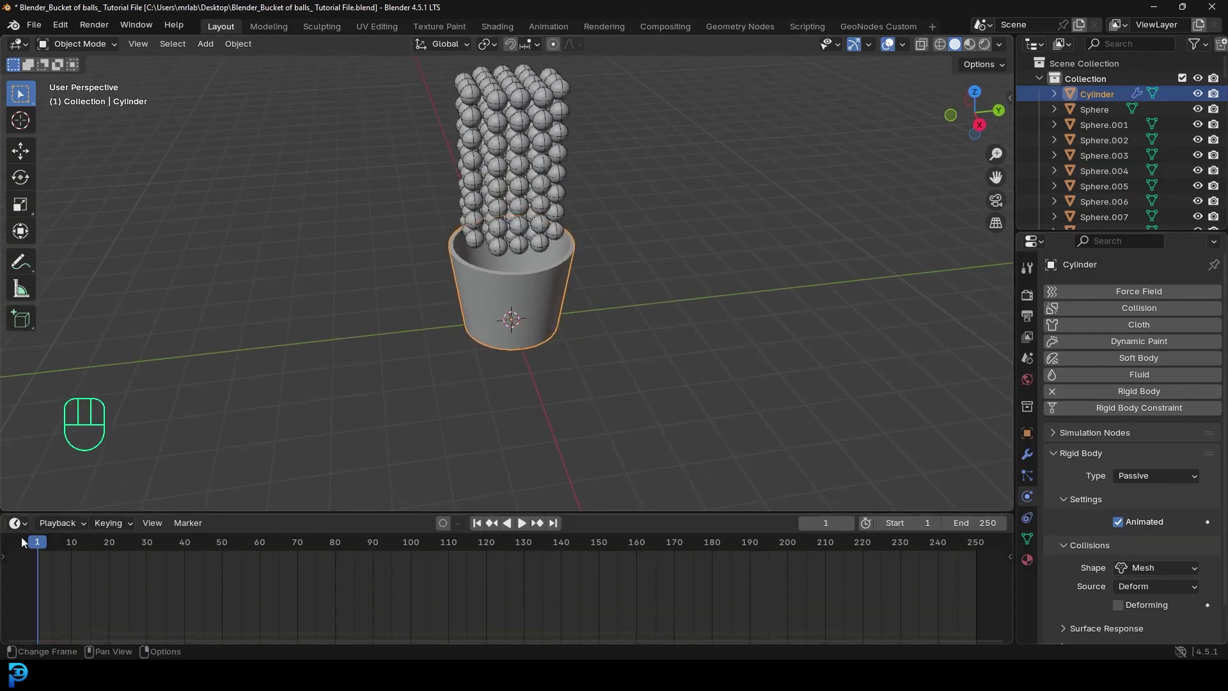
# Play the simulation to test, then rewind to frame 1 in front view.
pyautogui.click(44, 545)
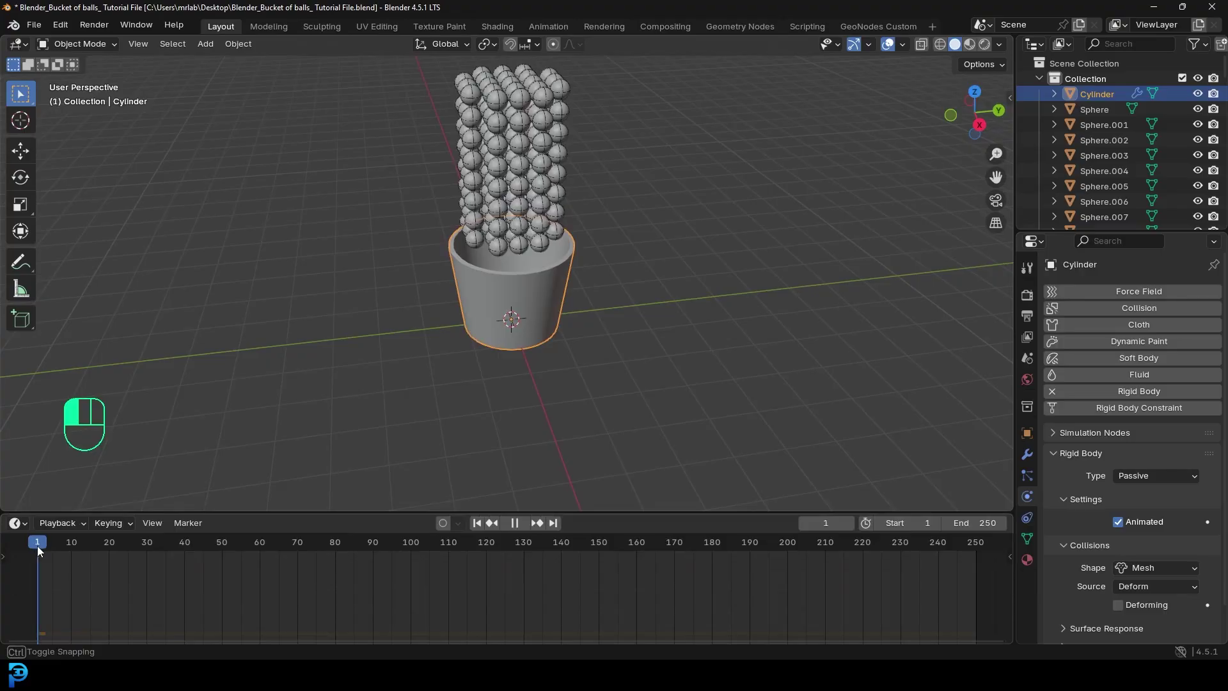
pyautogui.press('space')
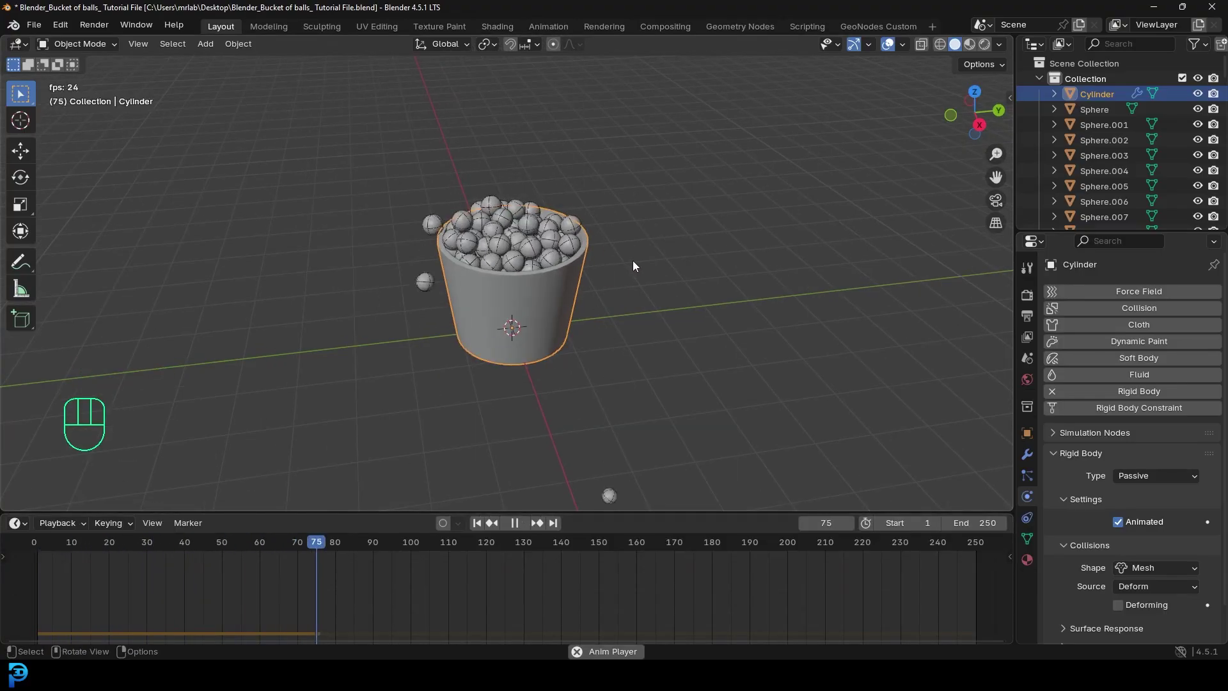
pyautogui.press('space')
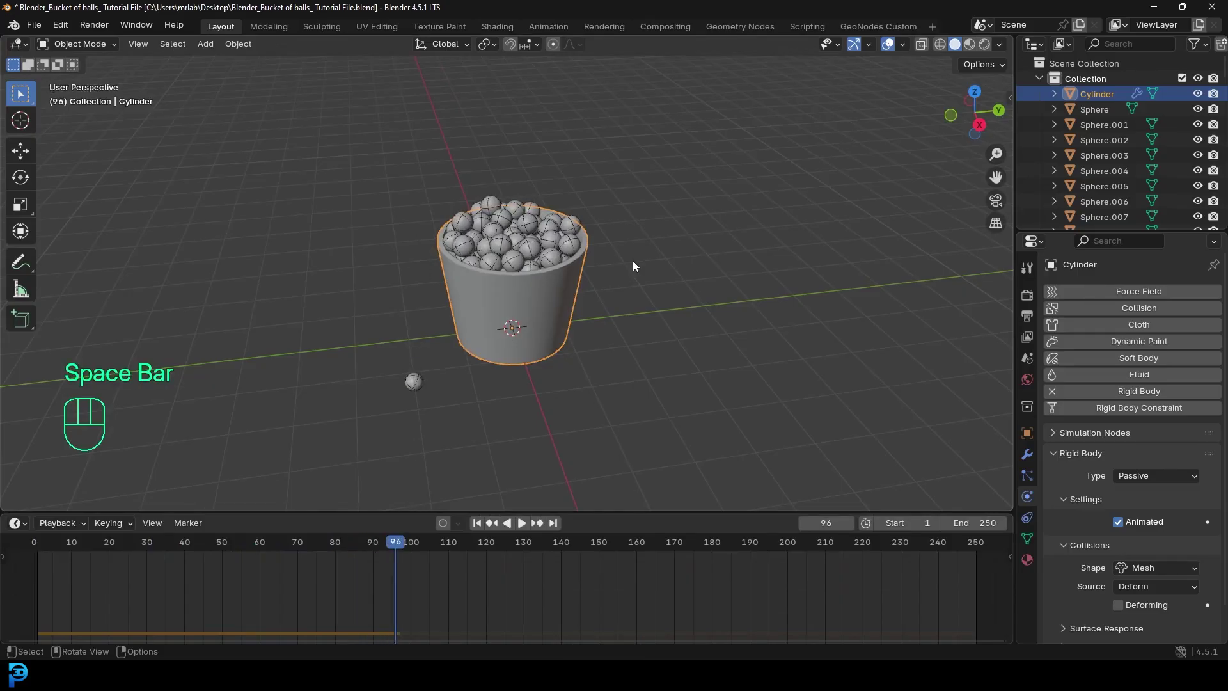
pyautogui.press('shift+Left')
pyautogui.middleClick(591, 279)
pyautogui.press('KP_1')
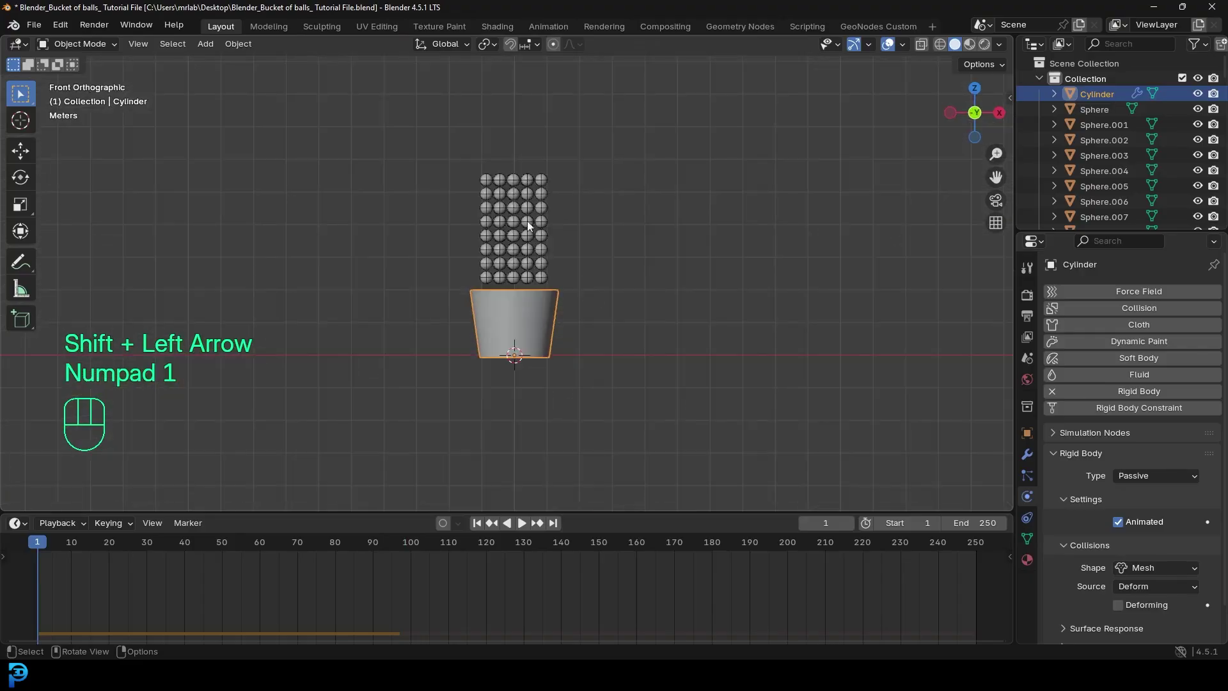
# Delete the surplus top rows of balls, test the fall, then undo to adjust the selection.
pyautogui.moveTo(538, 186); pyautogui.dragTo(573, 198)
pyautogui.press('x')
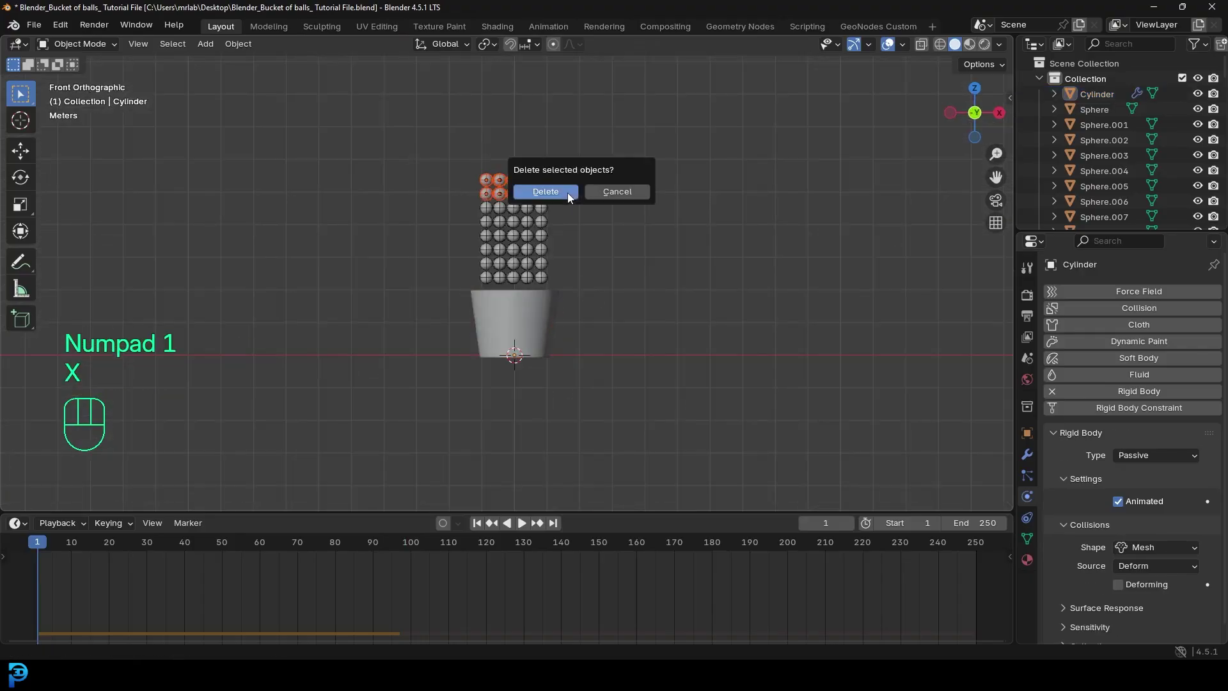
pyautogui.moveTo(626, 245); pyautogui.dragTo(685, 299)
pyautogui.press('space')
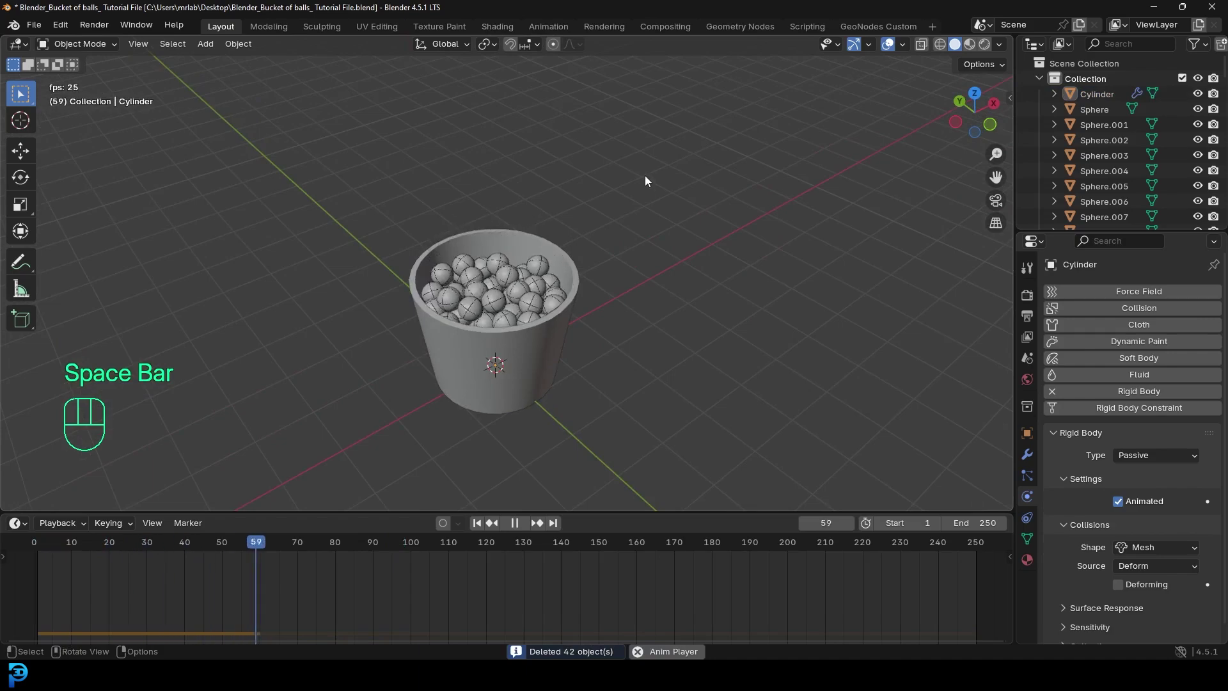
pyautogui.press('space')
pyautogui.press('shift+Left')
pyautogui.moveTo(557, 169); pyautogui.dragTo(559, 160)
pyautogui.press('ctrl+z')
pyautogui.press('ctrl+z')
# Box-select and delete extra spheres again in front view to leave a smaller column.
pyautogui.middleClick(568, 143)
pyautogui.press('KP_1')
pyautogui.moveTo(585, 81); pyautogui.dragTo(609, 85)
pyautogui.press('x')
pyautogui.moveTo(585, 114); pyautogui.dragTo(573, 252)
pyautogui.press('z')
pyautogui.click(451, 251)
pyautogui.press('x')
pyautogui.middleClick(716, 261)
pyautogui.press('z')
# Replay the simulation with fewer balls, return to frame 1 in front view and select the bucket.
pyautogui.press('space')
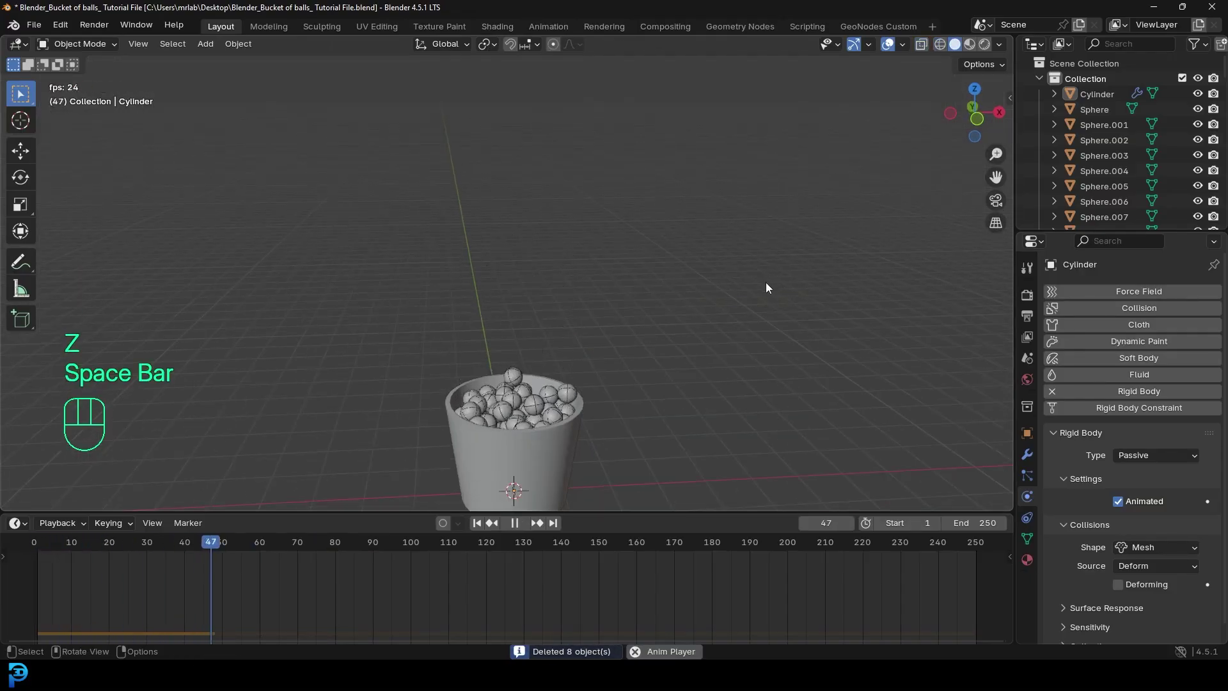
pyautogui.middleClick(676, 350)
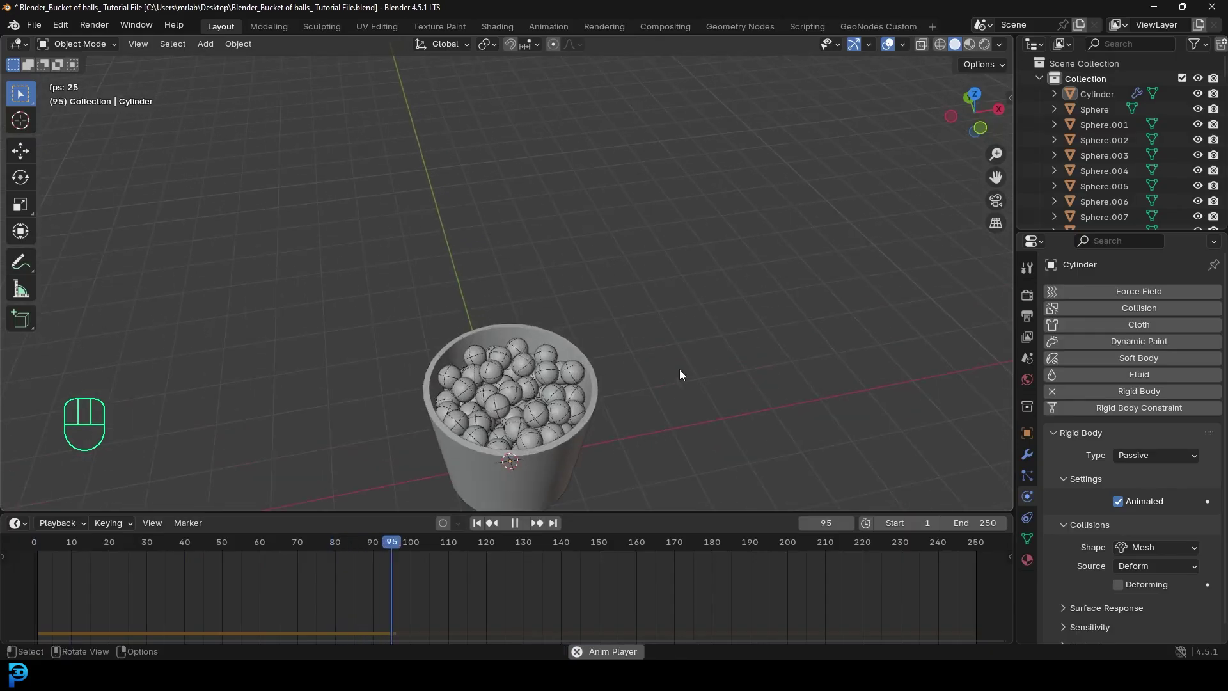
pyautogui.press('space')
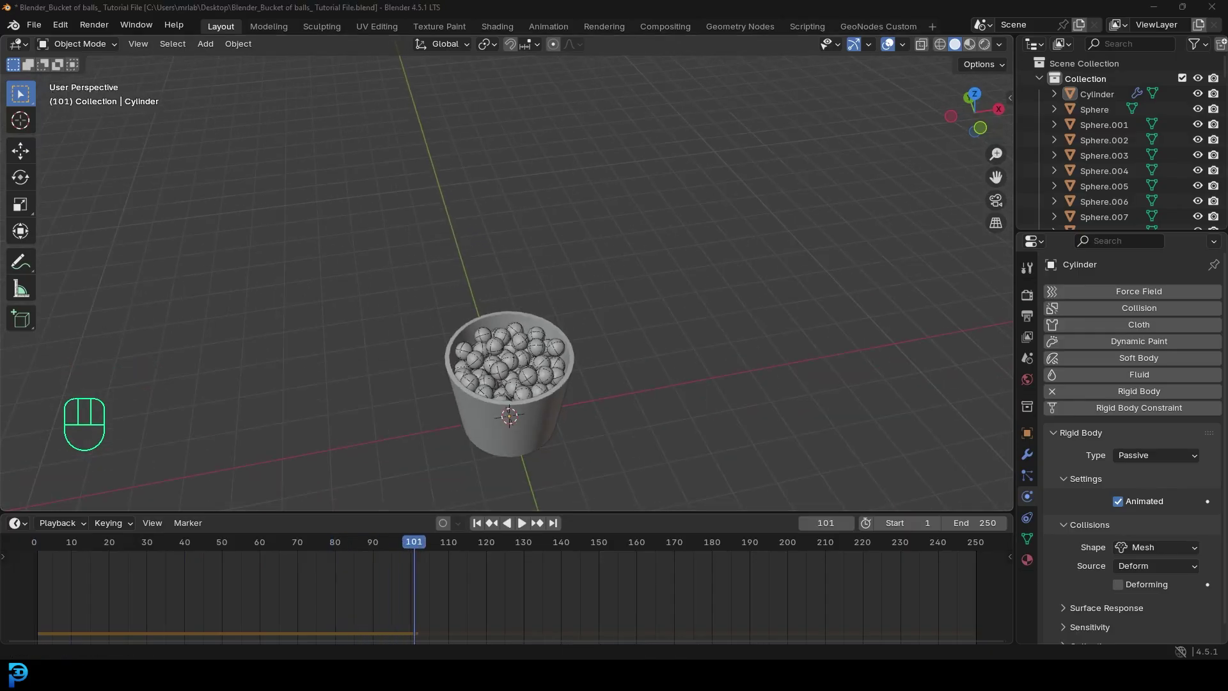
pyautogui.middleClick(657, 304)
pyautogui.press('KP_1')
pyautogui.moveTo(500, 374); pyautogui.dragTo(499, 379)
pyautogui.moveTo(390, 563); pyautogui.dragTo(43, 591)
pyautogui.click(534, 259)
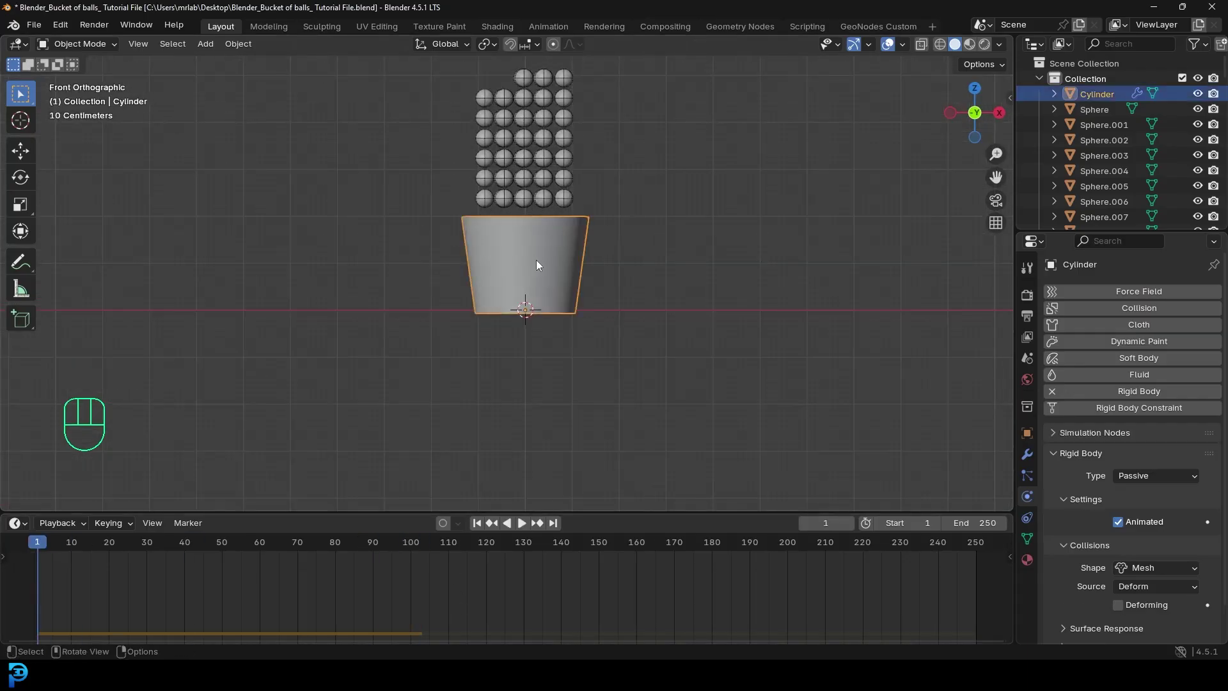
# Duplicate the bucket with Shift+D, slide the copy left along X, and reselect the original.
pyautogui.middleClick(573, 285)
pyautogui.press('shift+d')
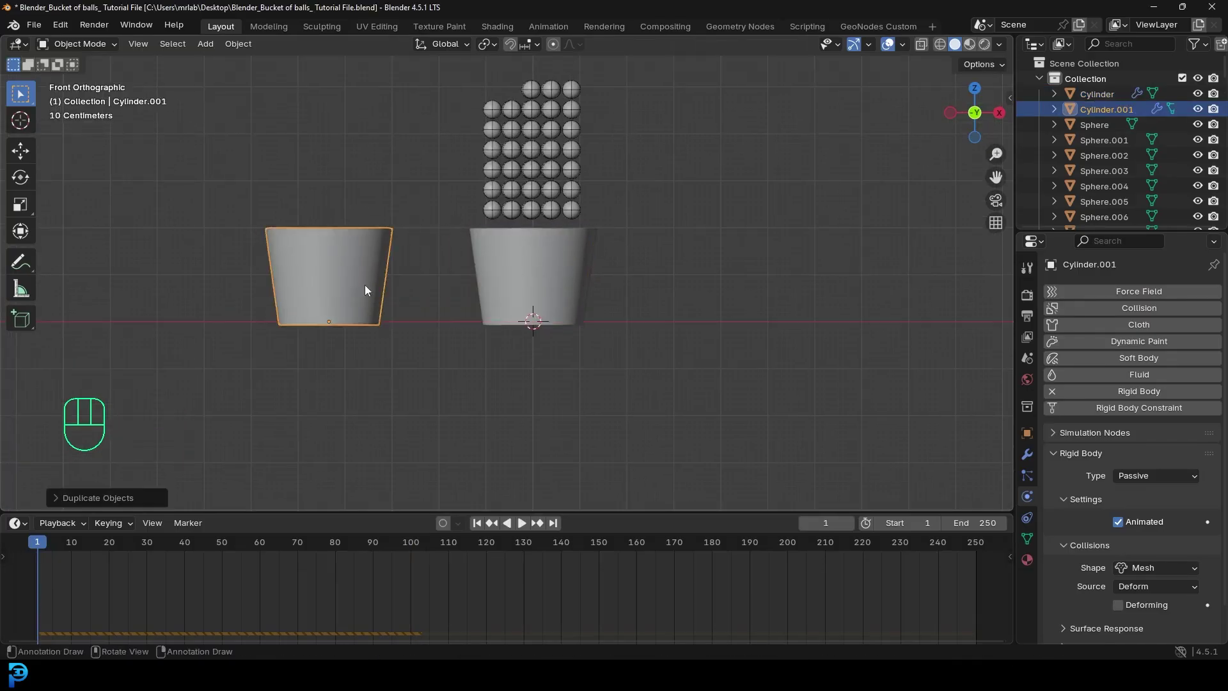
pyautogui.moveTo(487, 248); pyautogui.dragTo(494, 300)
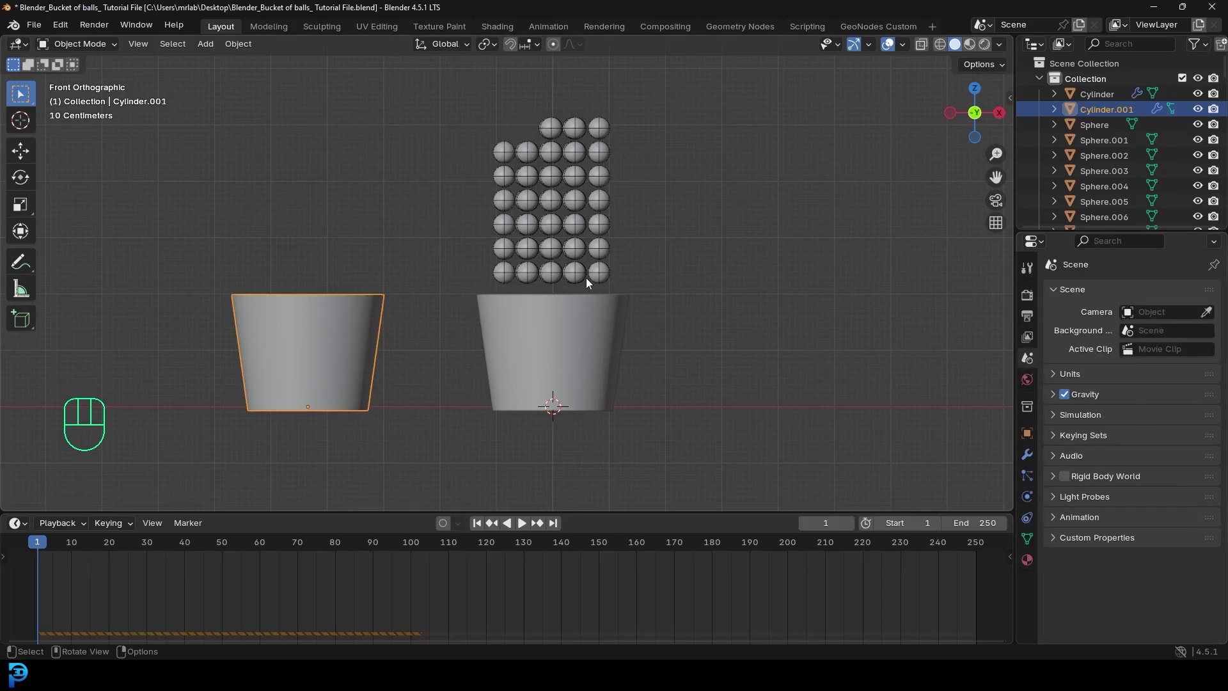
pyautogui.click(526, 318)
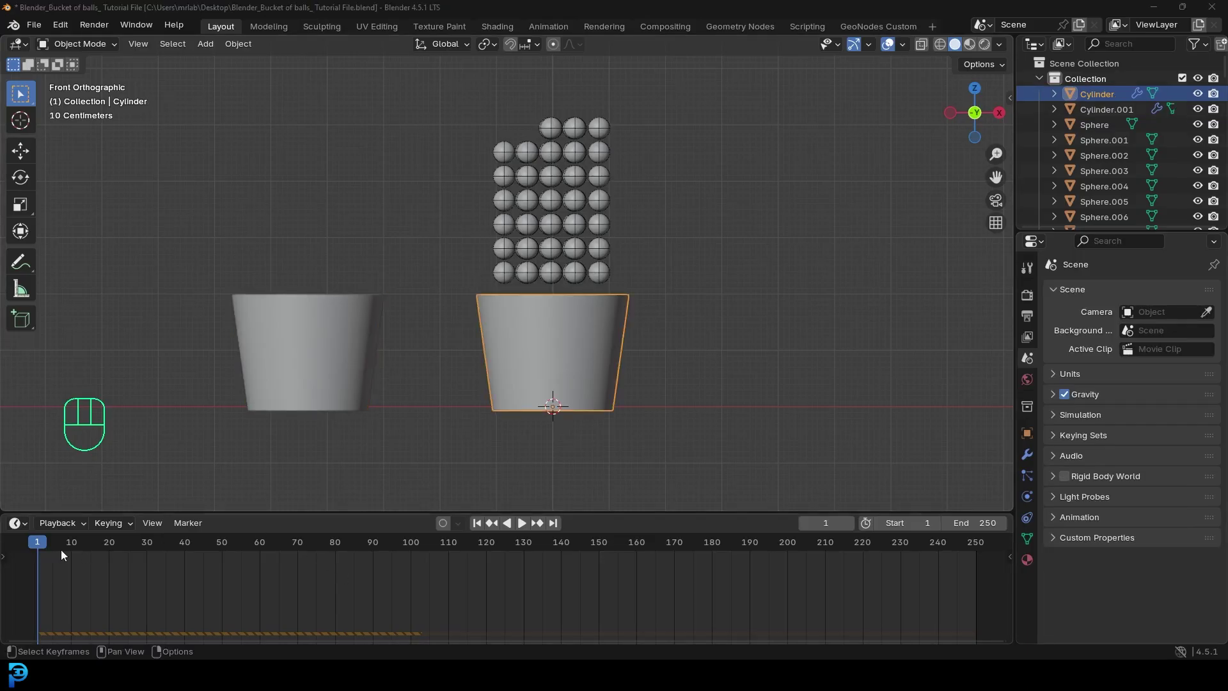
# Keyframe the bucket at frame 30, then lift and slide it around the balls and keyframe at frame 50.
pyautogui.moveTo(66, 552); pyautogui.dragTo(152, 568)
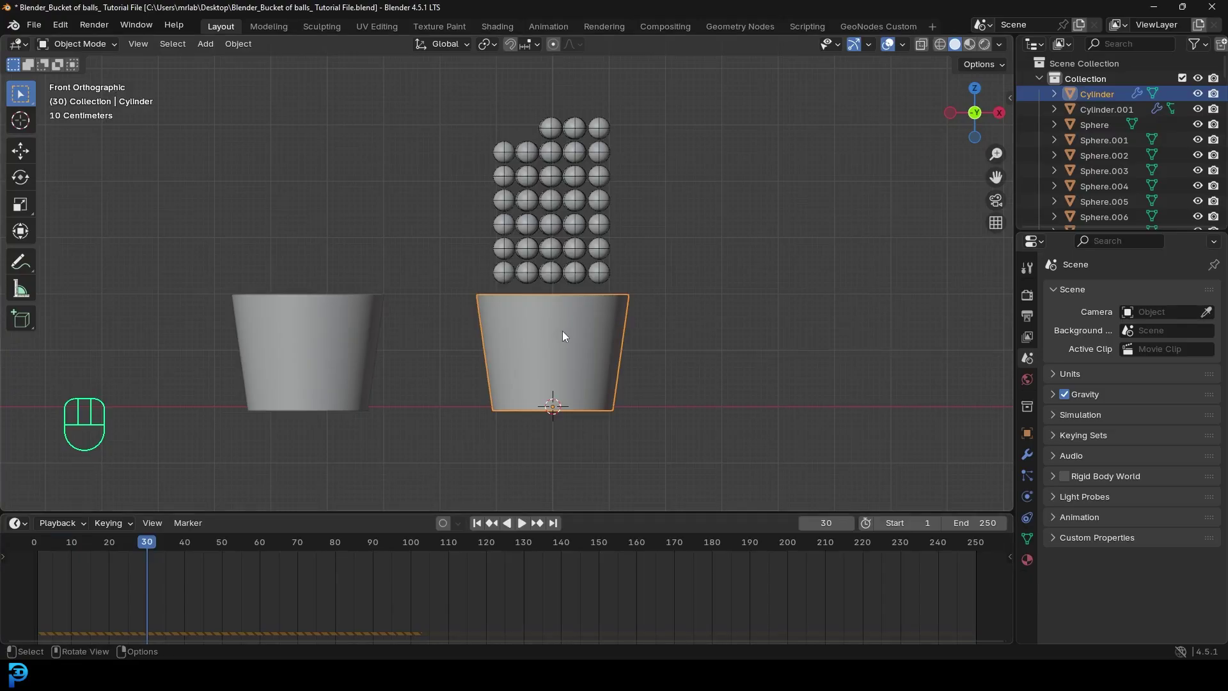
pyautogui.press('i')
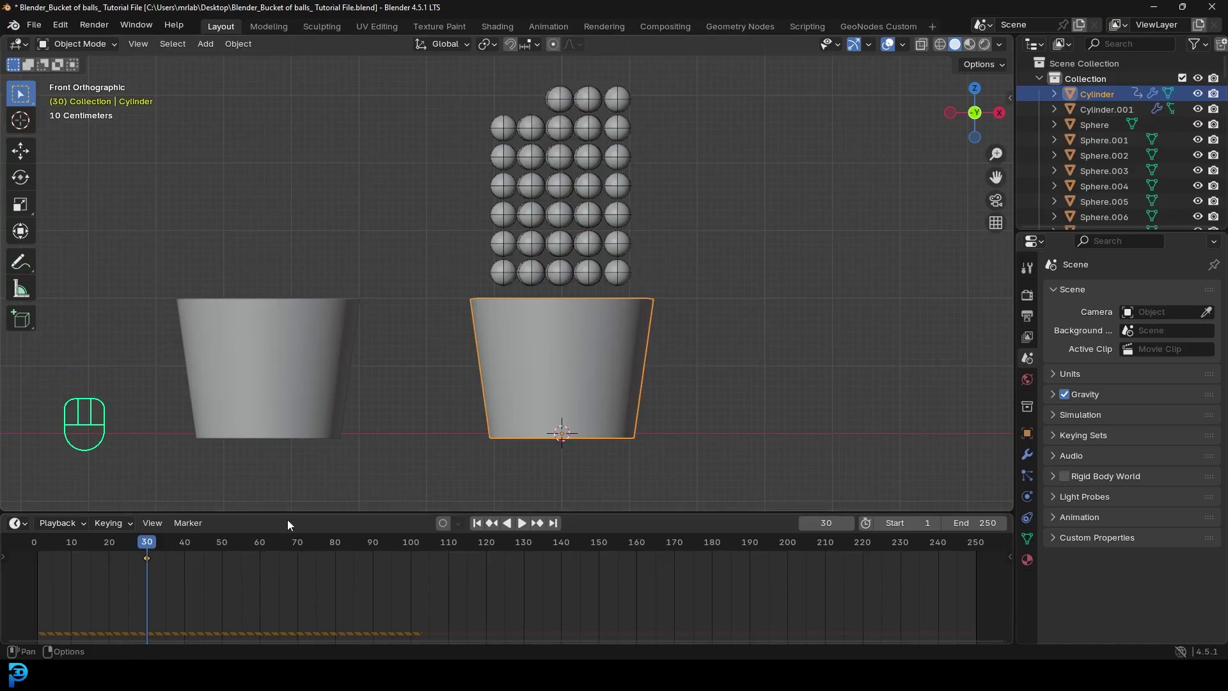
pyautogui.moveTo(165, 554); pyautogui.dragTo(599, 354)
pyautogui.press('g')
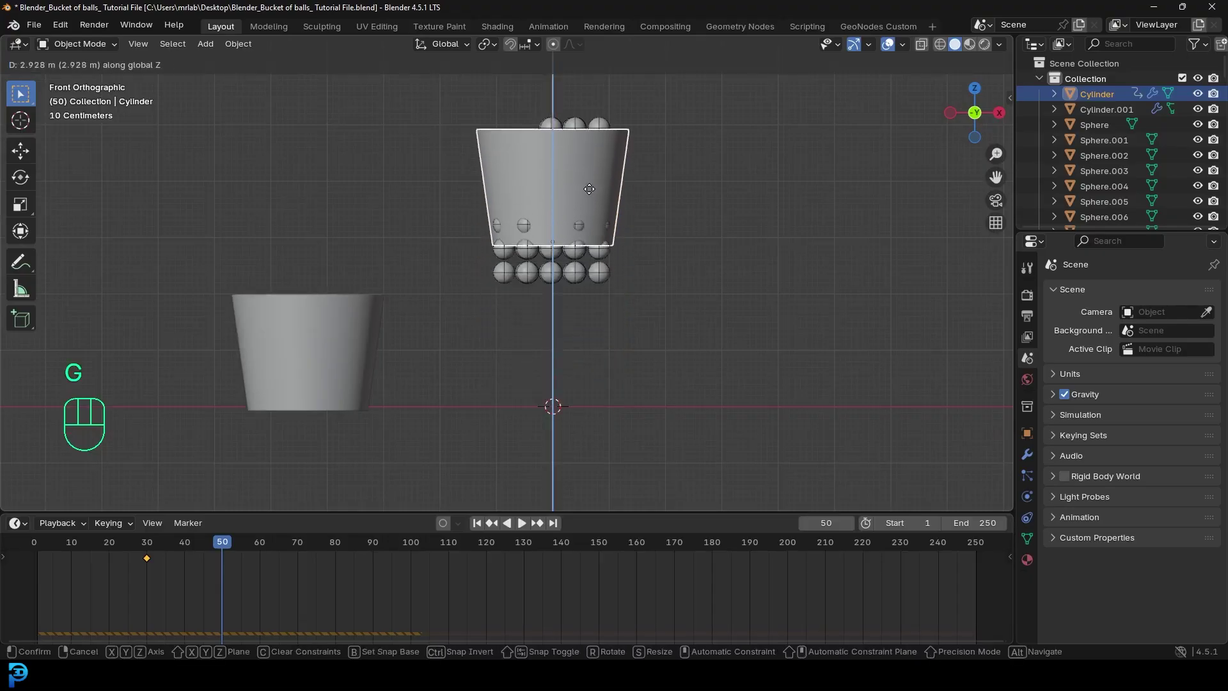
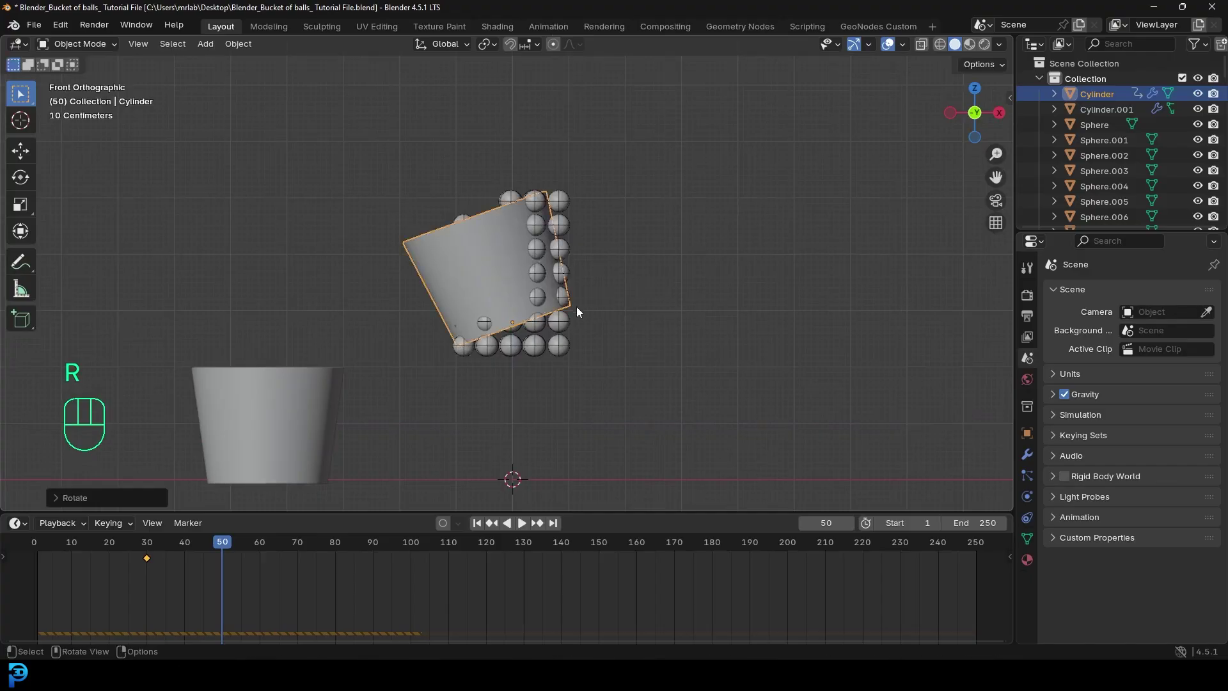
pyautogui.press('g')
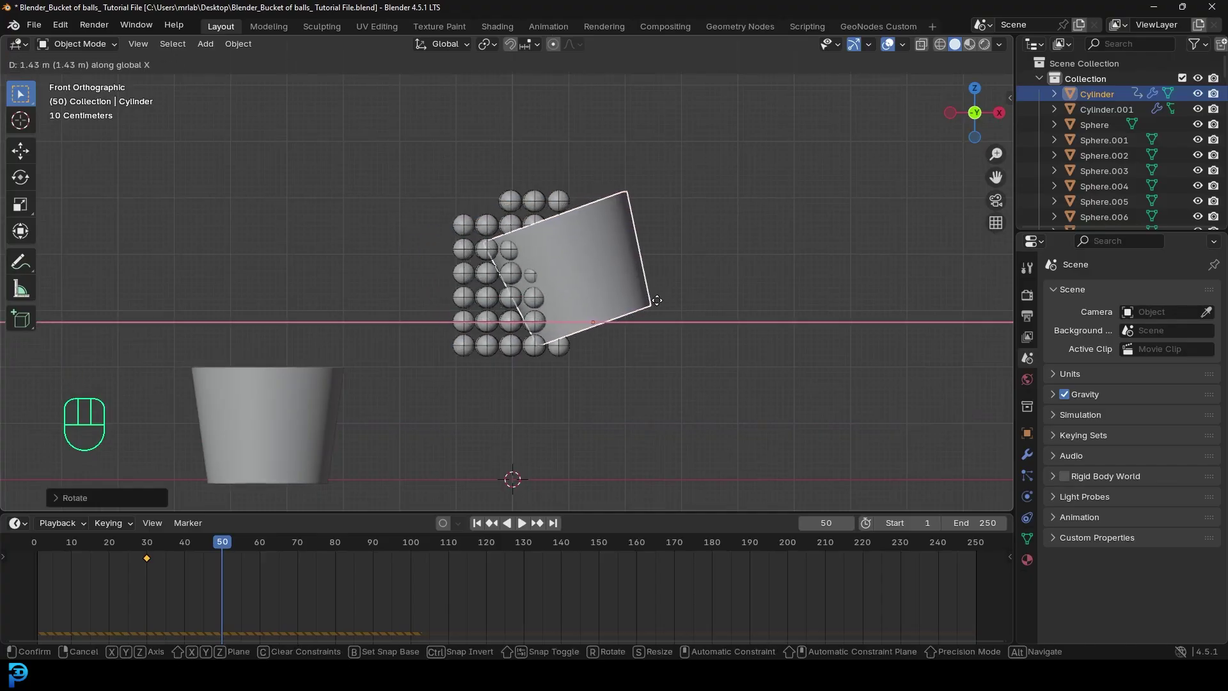
pyautogui.middleClick(543, 411)
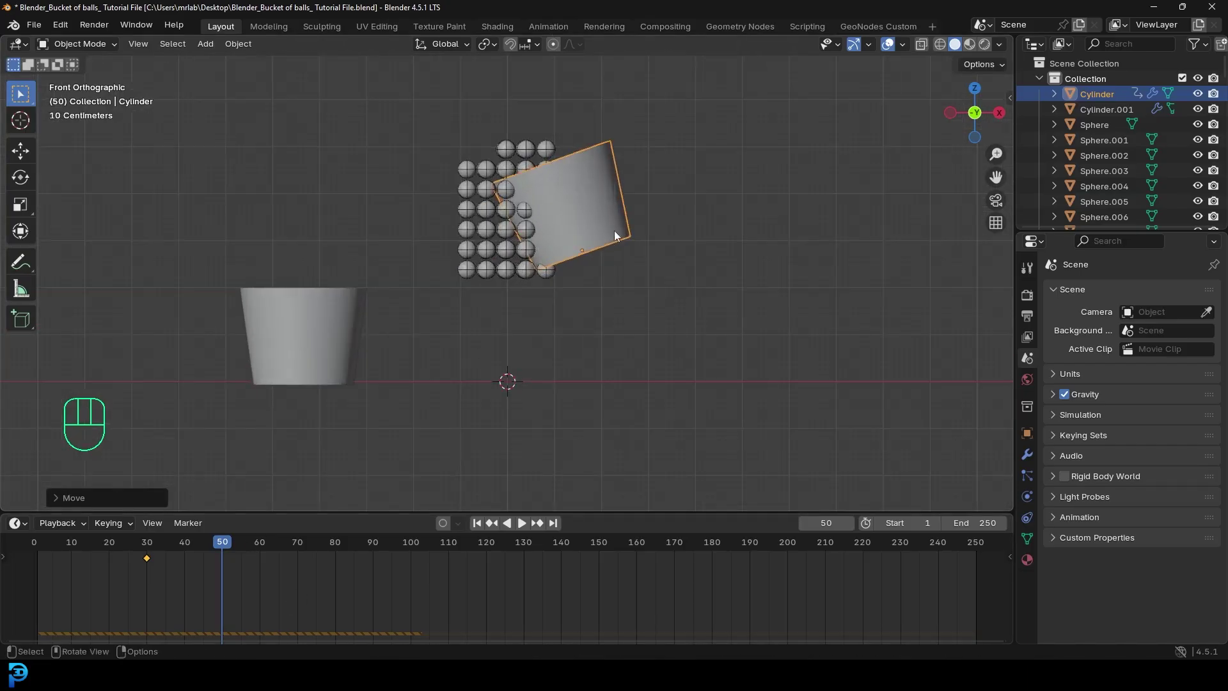
pyautogui.press('i')
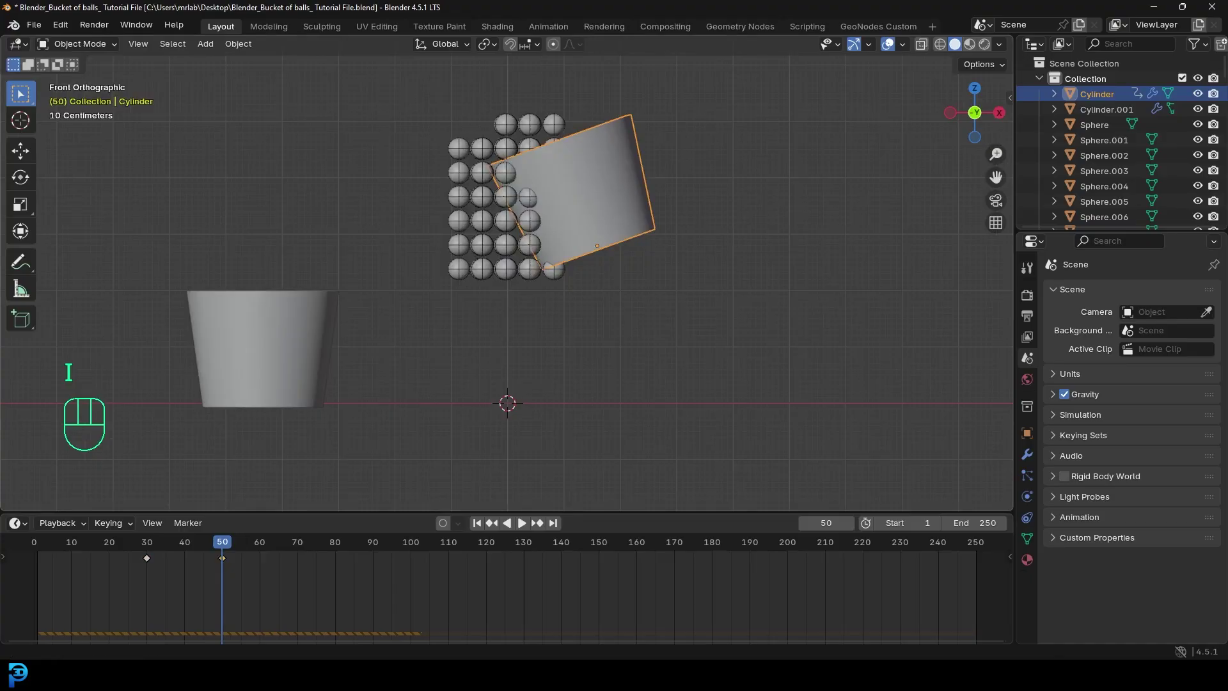
# At frame 80 shift the bucket further right, tip it over more, and keyframe it.
pyautogui.moveTo(222, 550); pyautogui.dragTo(341, 556)
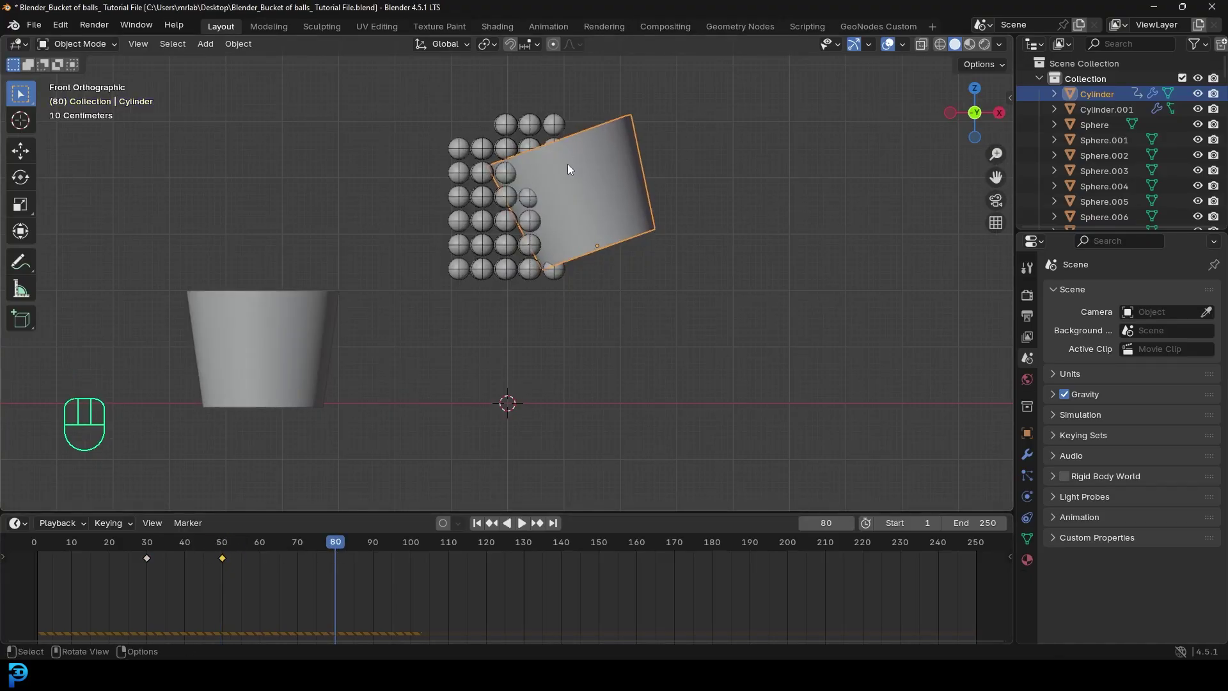
pyautogui.click(614, 184)
pyautogui.press('g')
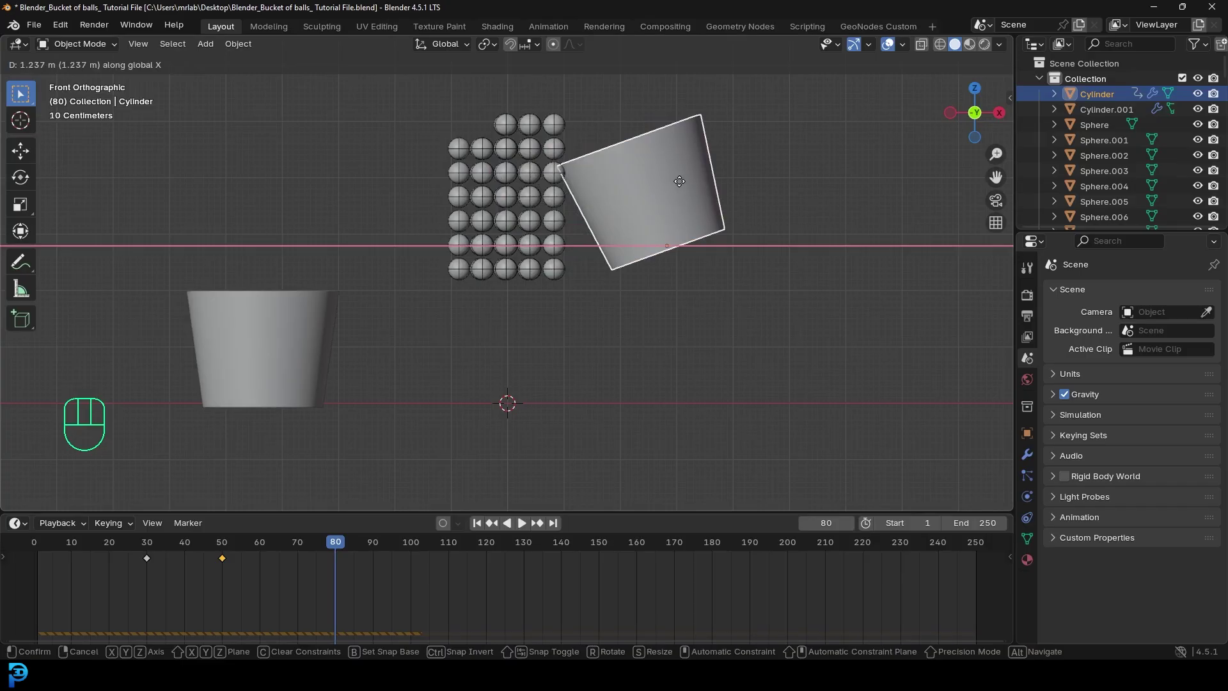
pyautogui.press('r')
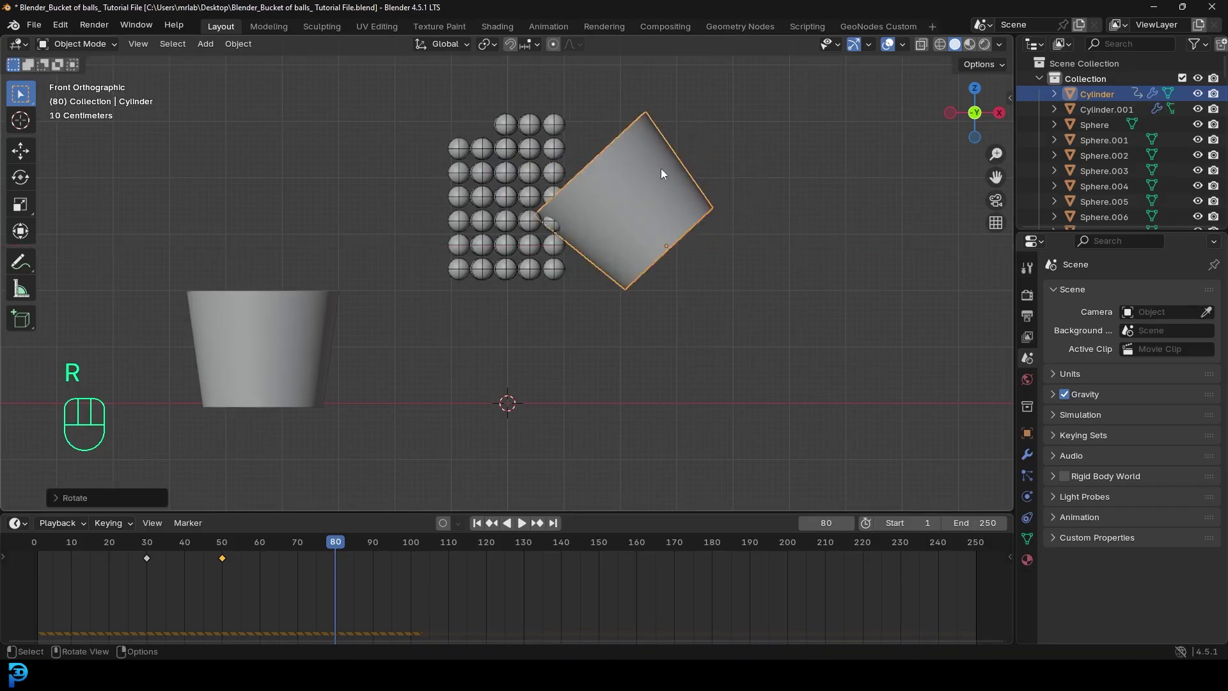
pyautogui.press('i')
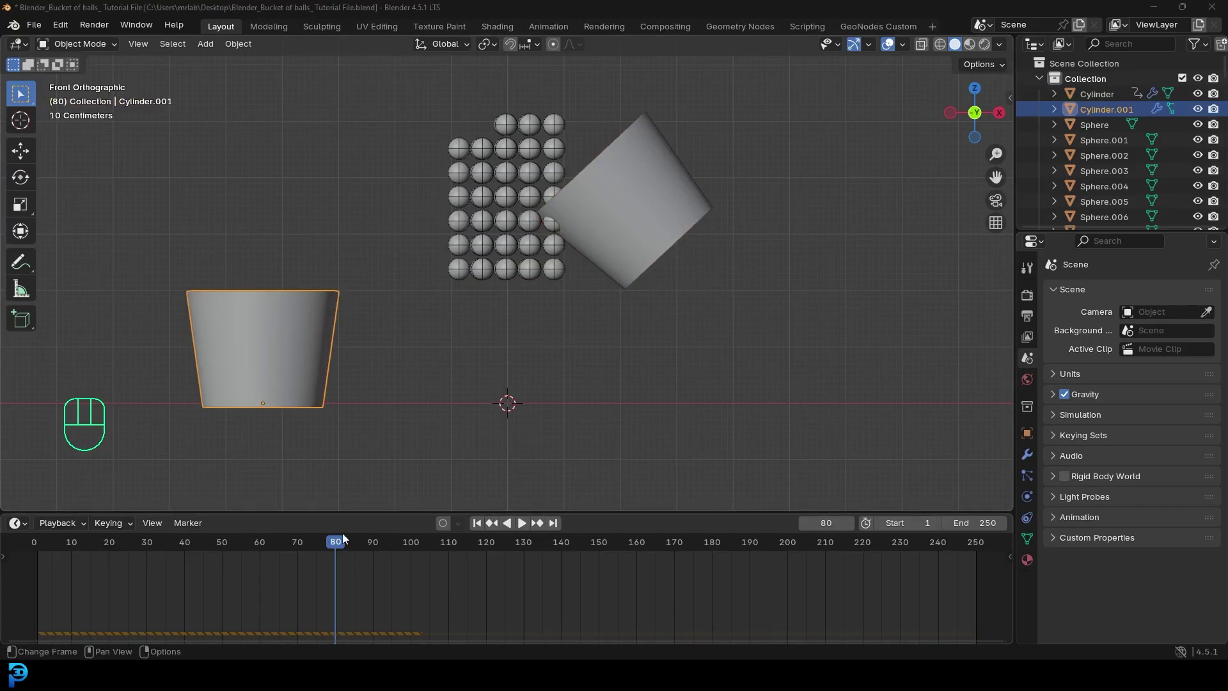
# At frame 70 move the second bucket under the ball stack and keyframe its position.
pyautogui.moveTo(289, 561); pyautogui.dragTo(207, 553)
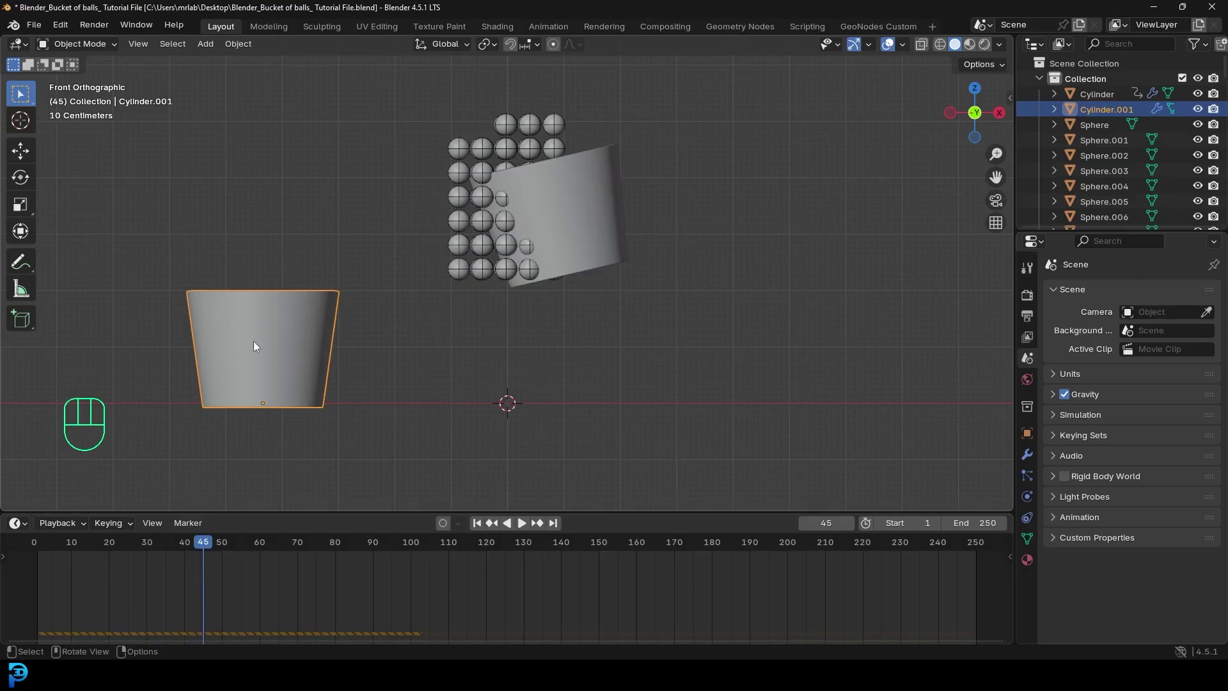
pyautogui.press('i')
pyautogui.moveTo(207, 547); pyautogui.dragTo(303, 575)
pyautogui.press('g')
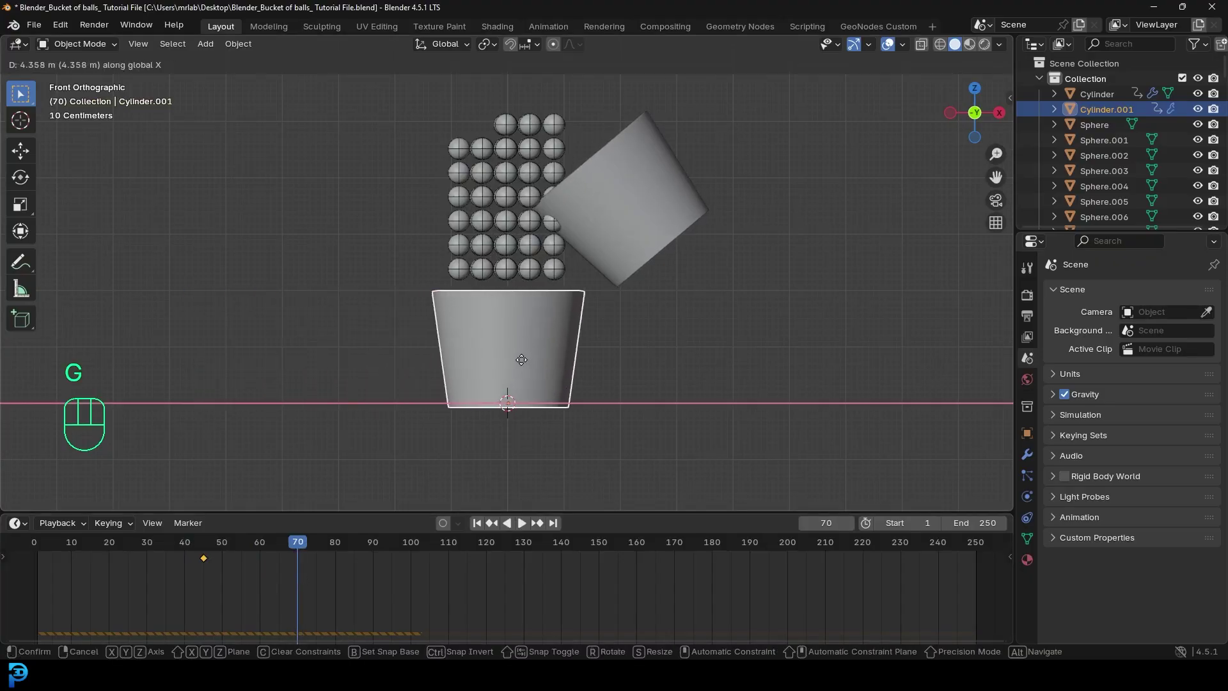
pyautogui.moveTo(522, 205); pyautogui.dragTo(558, 269)
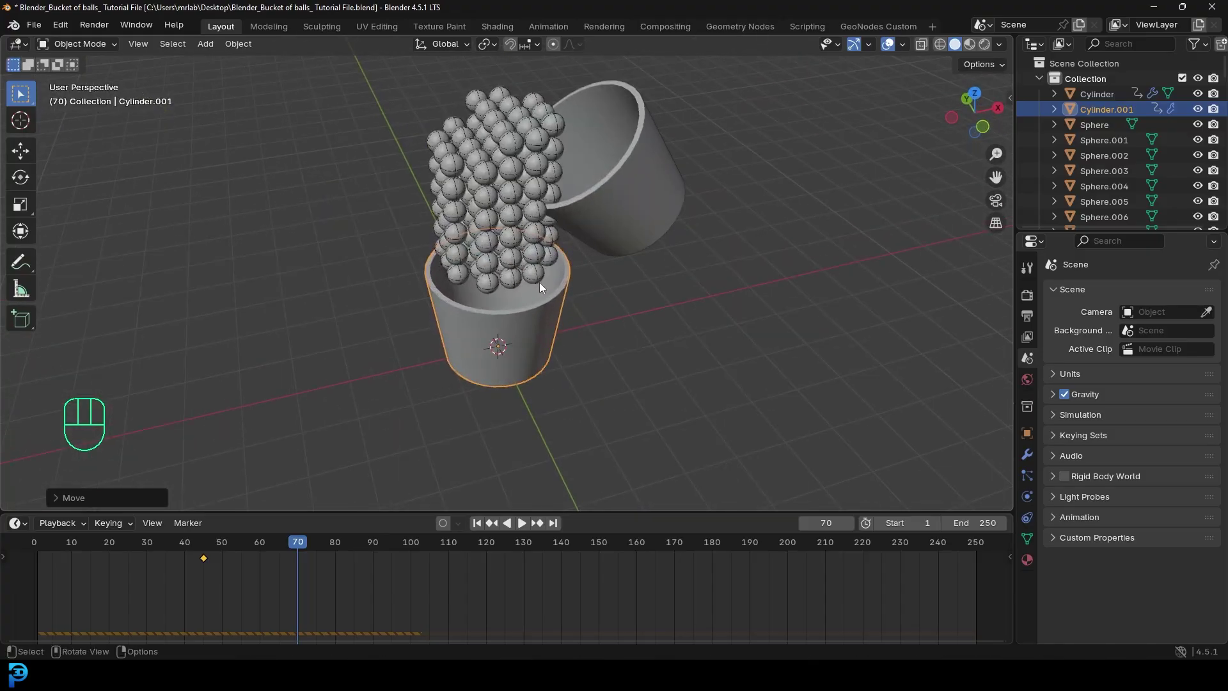
pyautogui.press('i')
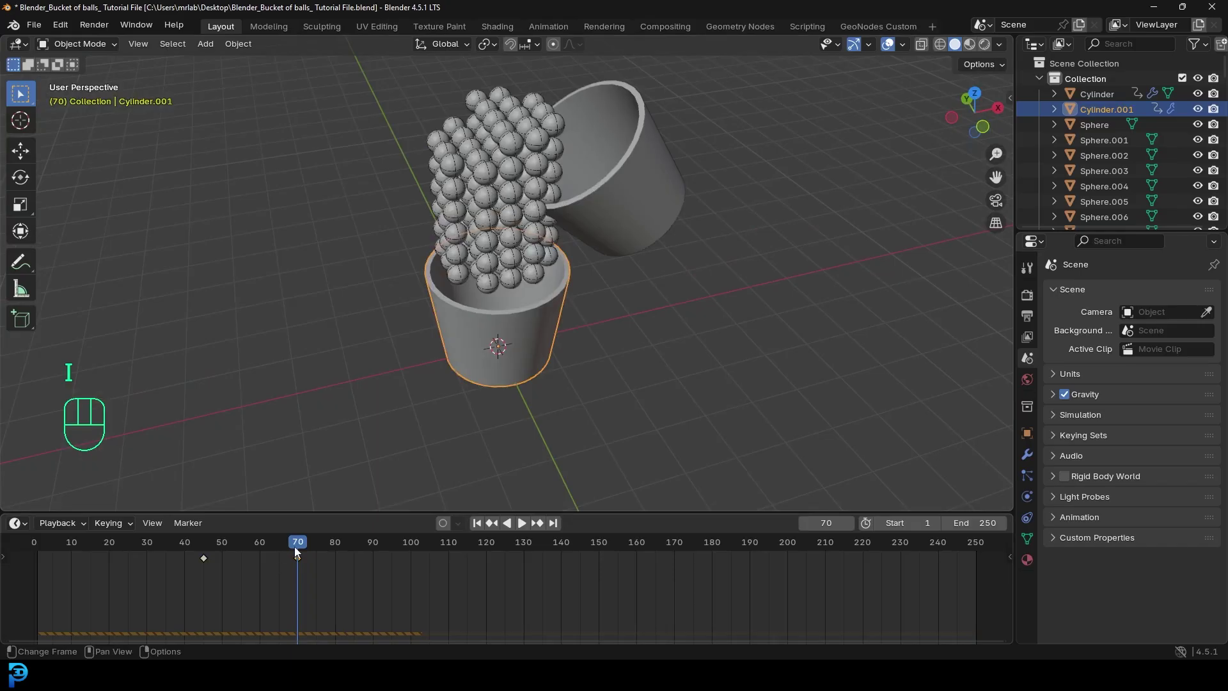
# Play the animation back to check the pour, then park the timeline at frame 110.
pyautogui.moveTo(292, 550); pyautogui.dragTo(40, 567)
pyautogui.moveTo(475, 370); pyautogui.dragTo(447, 332)
pyautogui.press('space')
pyautogui.middleClick(622, 302)
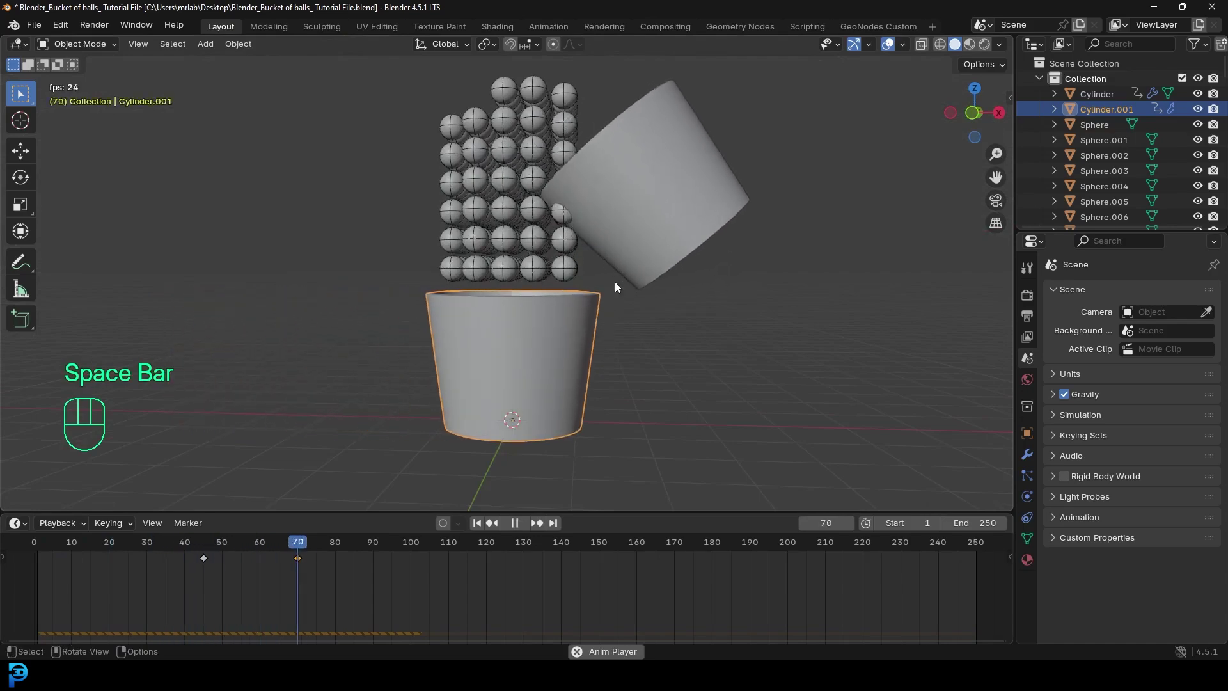
pyautogui.press('space')
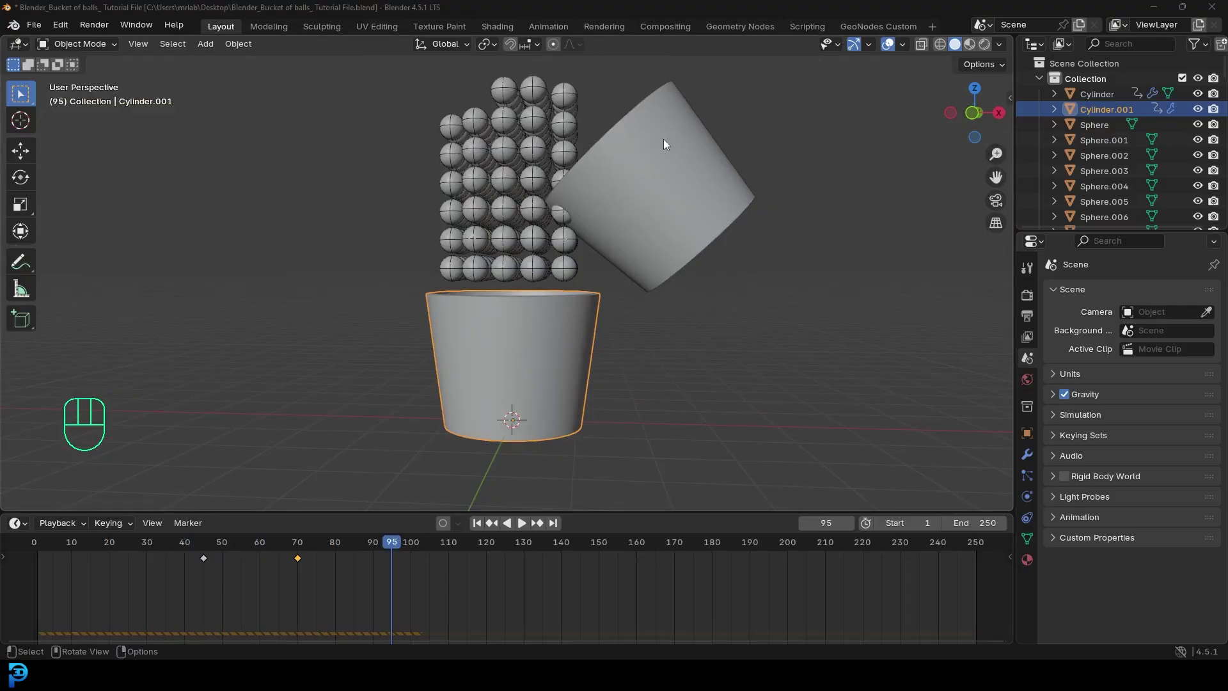
pyautogui.moveTo(398, 550); pyautogui.dragTo(470, 533)
# In front view rotate the tipped bucket back slightly, reposition it, and keyframe at frame 110.
pyautogui.middleClick(616, 292)
pyautogui.press('KP_1')
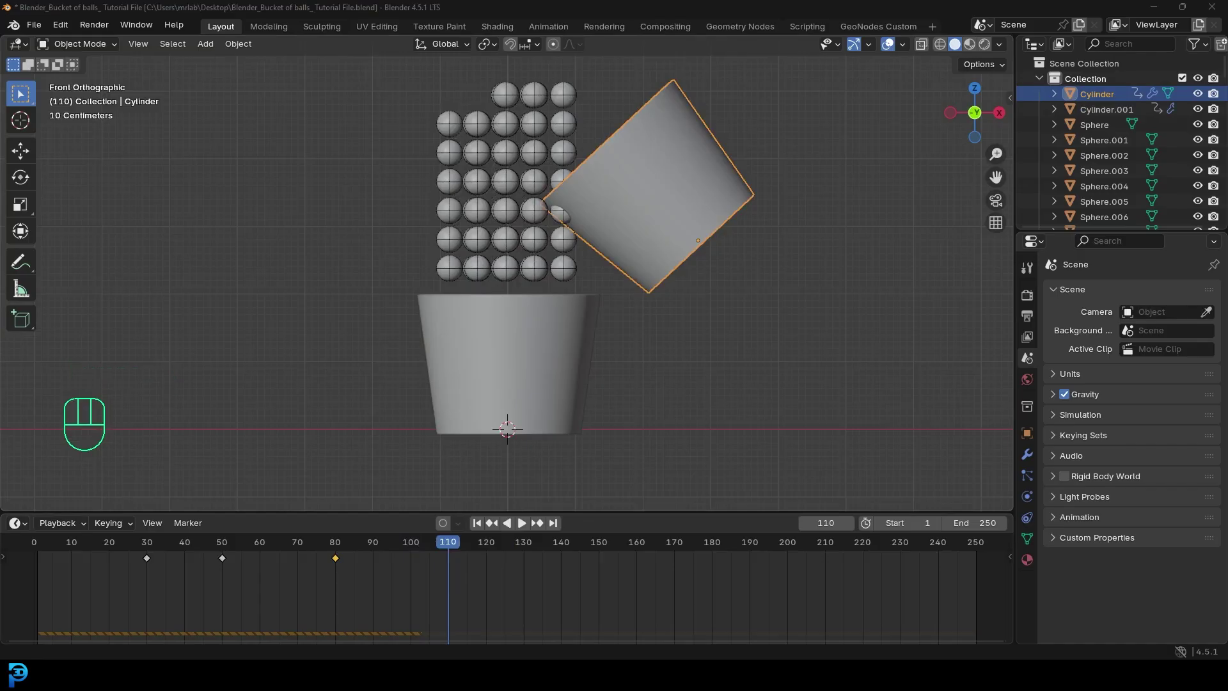
pyautogui.press('r')
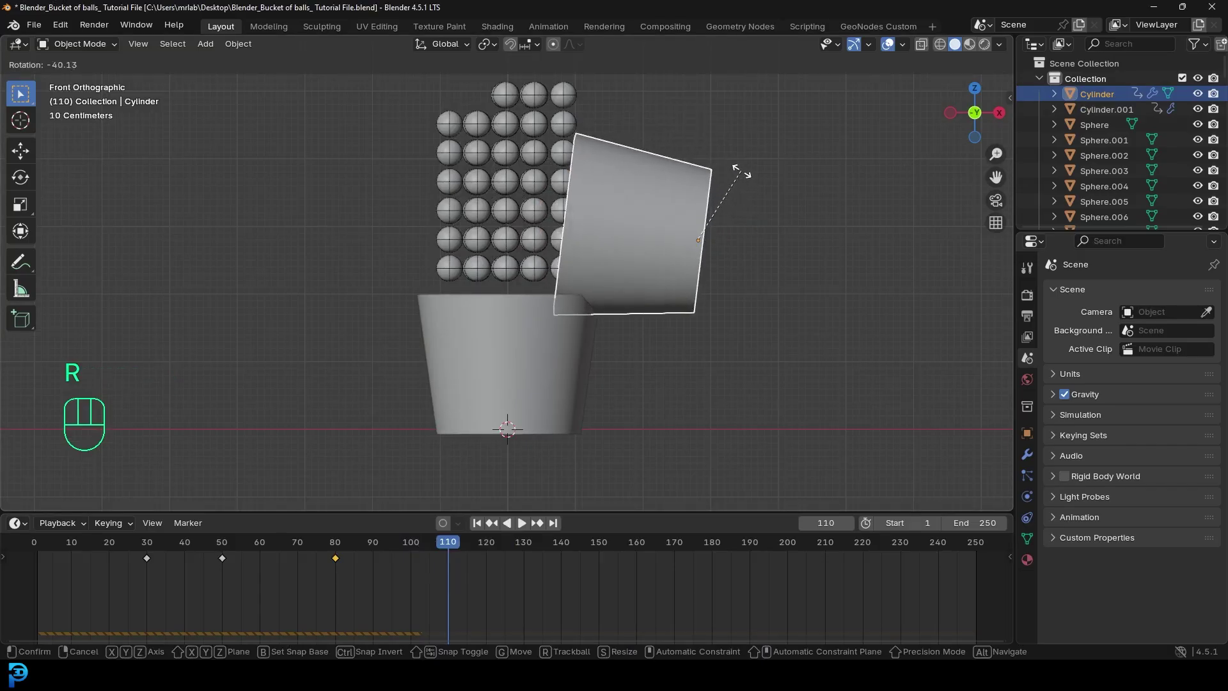
pyautogui.press('g')
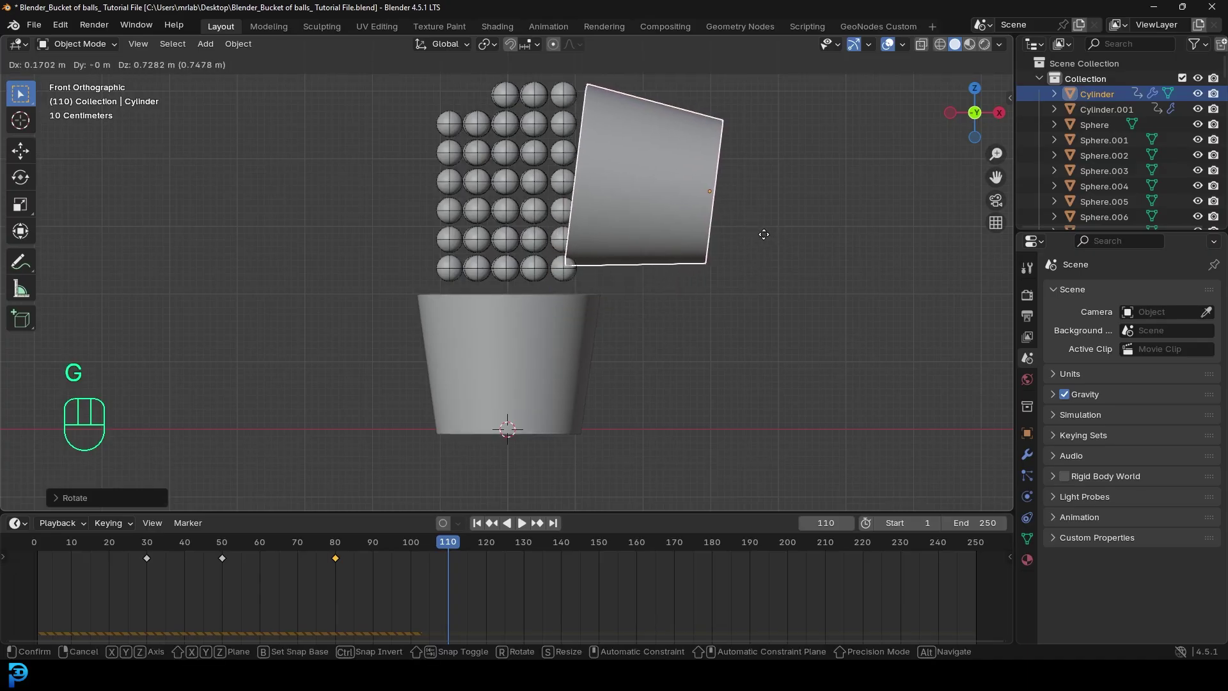
pyautogui.press('i')
# Replay the animation and stop around frame 130.
pyautogui.moveTo(456, 546); pyautogui.dragTo(46, 576)
pyautogui.press('space')
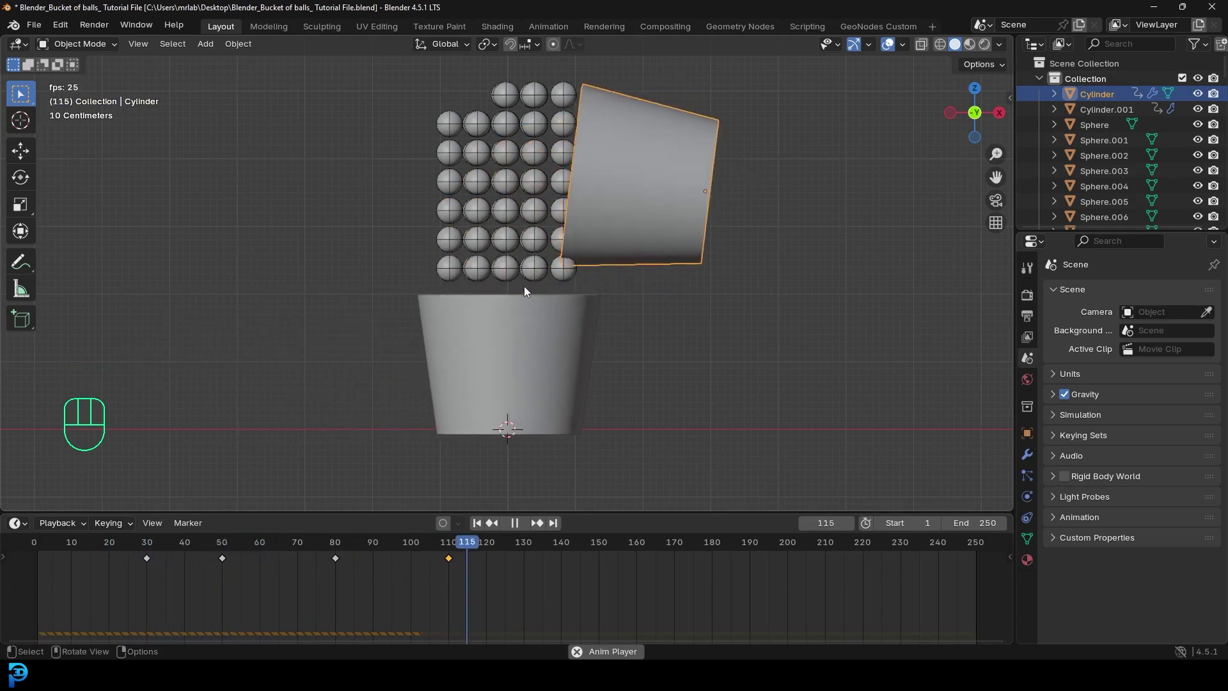
pyautogui.press('space')
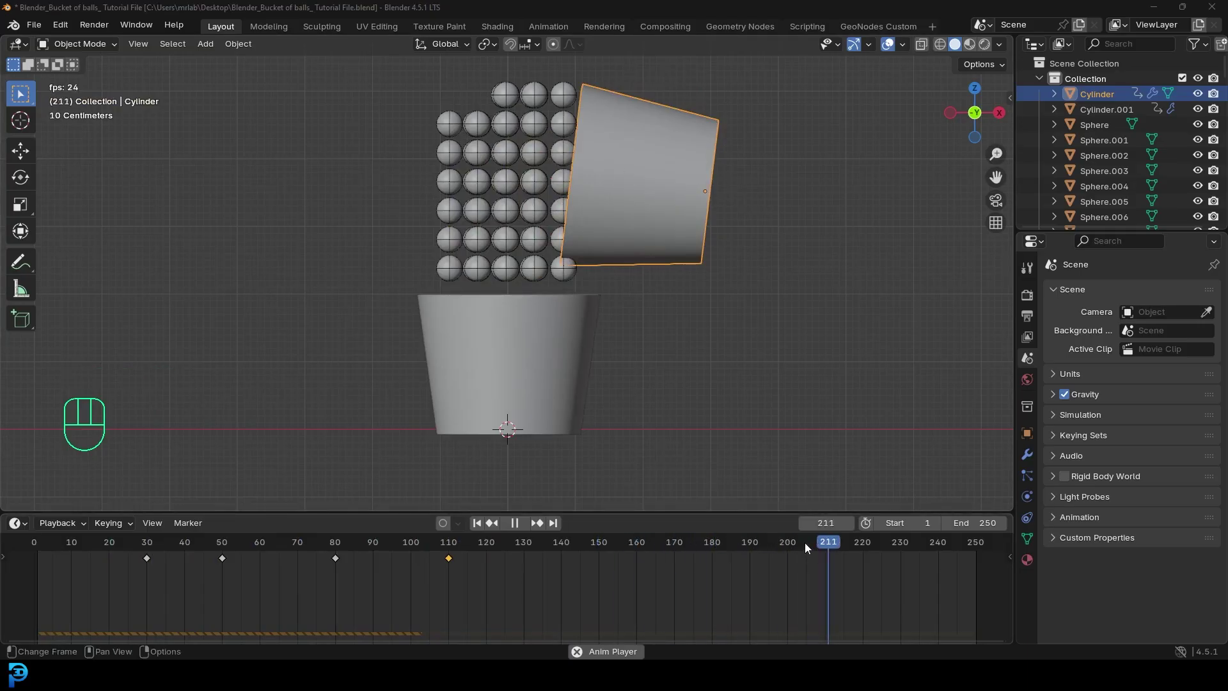
pyautogui.moveTo(852, 539); pyautogui.dragTo(525, 609)
pyautogui.press('space')
# Tilt the upper bucket to a smaller angle at frame 130, keyframe it, and resume playback.
pyautogui.moveTo(562, 547); pyautogui.dragTo(553, 486)
pyautogui.click(635, 137)
pyautogui.press('r')
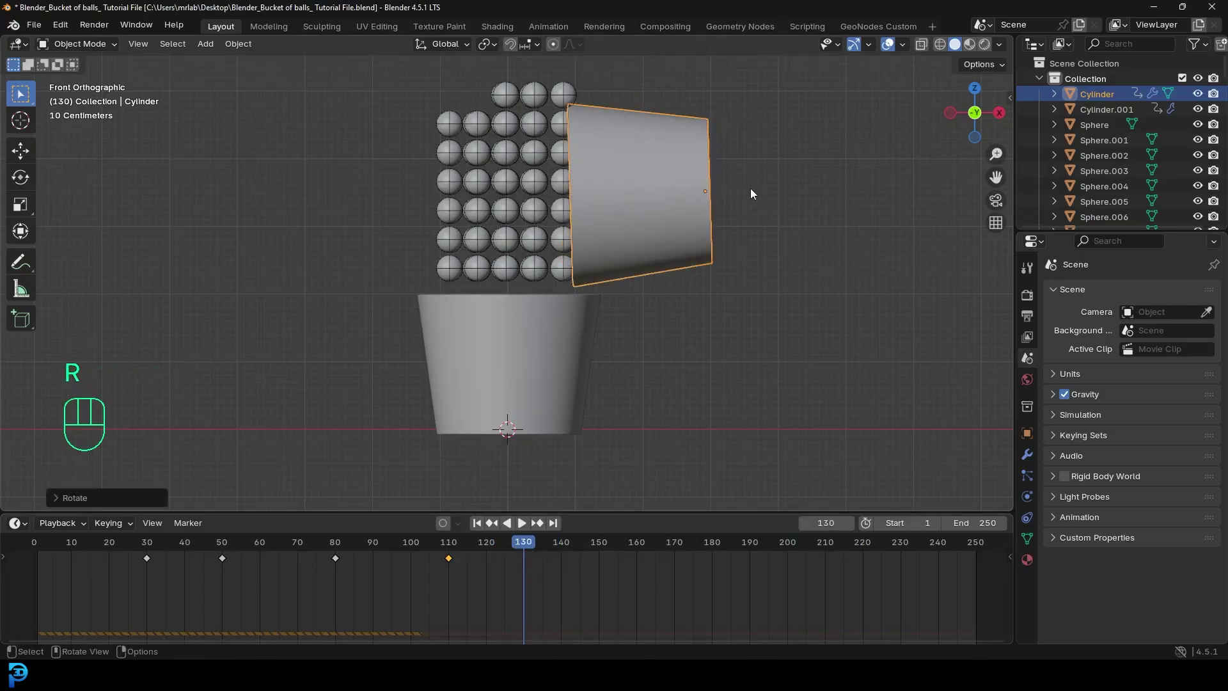
pyautogui.press('g')
pyautogui.press('i')
pyautogui.moveTo(519, 547); pyautogui.dragTo(450, 568)
pyautogui.press('space')
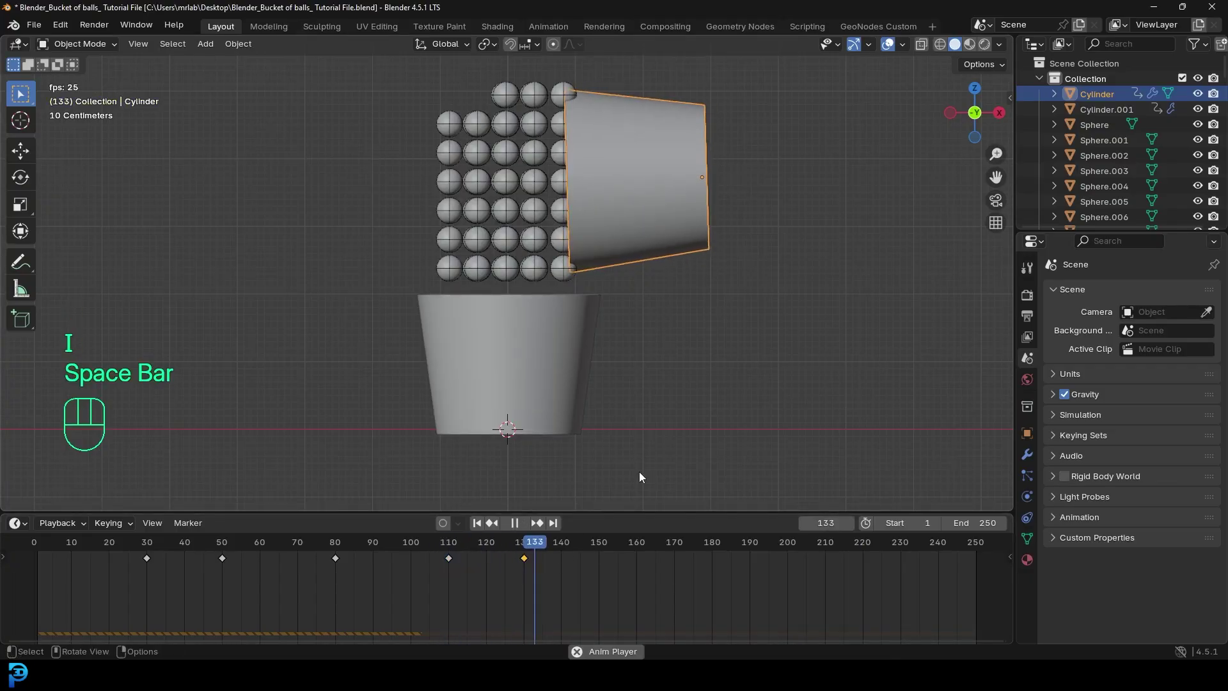
# Enable Rigid Body World in Scene Properties and play to watch the balls pour.
pyautogui.press('space')
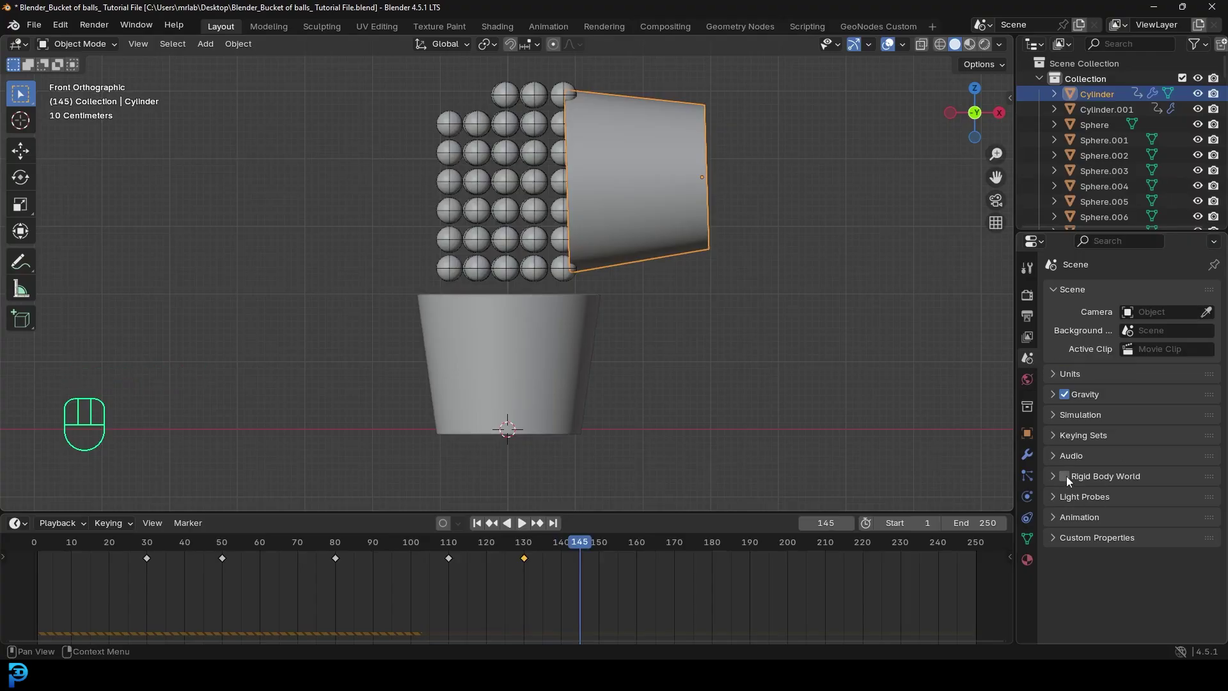
pyautogui.click(1071, 480)
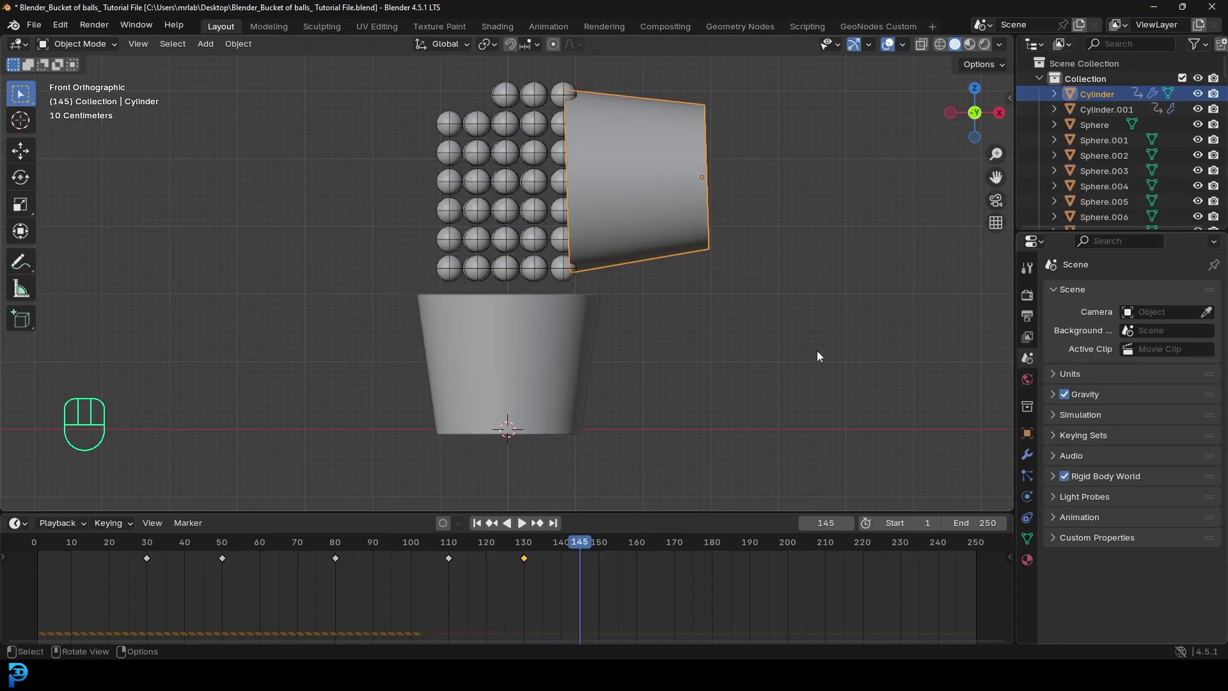
pyautogui.moveTo(584, 546); pyautogui.dragTo(84, 567)
pyautogui.press('space')
# Stop playback, select stray objects in the viewport and delete them.
pyautogui.moveTo(636, 196); pyautogui.dragTo(665, 238)
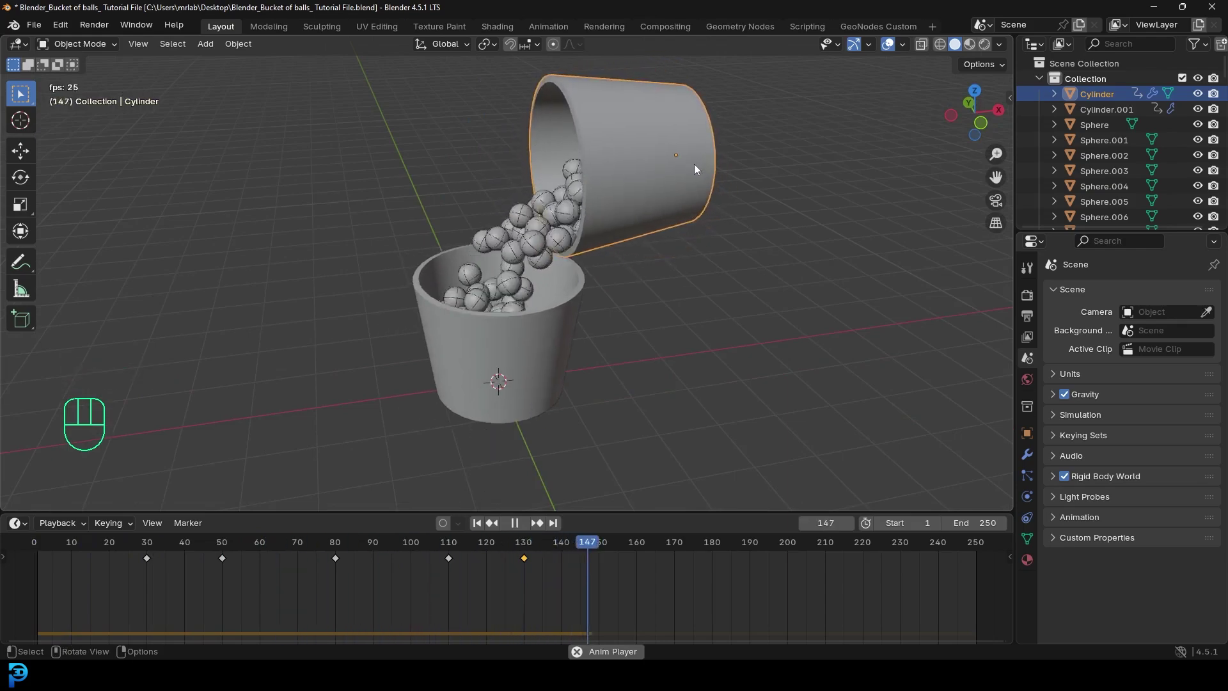
pyautogui.press('space')
pyautogui.moveTo(554, 357); pyautogui.dragTo(632, 424)
pyautogui.moveTo(479, 376); pyautogui.dragTo(519, 421)
pyautogui.moveTo(517, 428); pyautogui.dragTo(496, 275)
pyautogui.press('x')
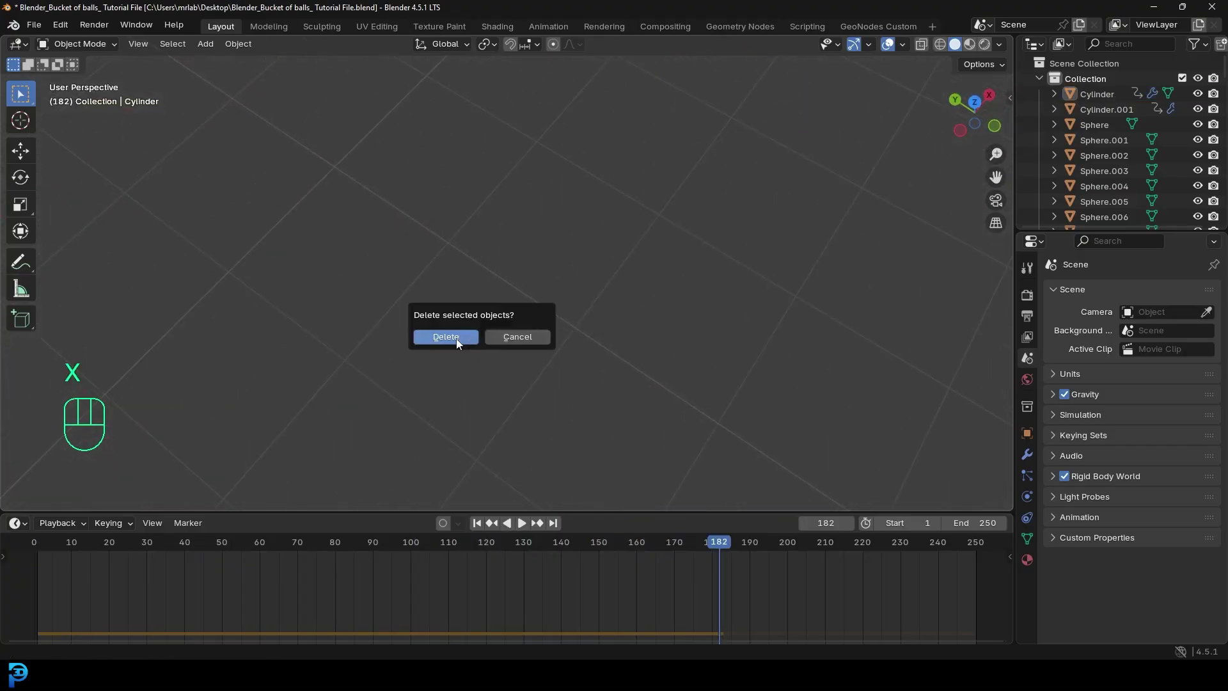
pyautogui.click(711, 553)
# Replay the pouring simulation while orbiting around the buckets, then stop near frame 21.
pyautogui.press('space')
pyautogui.middleClick(492, 199)
pyautogui.moveTo(474, 177); pyautogui.dragTo(507, 296)
pyautogui.moveTo(558, 223); pyautogui.dragTo(587, 261)
pyautogui.moveTo(702, 151); pyautogui.dragTo(707, 224)
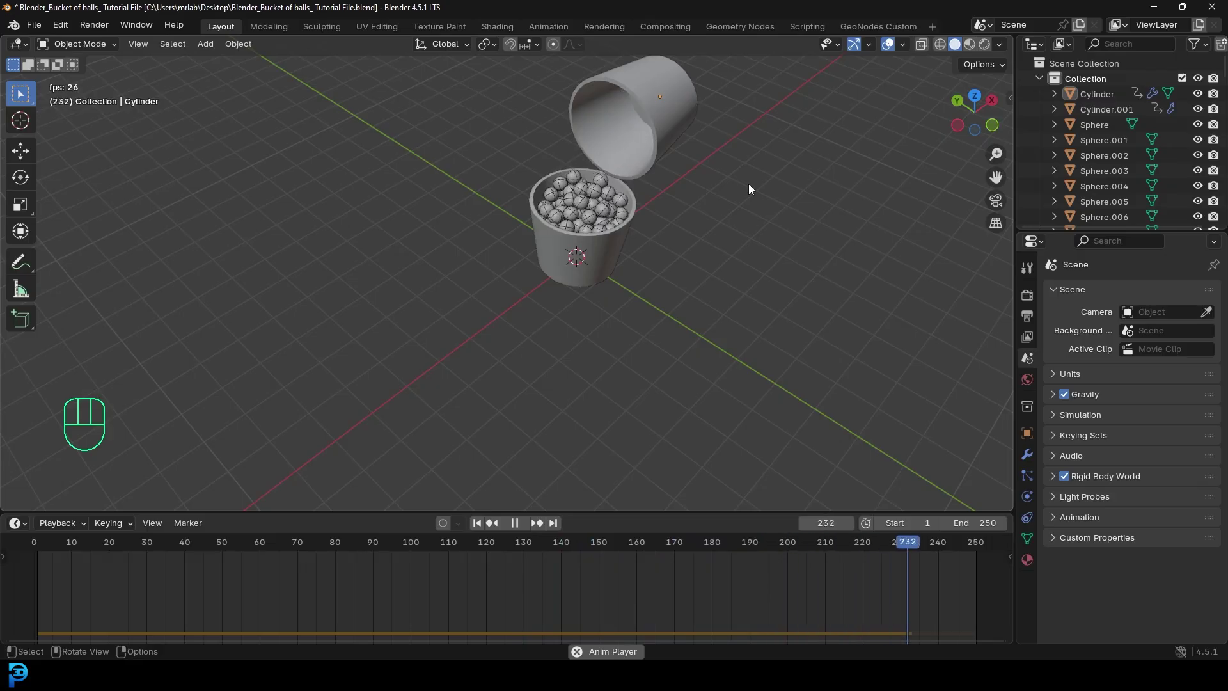
pyautogui.press('space')
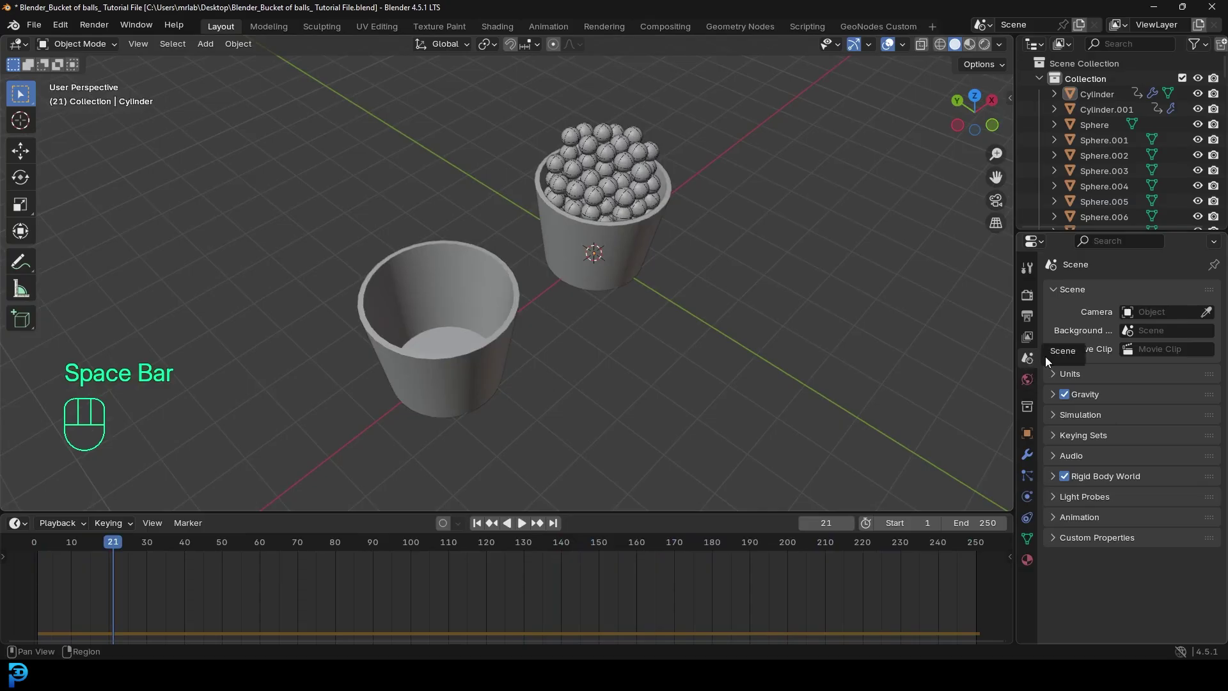
# Expand the Rigid Body World settings, rewind to frame 1, and view the ball grid from the front.
pyautogui.click(1058, 481)
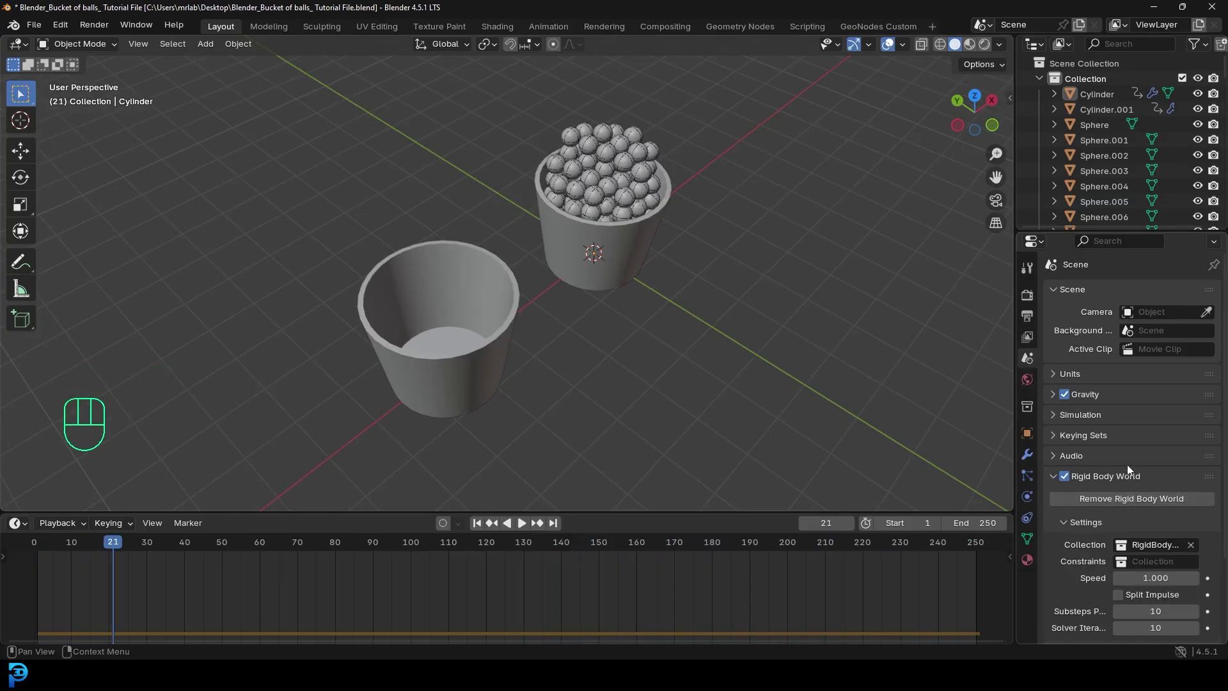
pyautogui.click(1079, 558)
pyautogui.click(1138, 579)
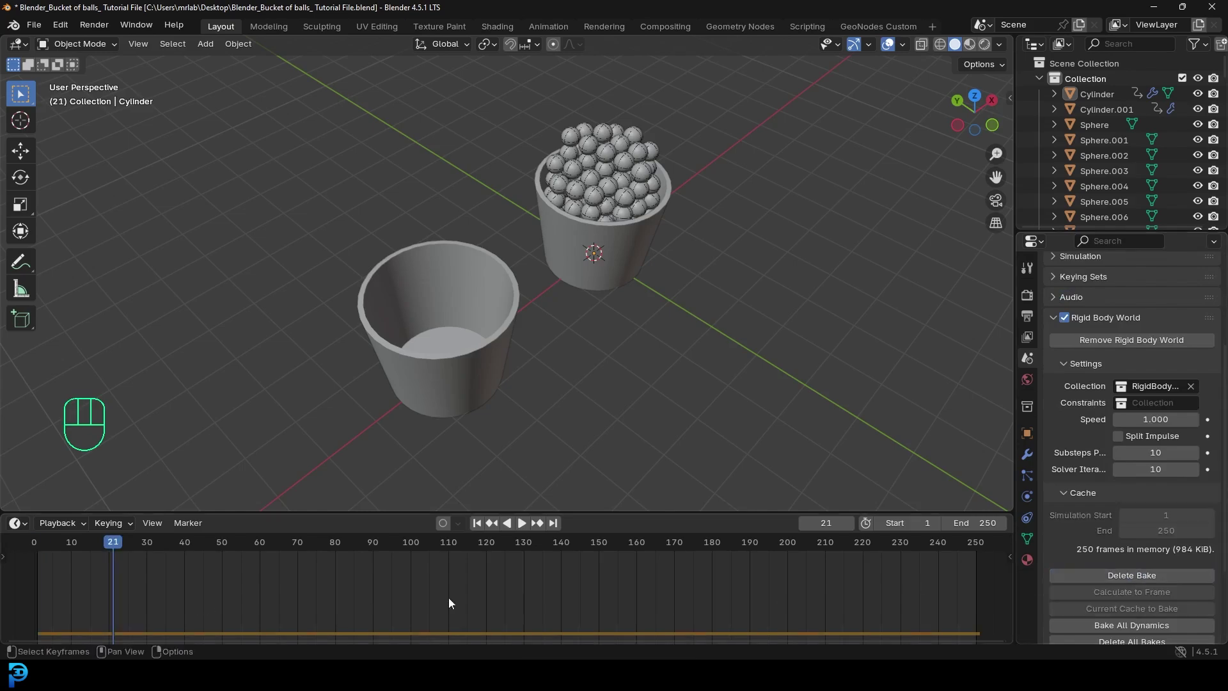
pyautogui.moveTo(633, 350); pyautogui.dragTo(620, 327)
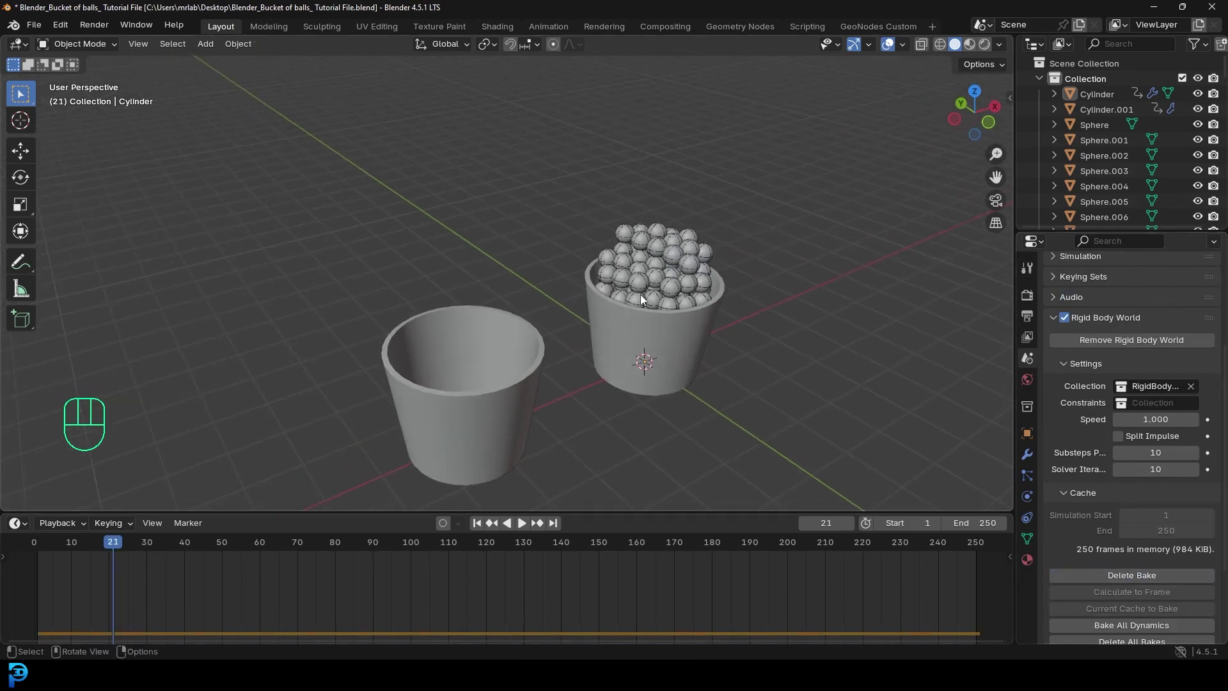
pyautogui.moveTo(110, 547); pyautogui.dragTo(91, 540)
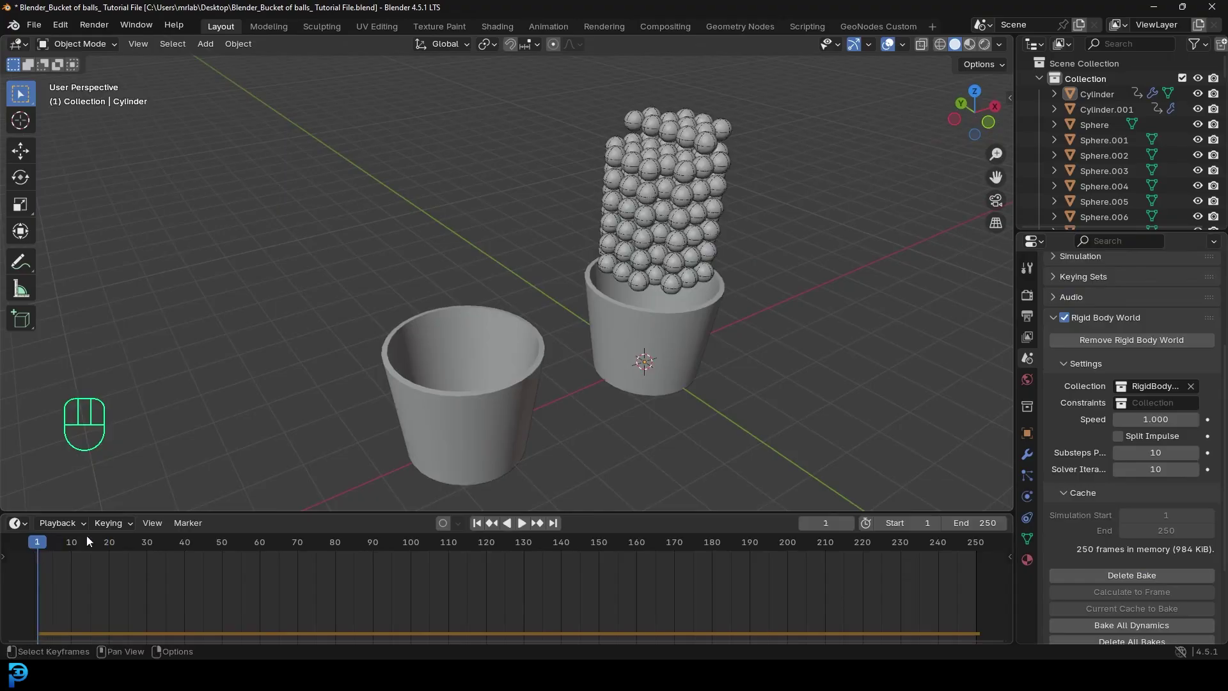
pyautogui.press('KP_1')
pyautogui.middleClick(694, 293)
# Move the selected spheres into a new Balls collection and hide it.
pyautogui.moveTo(572, 327); pyautogui.dragTo(587, 340)
pyautogui.press('m')
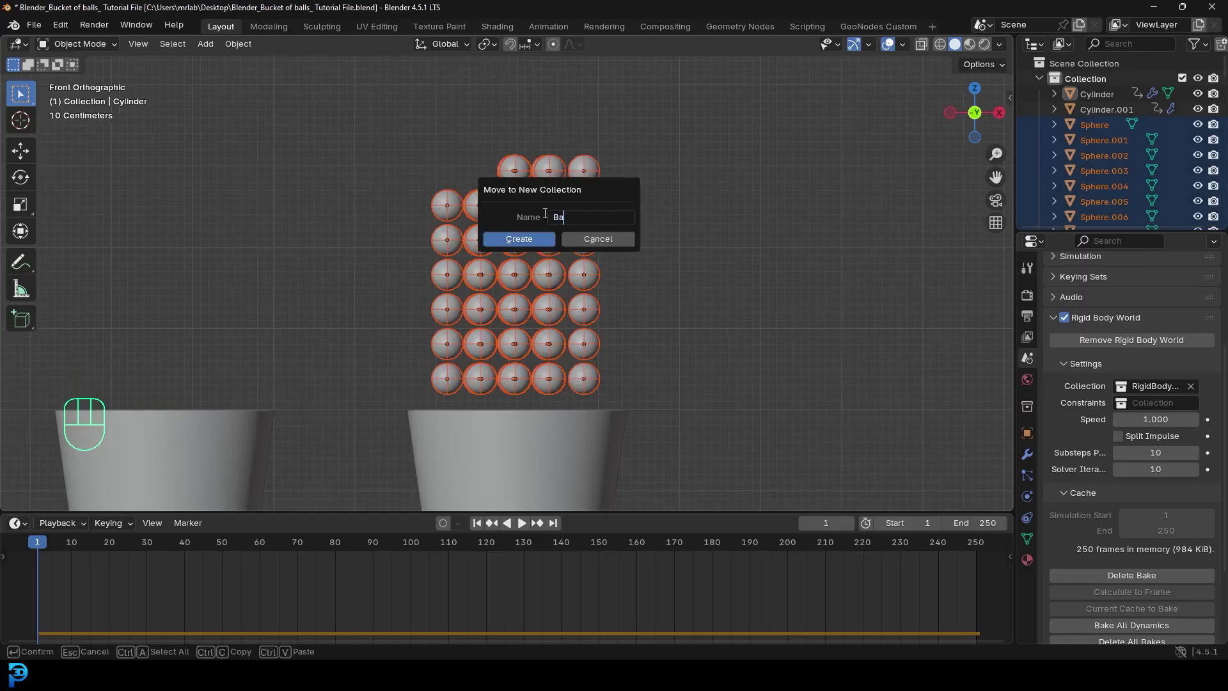
pyautogui.press('l')
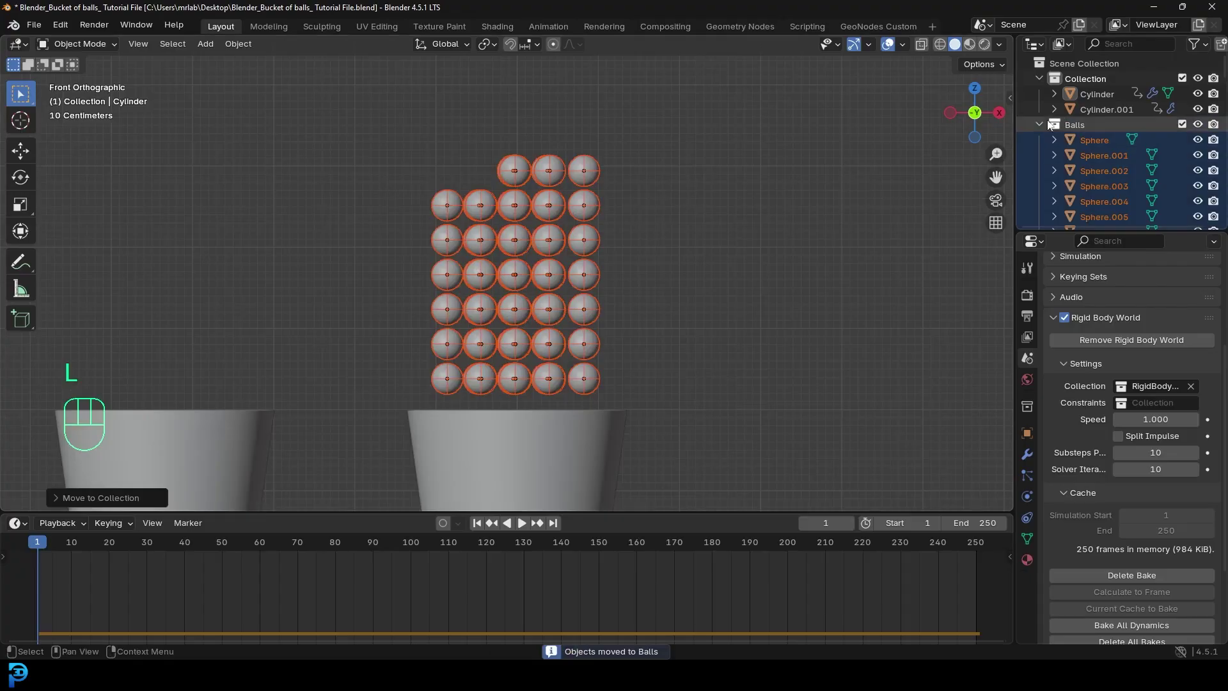
pyautogui.click(1041, 129)
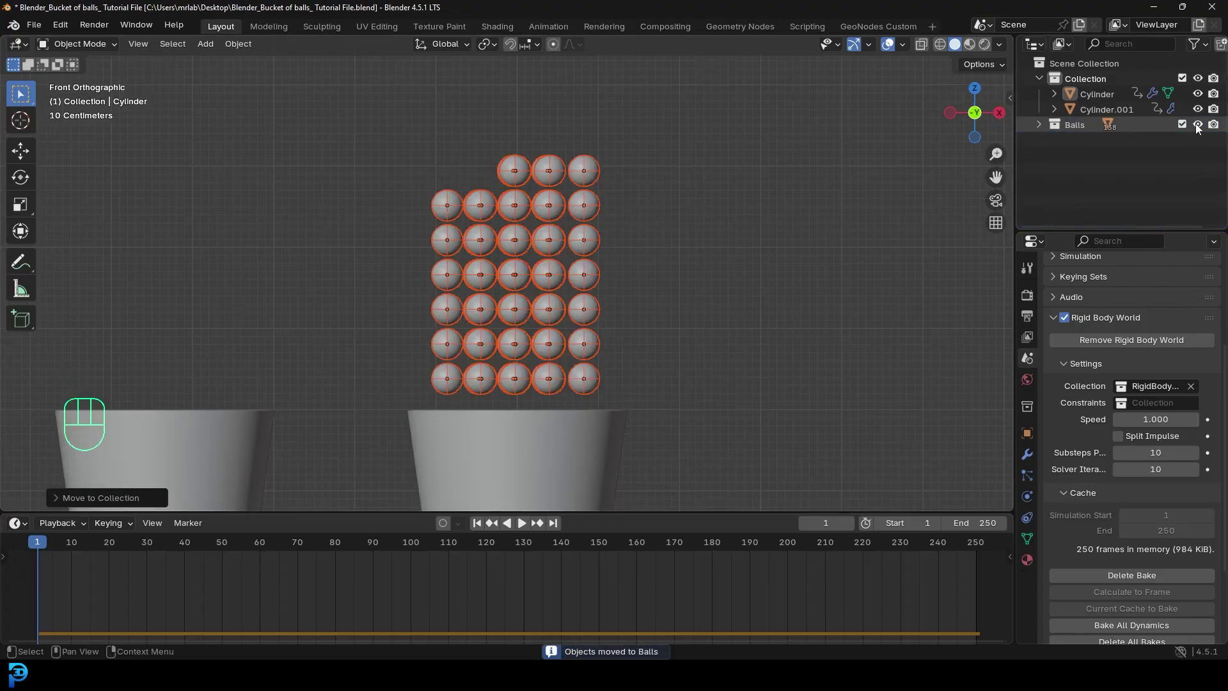
pyautogui.click(1200, 129)
# Move both buckets into a new hidden Buckets collection and start renaming the original collection Stage.
pyautogui.moveTo(494, 349); pyautogui.dragTo(558, 357)
pyautogui.press('m')
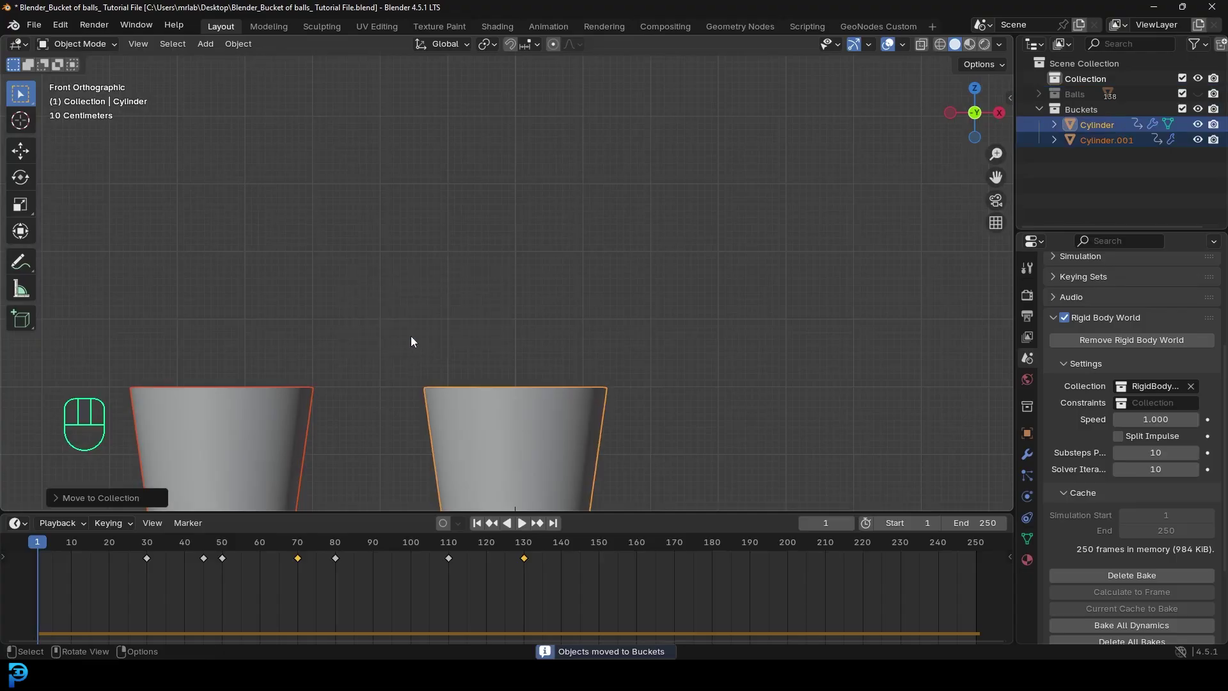
pyautogui.click(1043, 114)
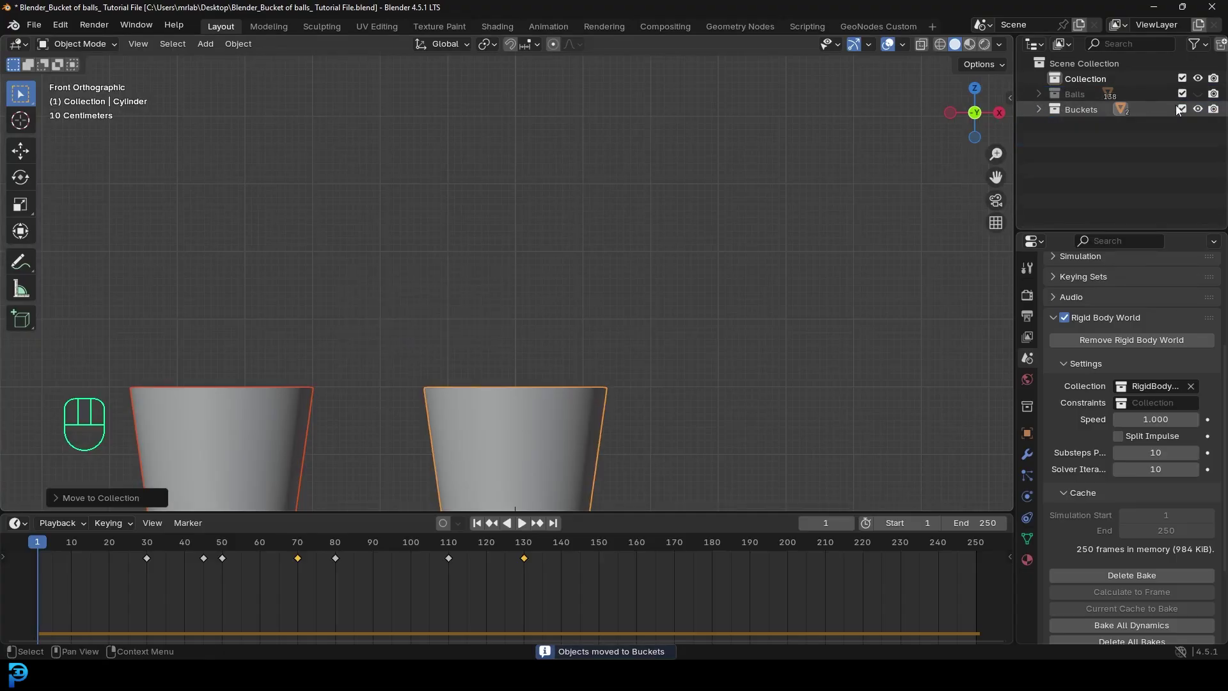
pyautogui.click(1199, 114)
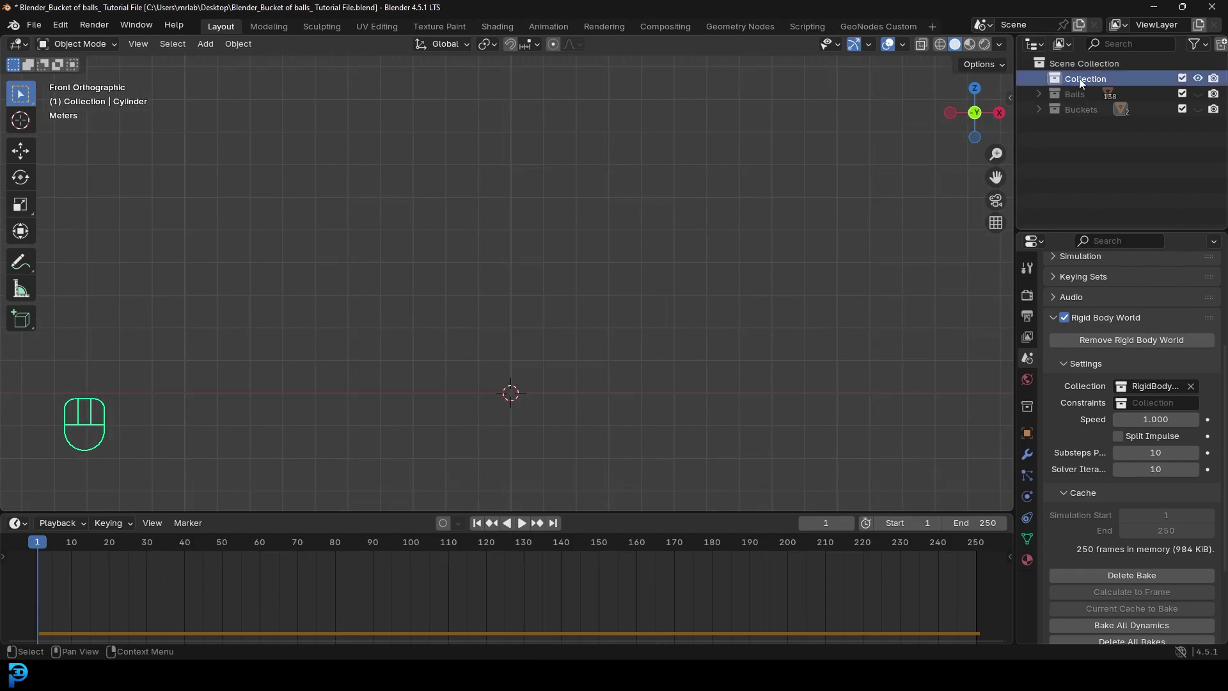
pyautogui.moveTo(1084, 83); pyautogui.dragTo(1084, 83)
# Add a mesh plane as the floor and scale it up.
pyautogui.moveTo(423, 381); pyautogui.dragTo(455, 341)
pyautogui.press('shift+a')
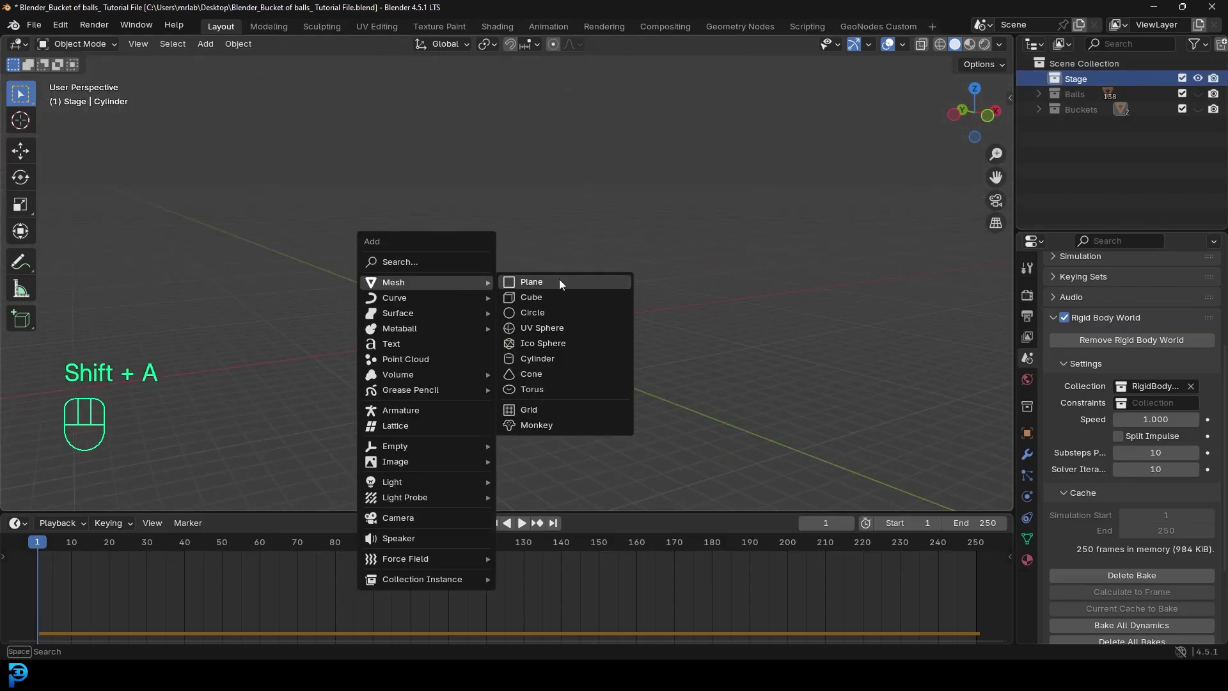
pyautogui.moveTo(585, 316); pyautogui.dragTo(565, 359)
pyautogui.press('s')
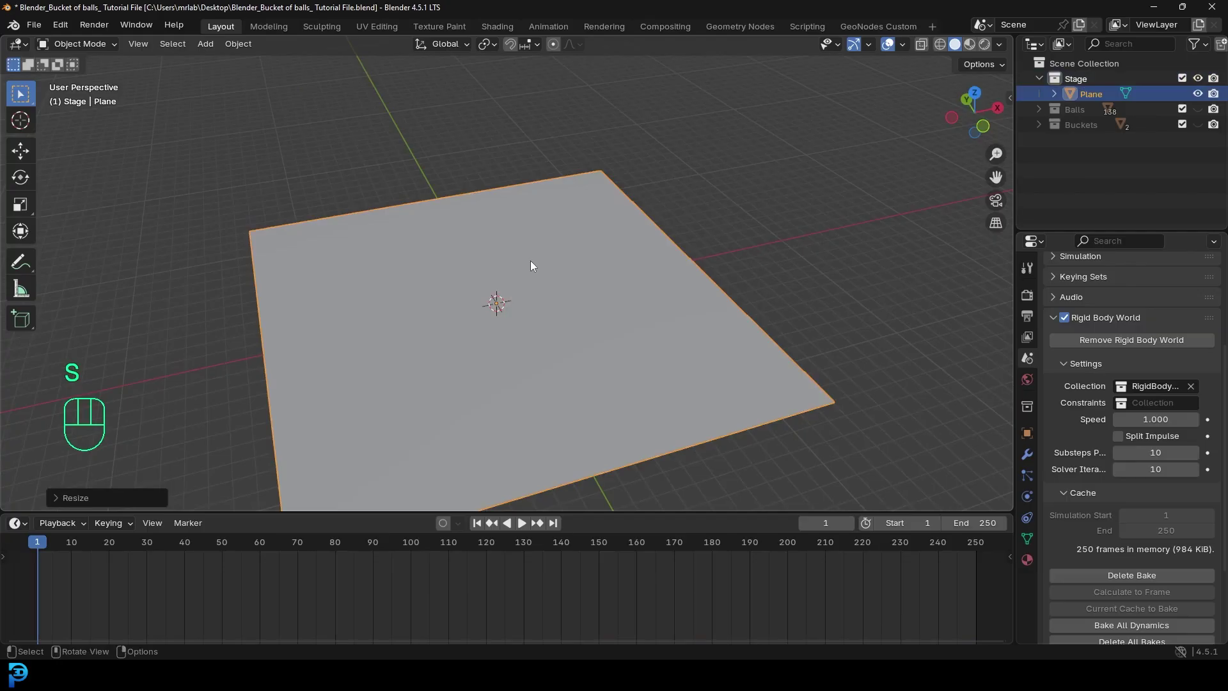
# Add an area light and raise it above the floor plane.
pyautogui.press('shift+a')
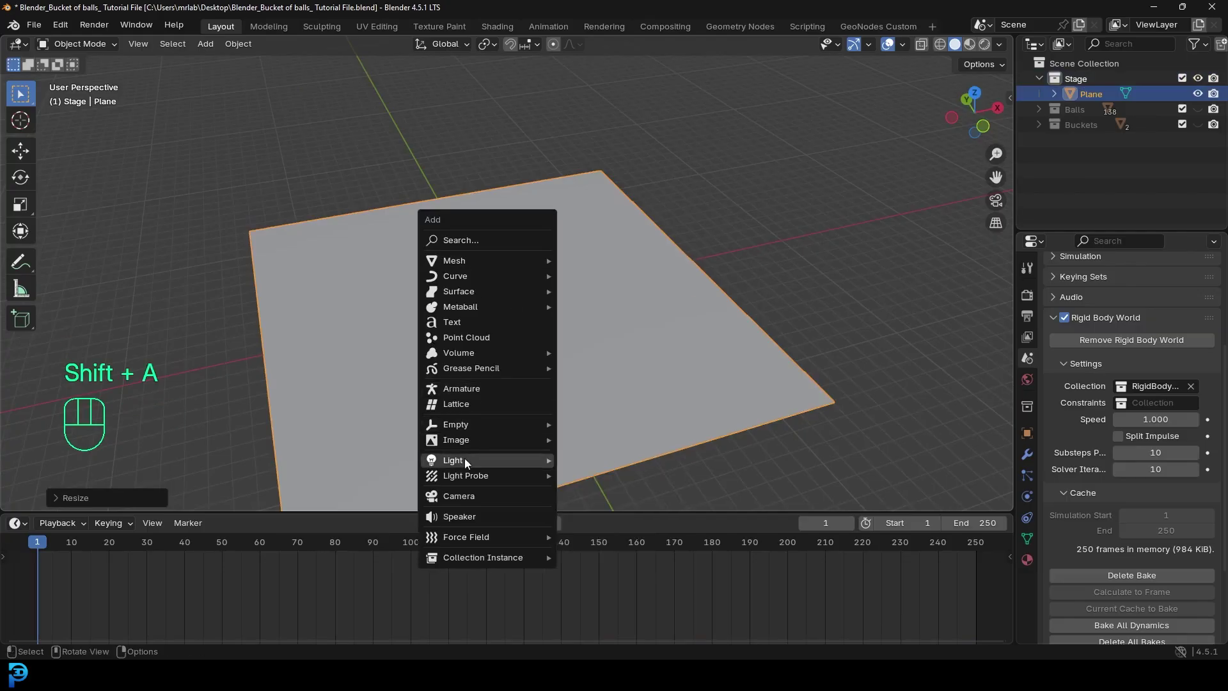
pyautogui.moveTo(599, 460); pyautogui.dragTo(585, 432)
pyautogui.press('g')
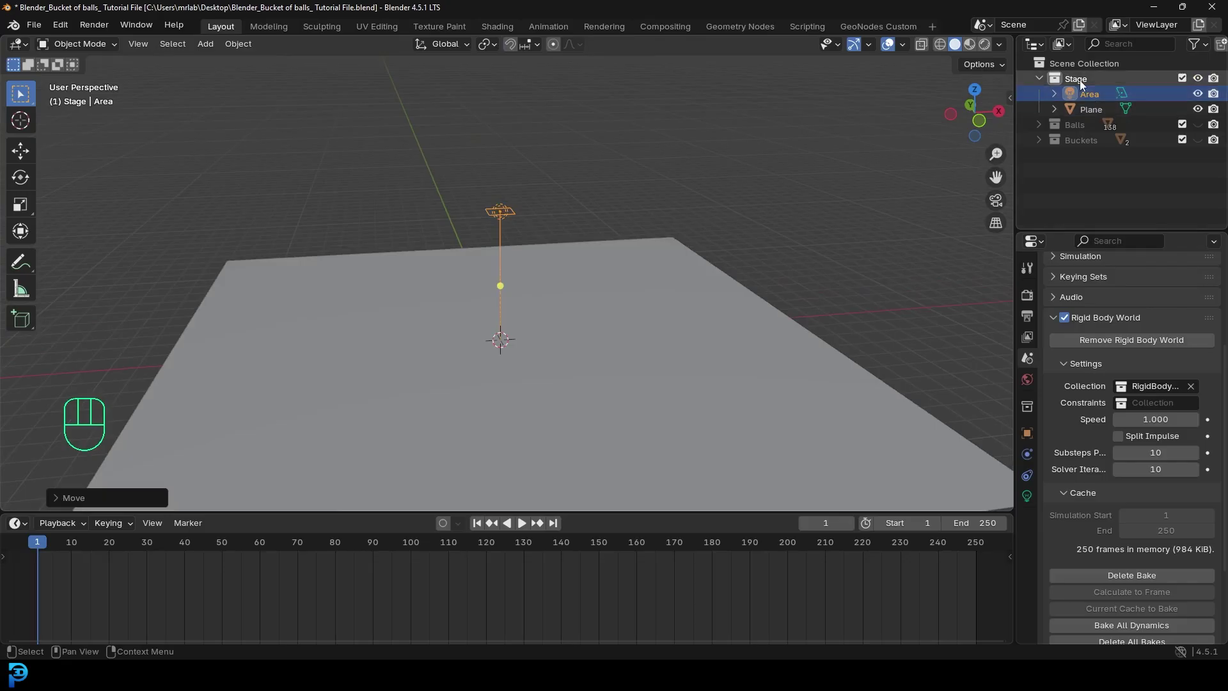
pyautogui.click(1200, 81)
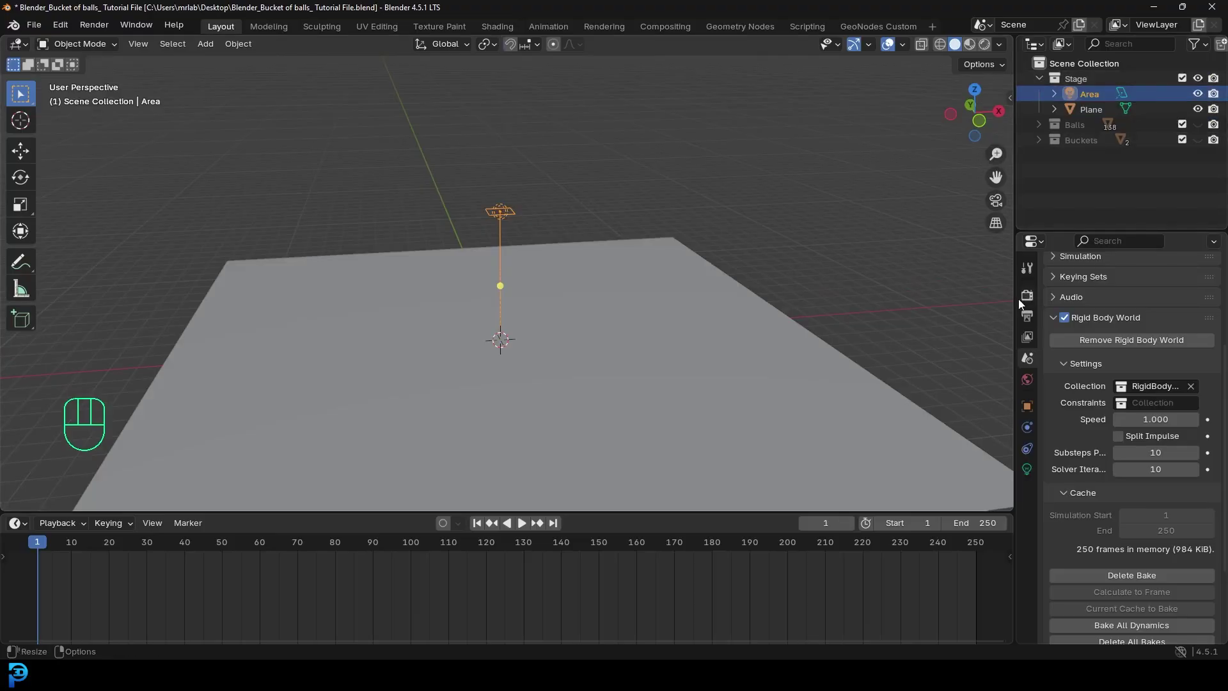
# Set the render engine to Cycles on GPU Compute with render max samples at 45.
pyautogui.click(1028, 301)
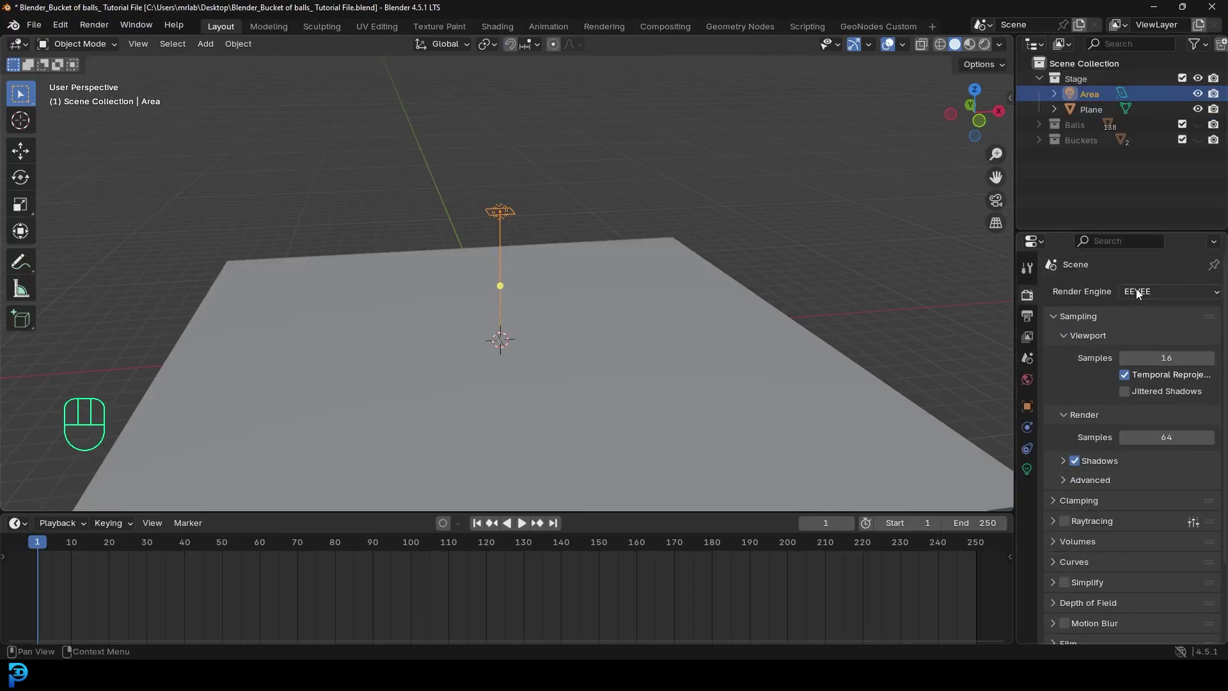
pyautogui.moveTo(1143, 293); pyautogui.dragTo(1154, 343)
pyautogui.moveTo(1139, 329); pyautogui.dragTo(1145, 369)
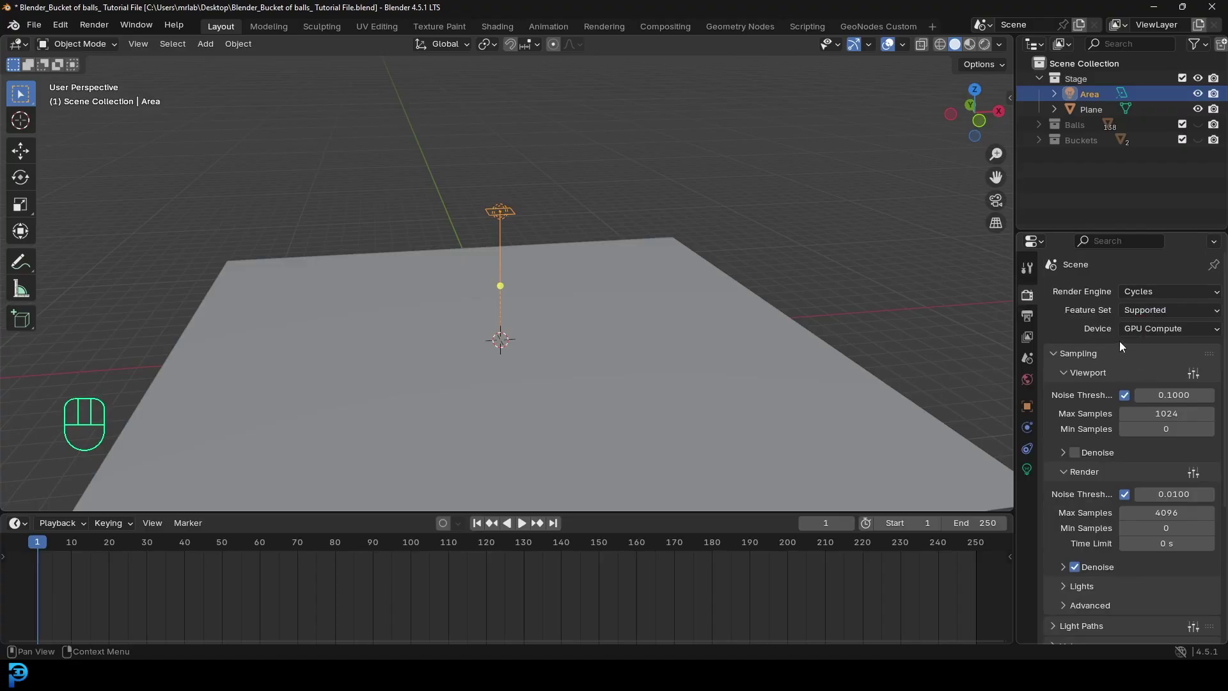
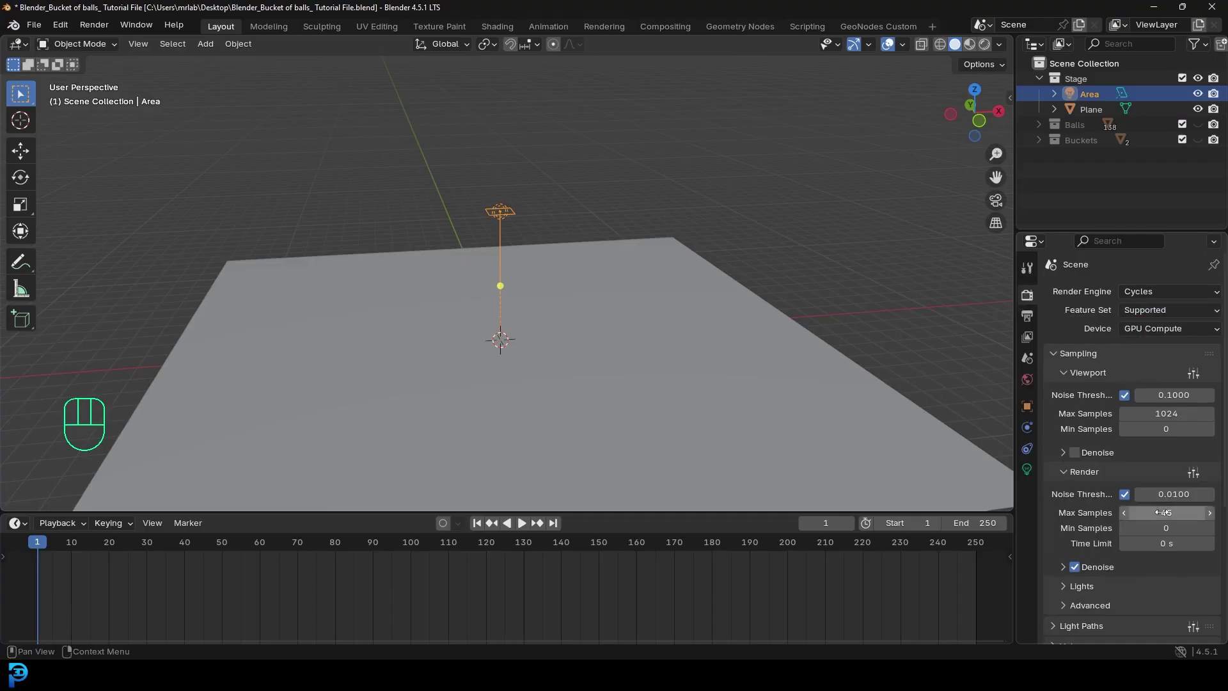
pyautogui.middleClick(634, 249)
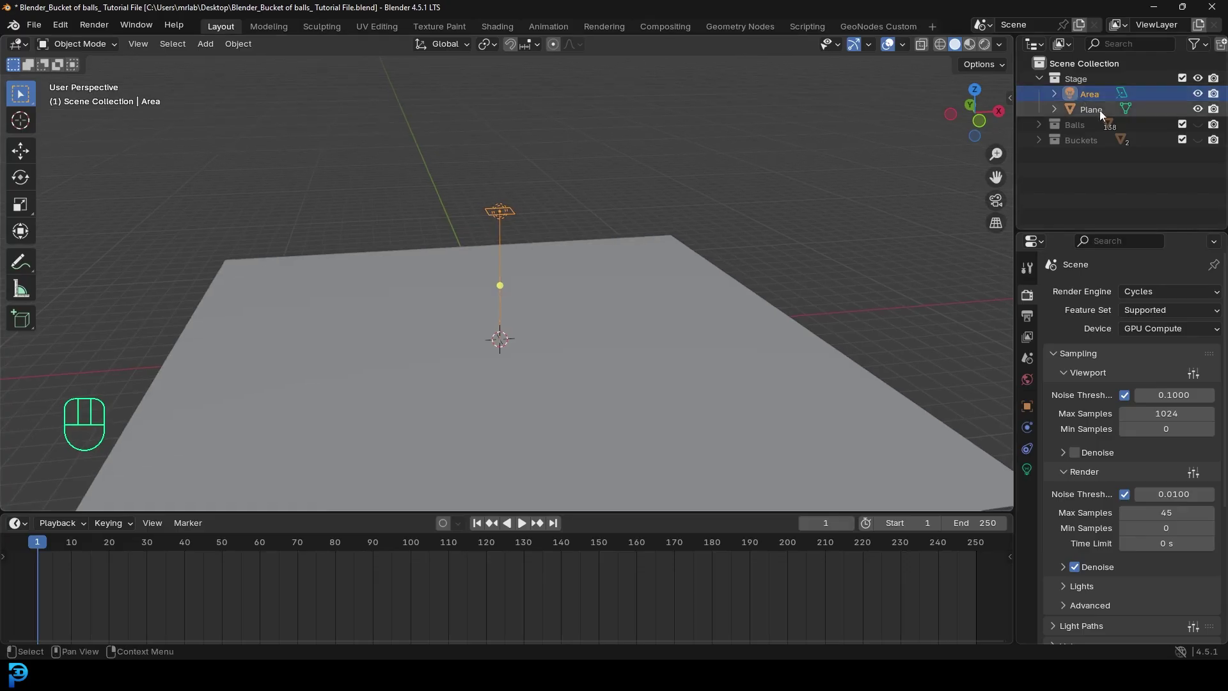
pyautogui.click(1203, 129)
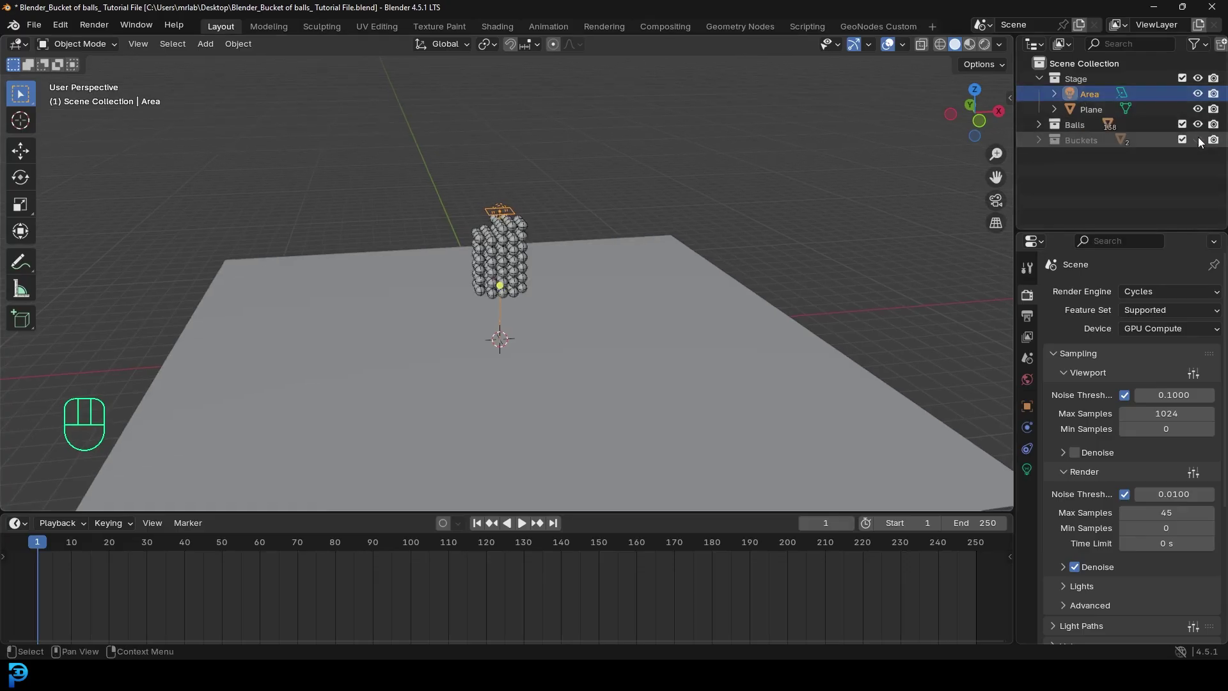
pyautogui.click(1202, 142)
pyautogui.press('KP_1')
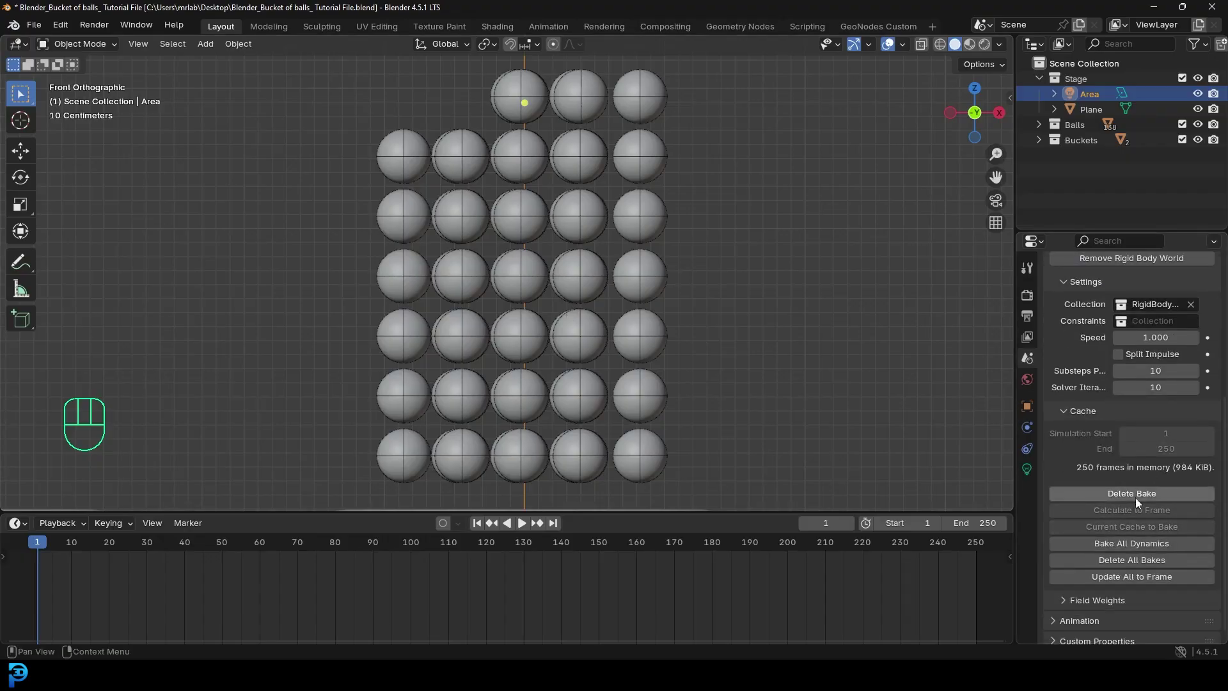
pyautogui.middleClick(523, 334)
pyautogui.press('space')
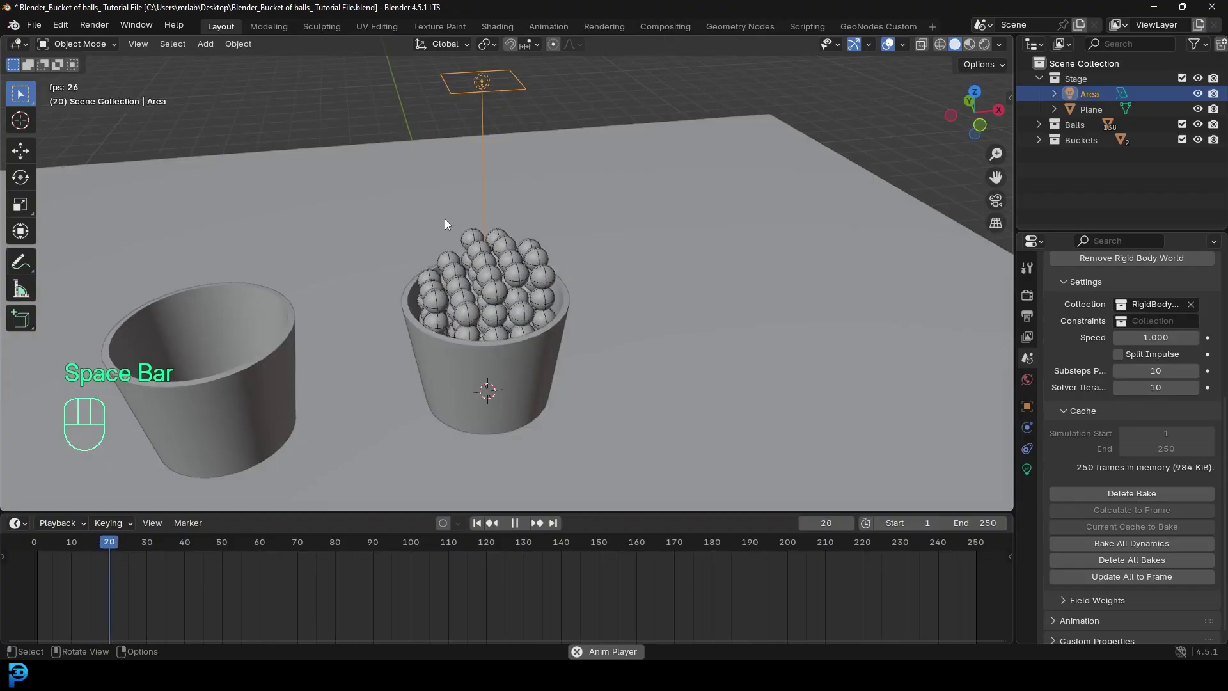
pyautogui.press('space')
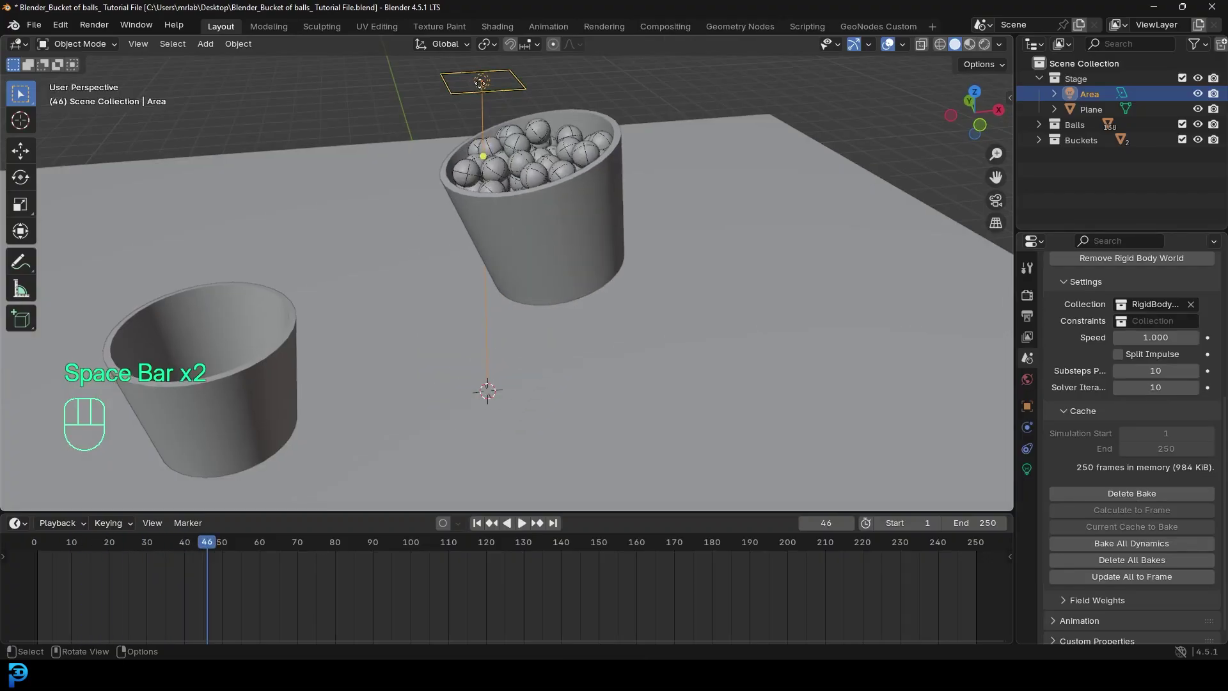
pyautogui.moveTo(429, 218); pyautogui.dragTo(462, 265)
pyautogui.middleClick(465, 258)
pyautogui.moveTo(181, 549); pyautogui.dragTo(207, 512)
pyautogui.moveTo(533, 259); pyautogui.dragTo(545, 284)
pyautogui.middleClick(559, 277)
# Add a camera aligned to the current view and pull it back to frame both buckets from above.
pyautogui.press('shift+a')
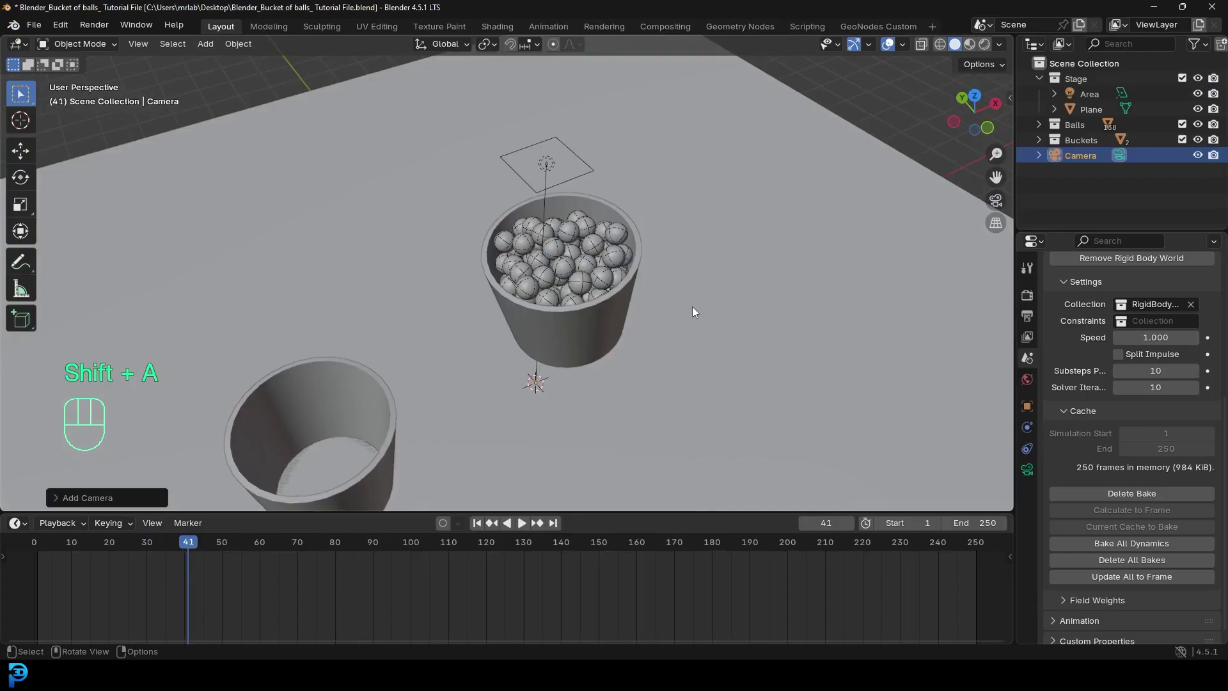
pyautogui.press('KP_0')
pyautogui.press('g')
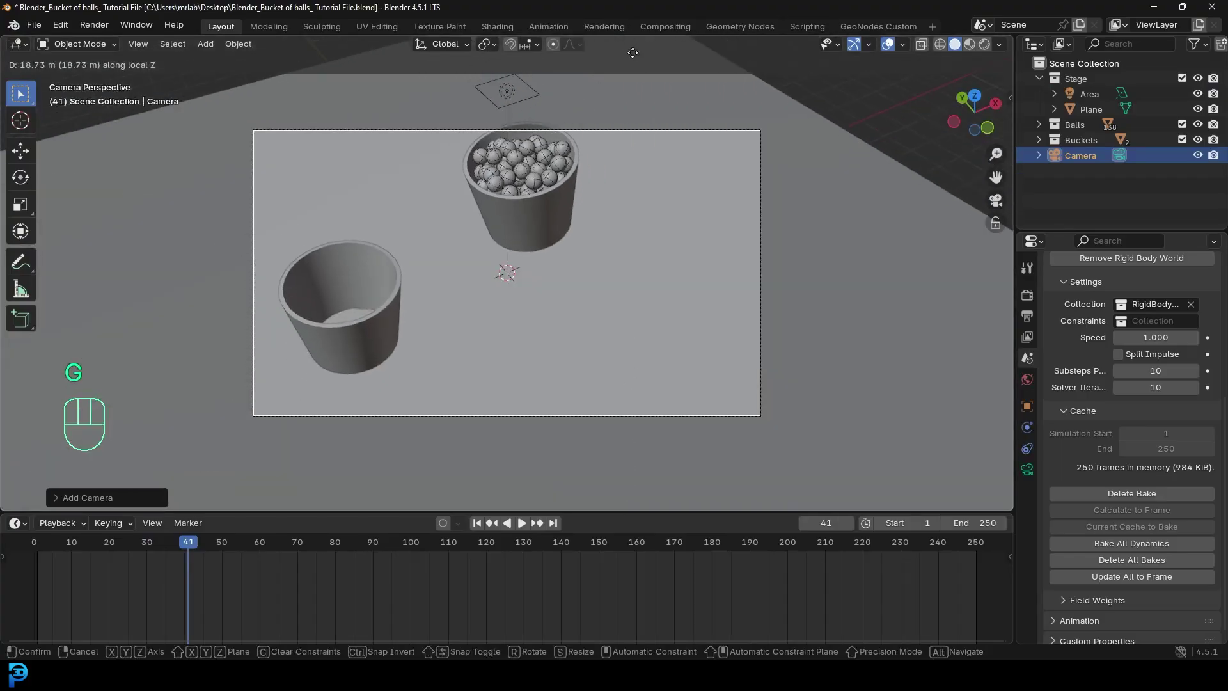
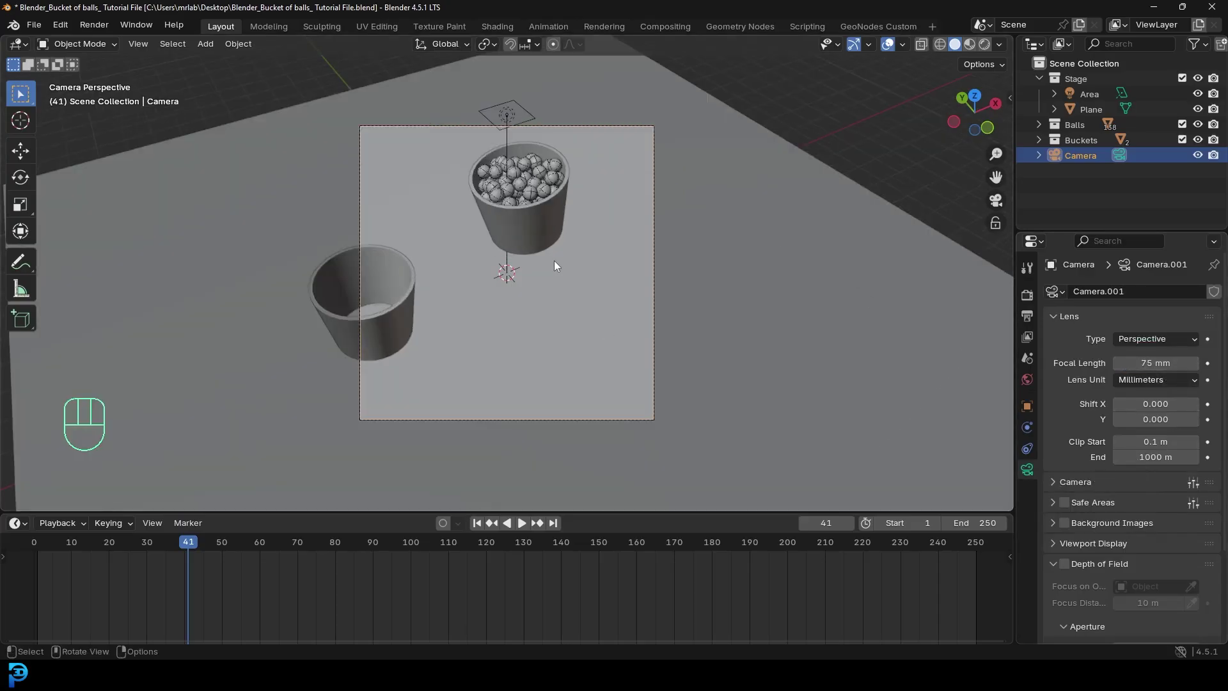
pyautogui.moveTo(354, 559); pyautogui.dragTo(492, 532)
pyautogui.press('g')
pyautogui.press('g')
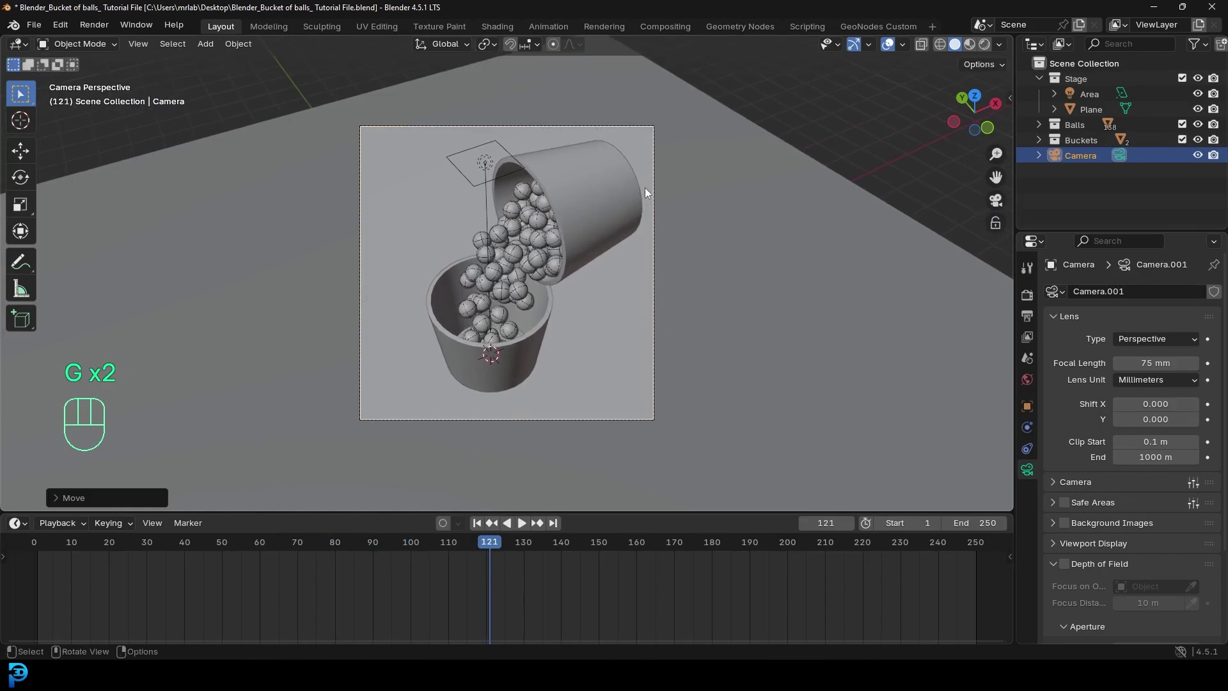
pyautogui.press('g')
pyautogui.press('g')
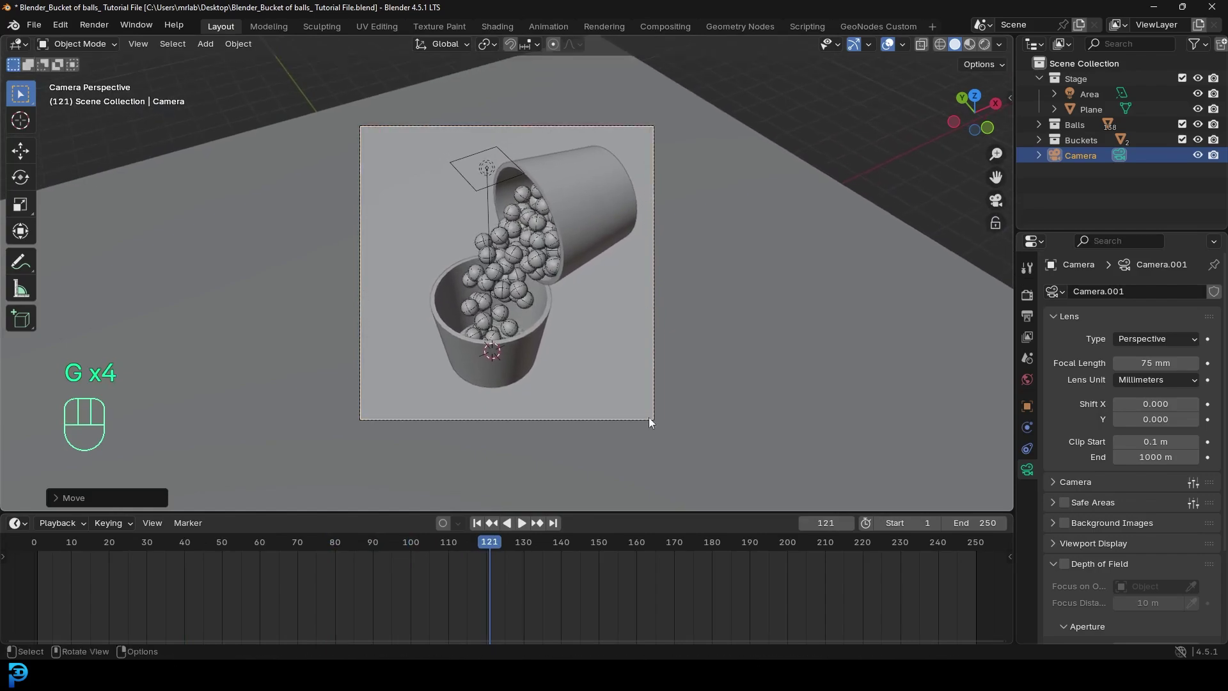
# Play the pour through the camera, then set the animation to start at frame 30.
pyautogui.moveTo(490, 548); pyautogui.dragTo(81, 561)
pyautogui.press('space')
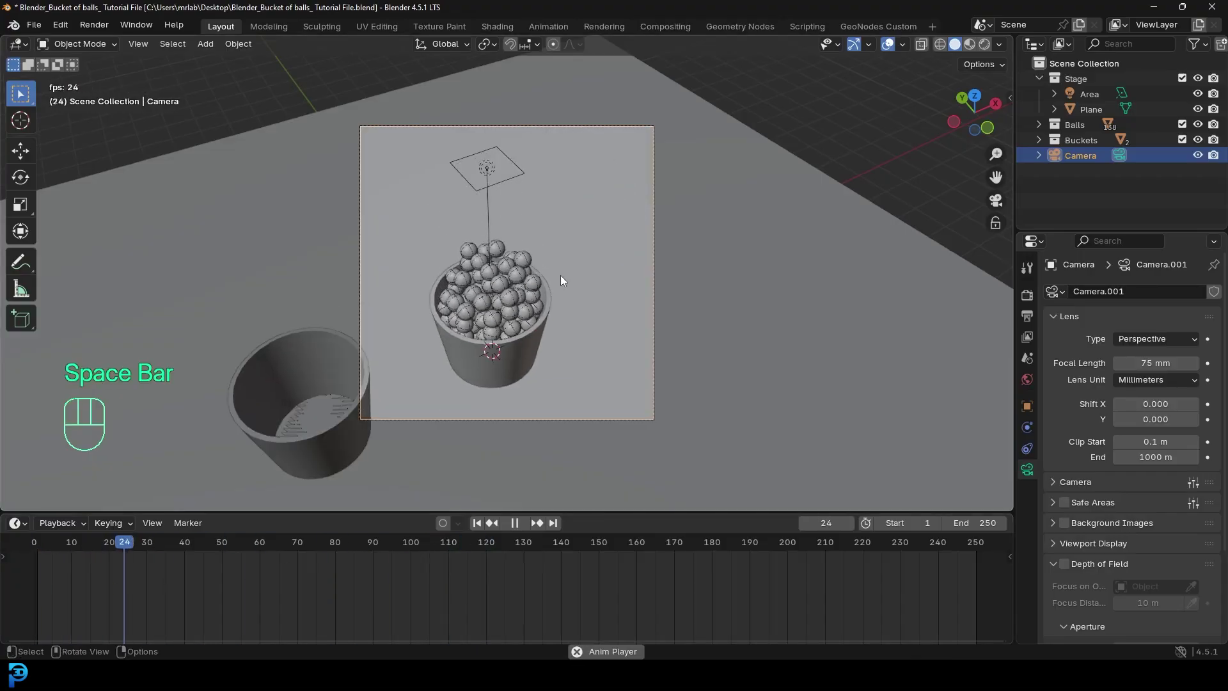
pyautogui.press('space')
pyautogui.moveTo(276, 547); pyautogui.dragTo(154, 575)
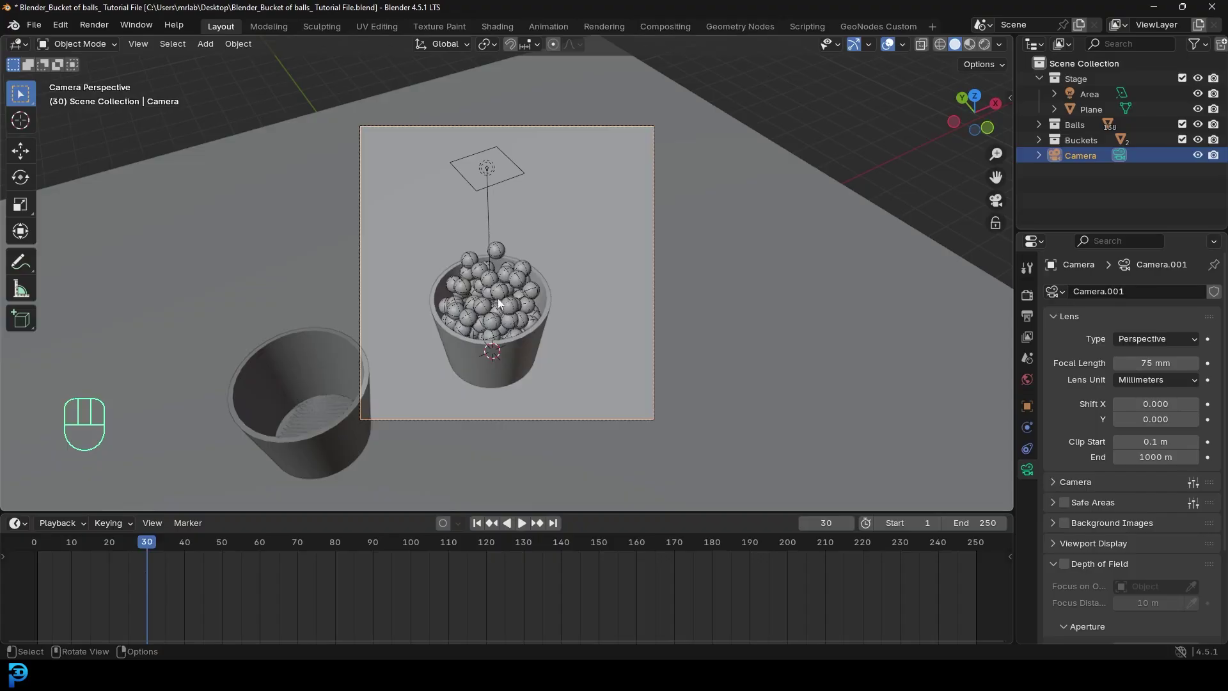
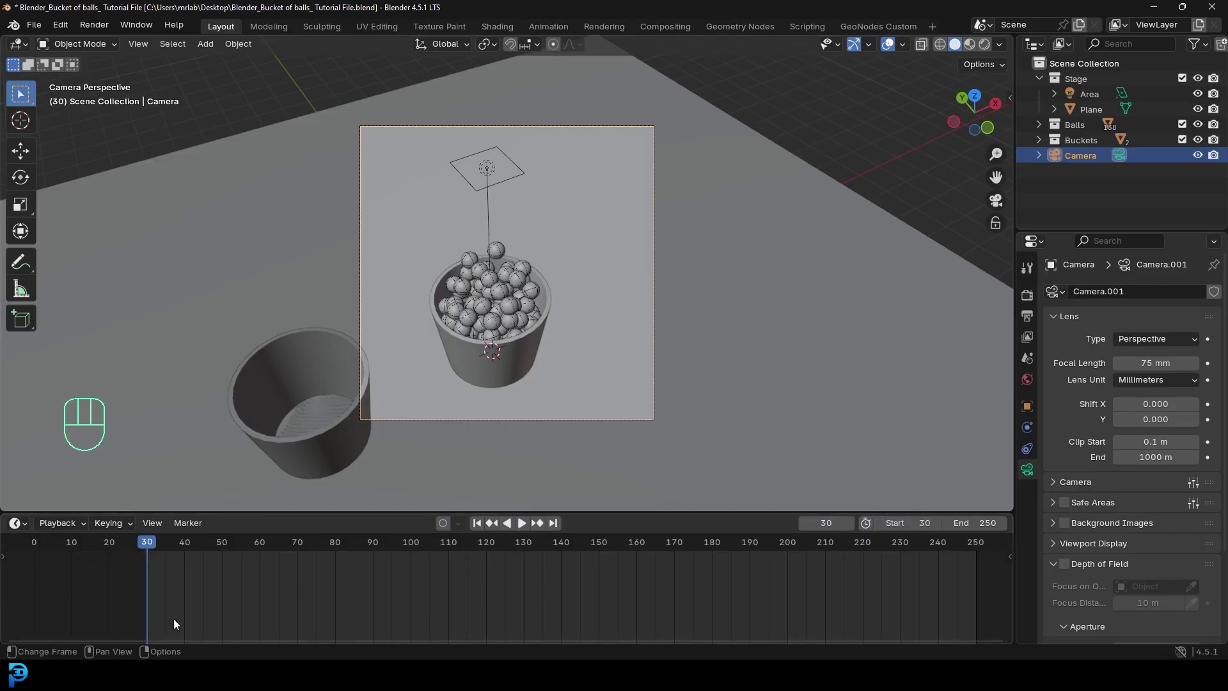
# Scrub the timeline, play and stop the animation around frame 122, then view the scene from the front.
pyautogui.moveTo(144, 547); pyautogui.dragTo(181, 521)
pyautogui.press('space')
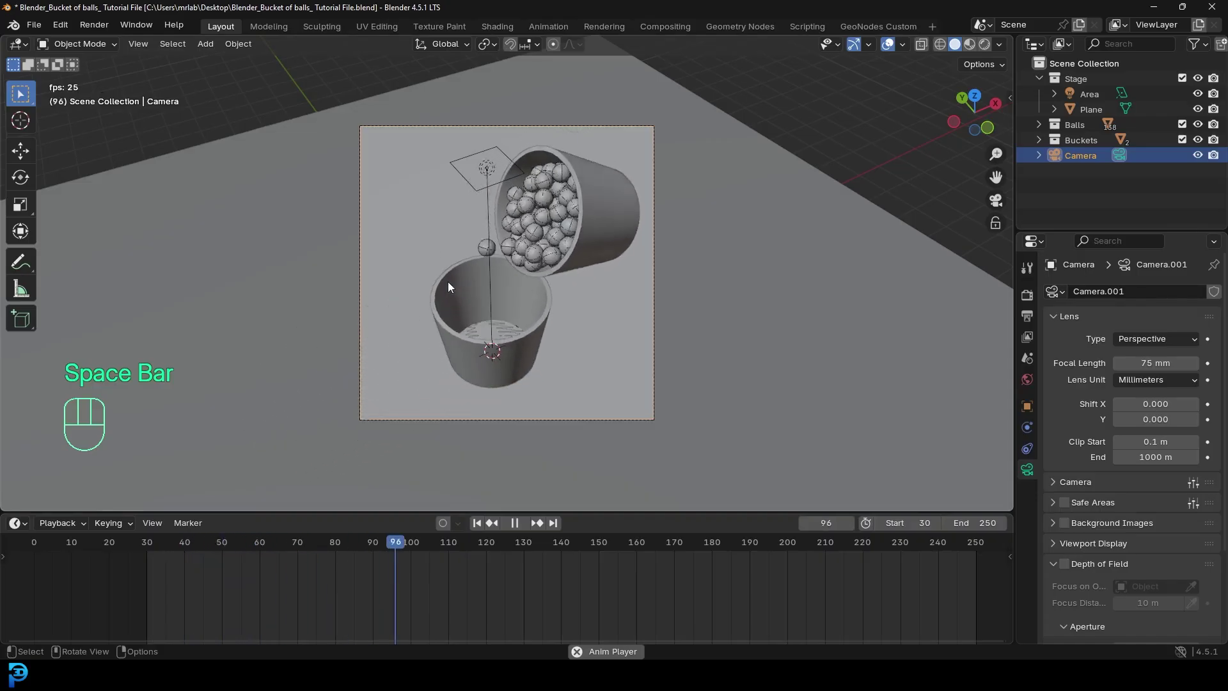
pyautogui.press('space')
pyautogui.click(616, 334)
pyautogui.press('KP_1')
# Move the floor plane to the lower bucket's base and preview the pour through the camera.
pyautogui.moveTo(624, 397); pyautogui.dragTo(593, 281)
pyautogui.press('g')
pyautogui.moveTo(590, 304); pyautogui.dragTo(644, 380)
pyautogui.press('KP_0')
pyautogui.press('space')
pyautogui.press('space')
# In rendered preview, set the area light to power 200 W and size 3.16 m and raise it above the buckets.
pyautogui.press('z')
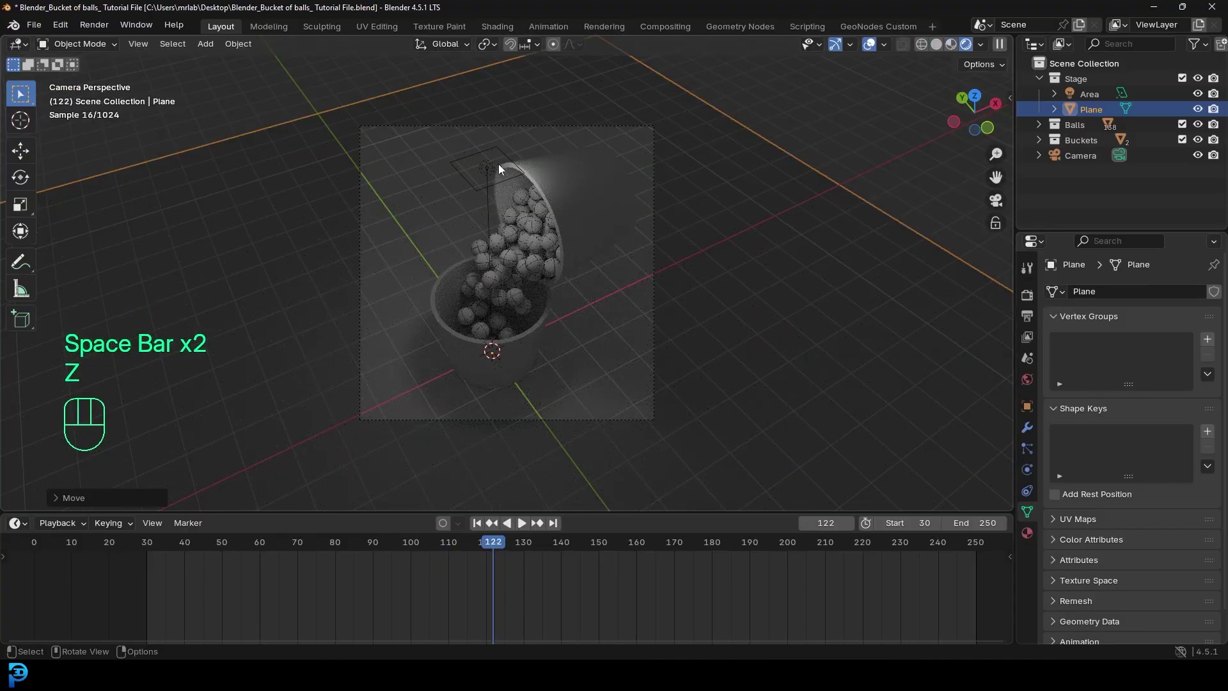
pyautogui.click(489, 170)
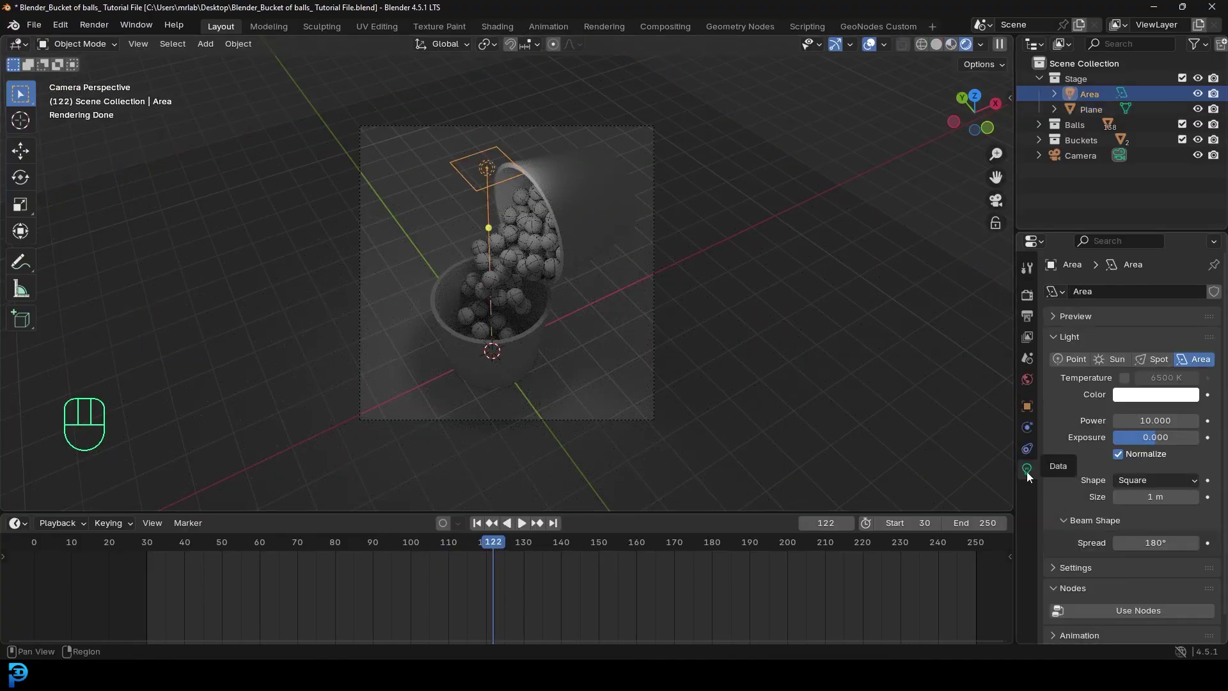
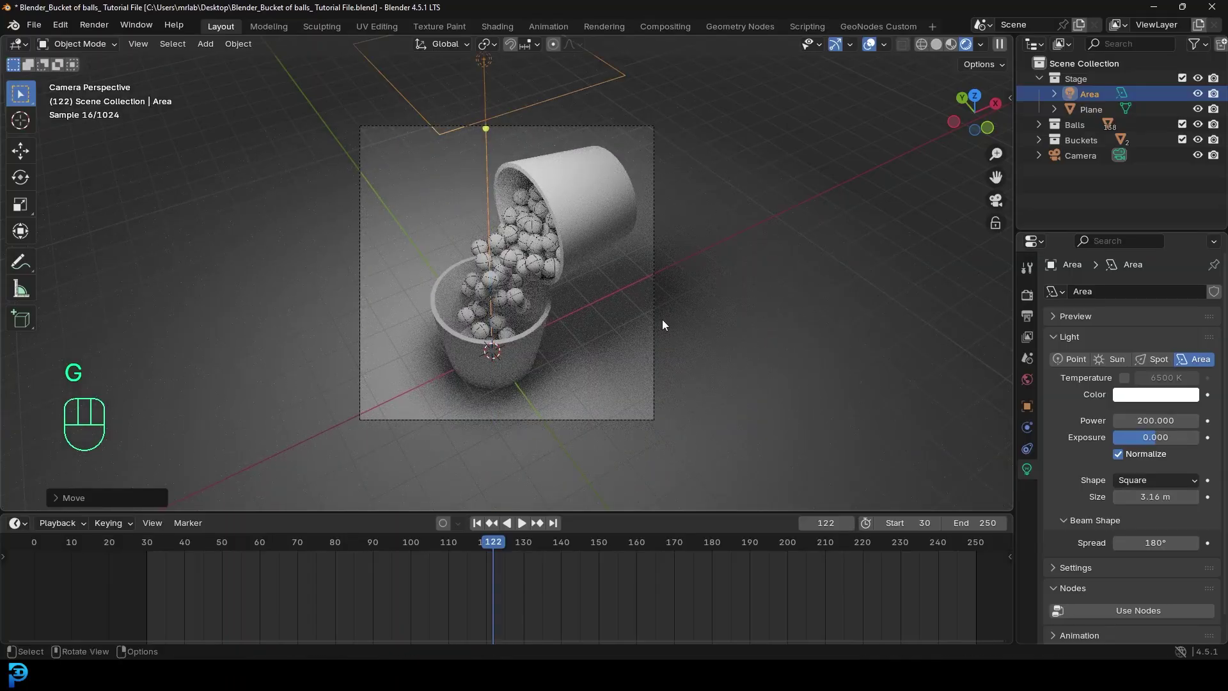
pyautogui.moveTo(485, 51); pyautogui.dragTo(603, 148)
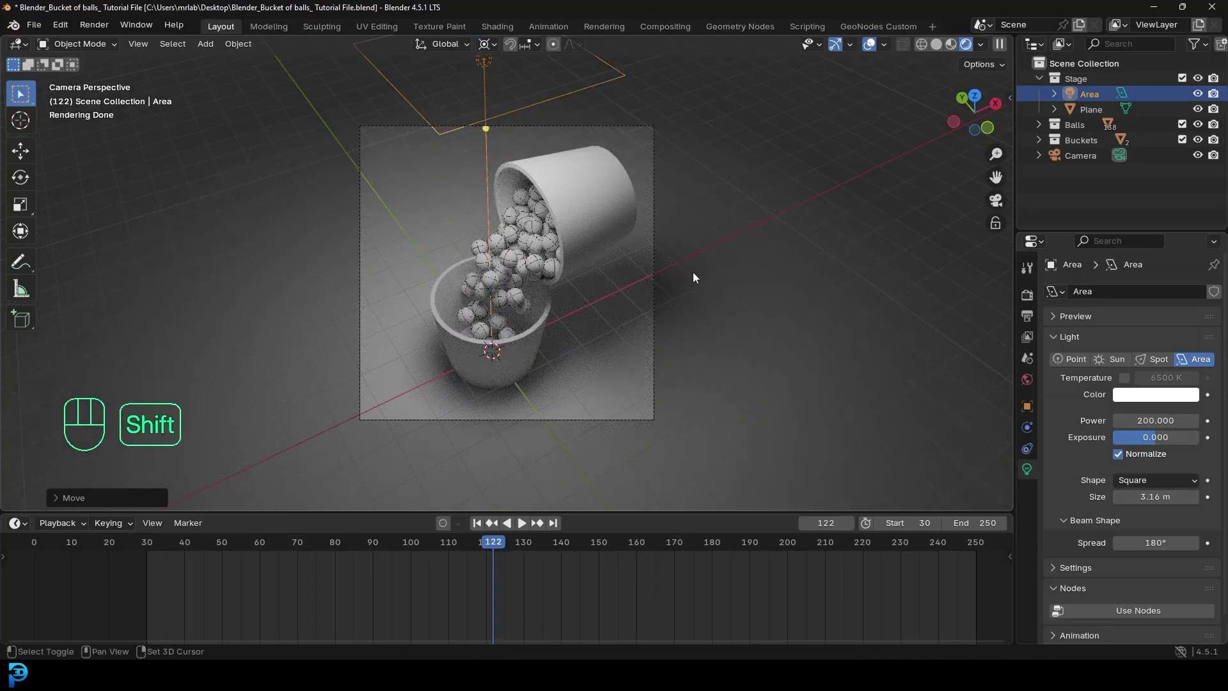
# Duplicate and rotate area lights so four lights surround the buckets.
pyautogui.press('shift+d')
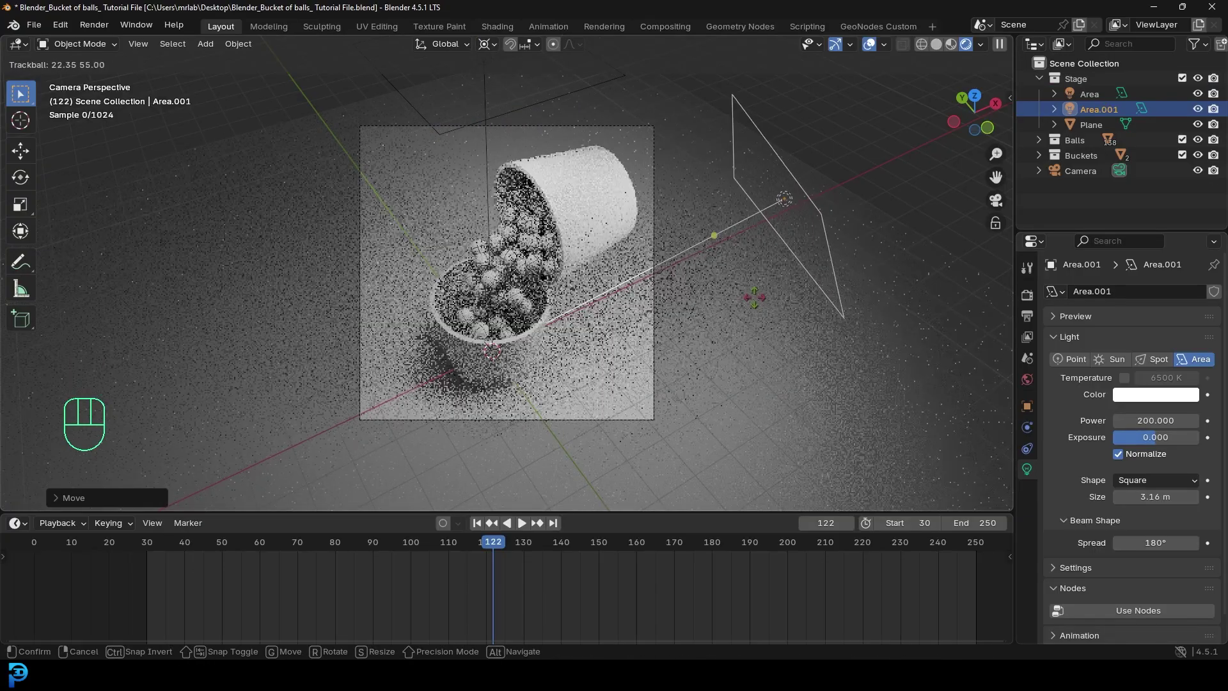
pyautogui.press('shift+r')
pyautogui.press('z')
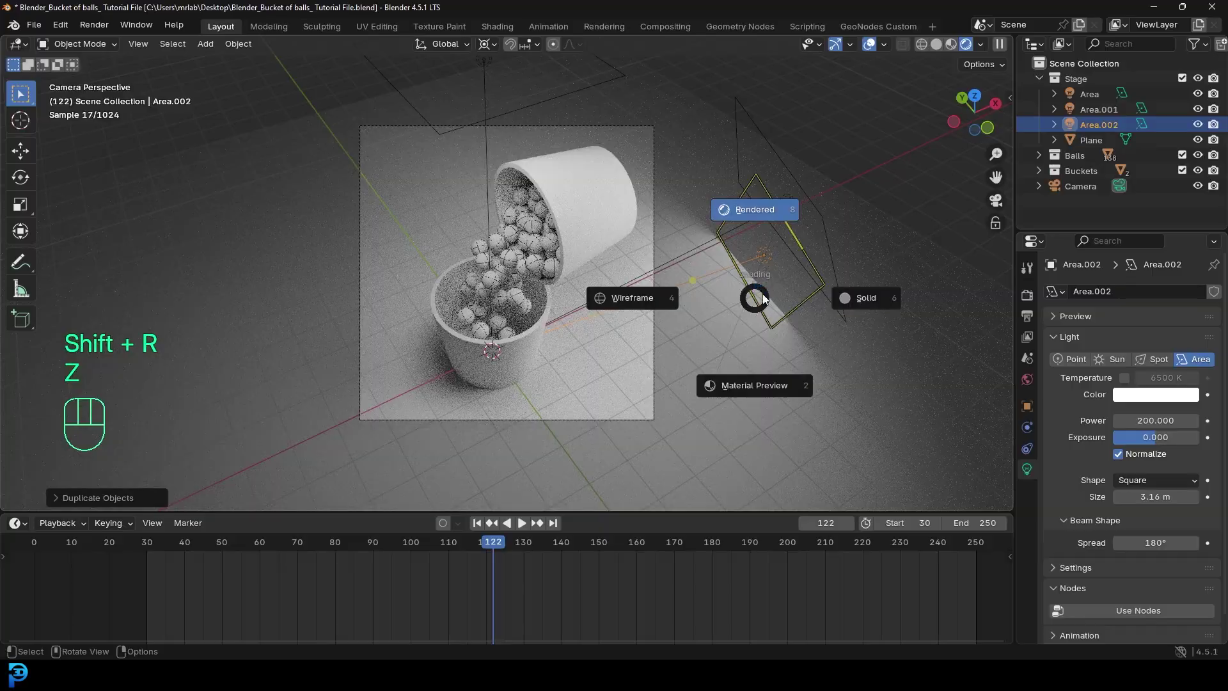
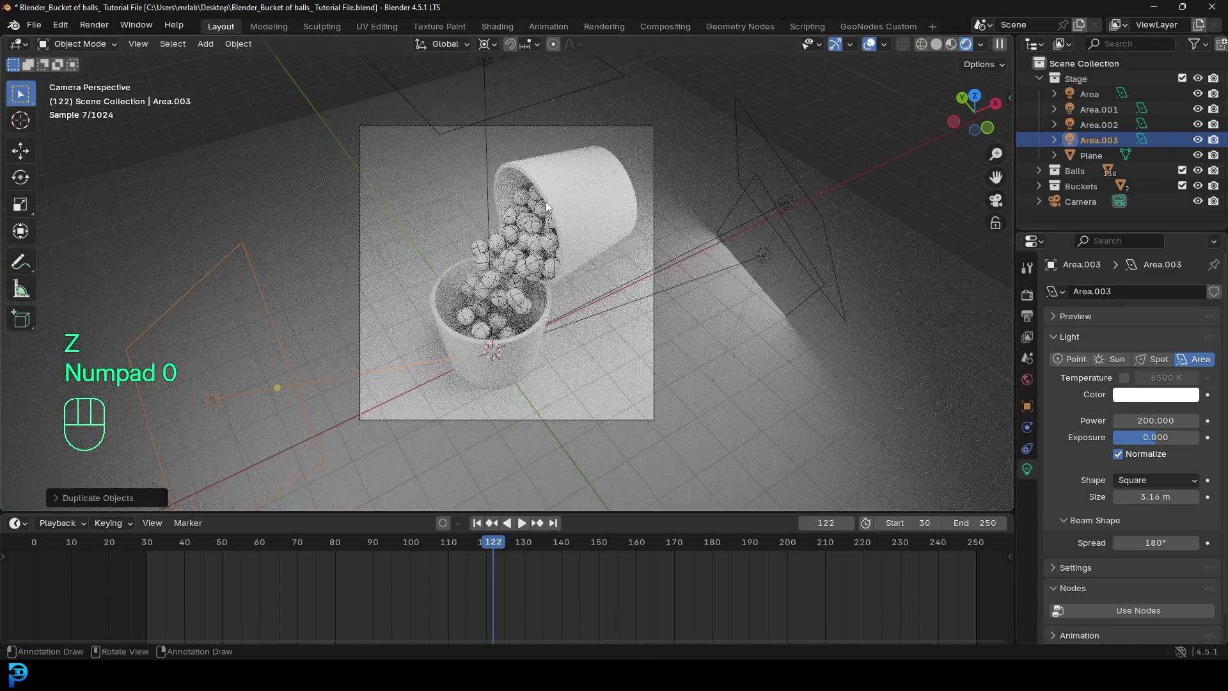
# Frame the camera view and save the blend file.
pyautogui.press('ctrl+b')
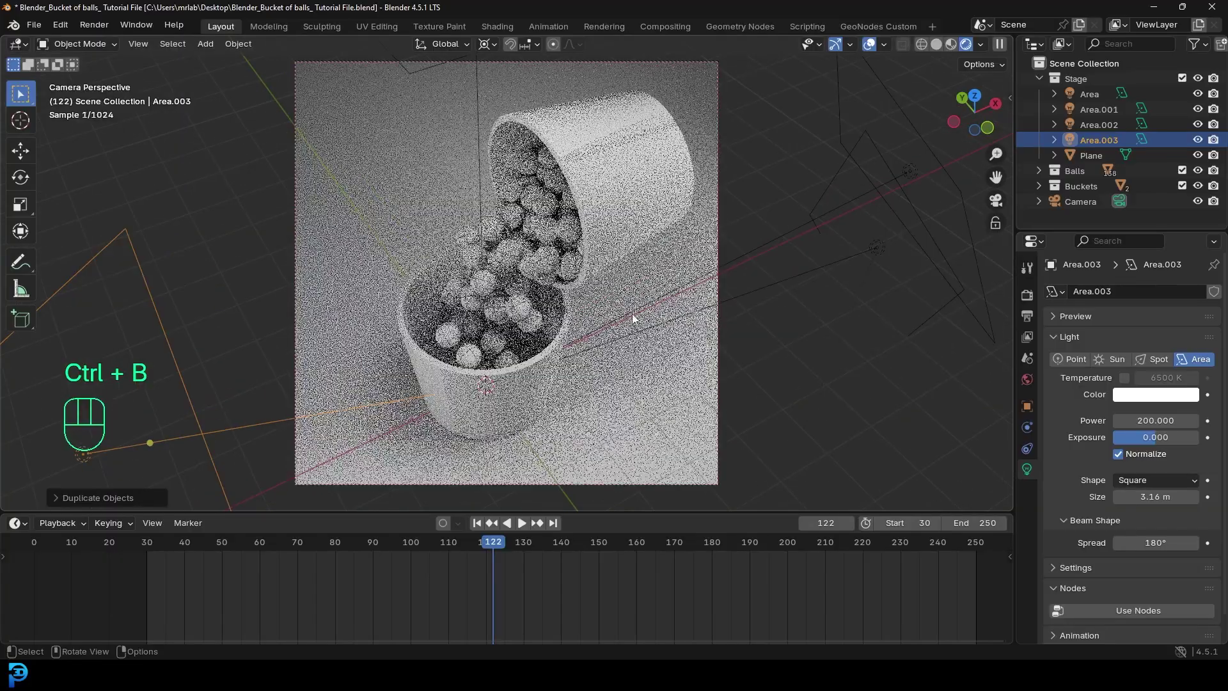
pyautogui.press('ctrl+s')
pyautogui.press('ctrl+s')
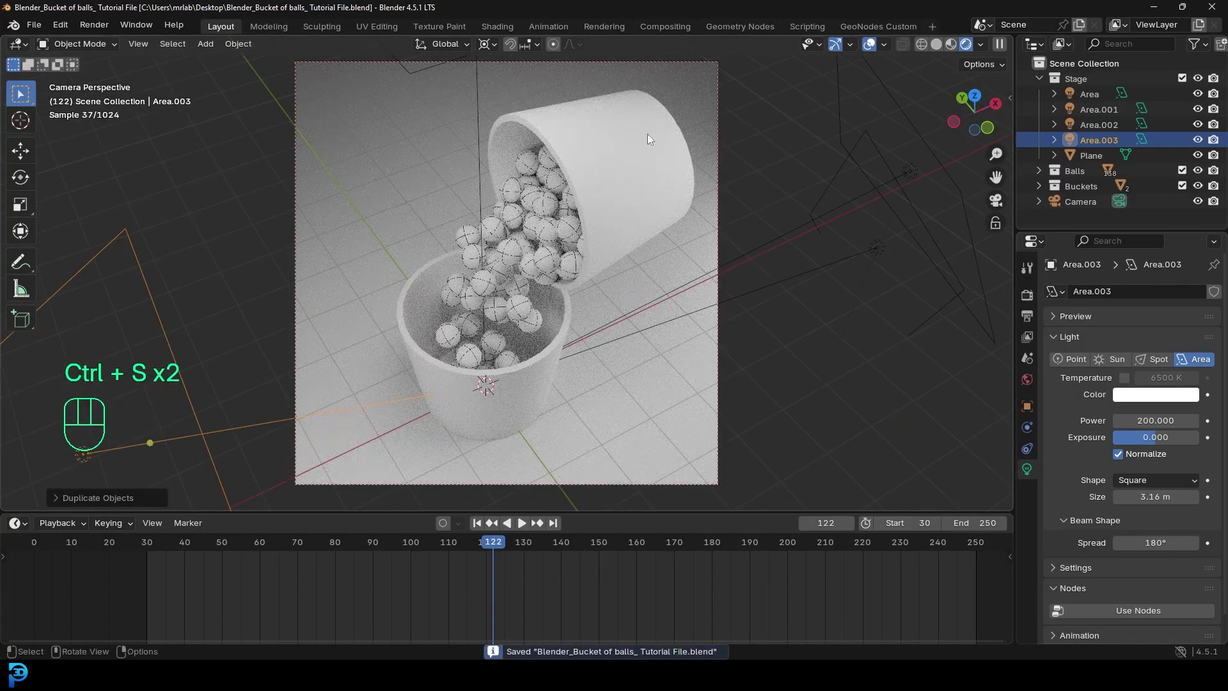
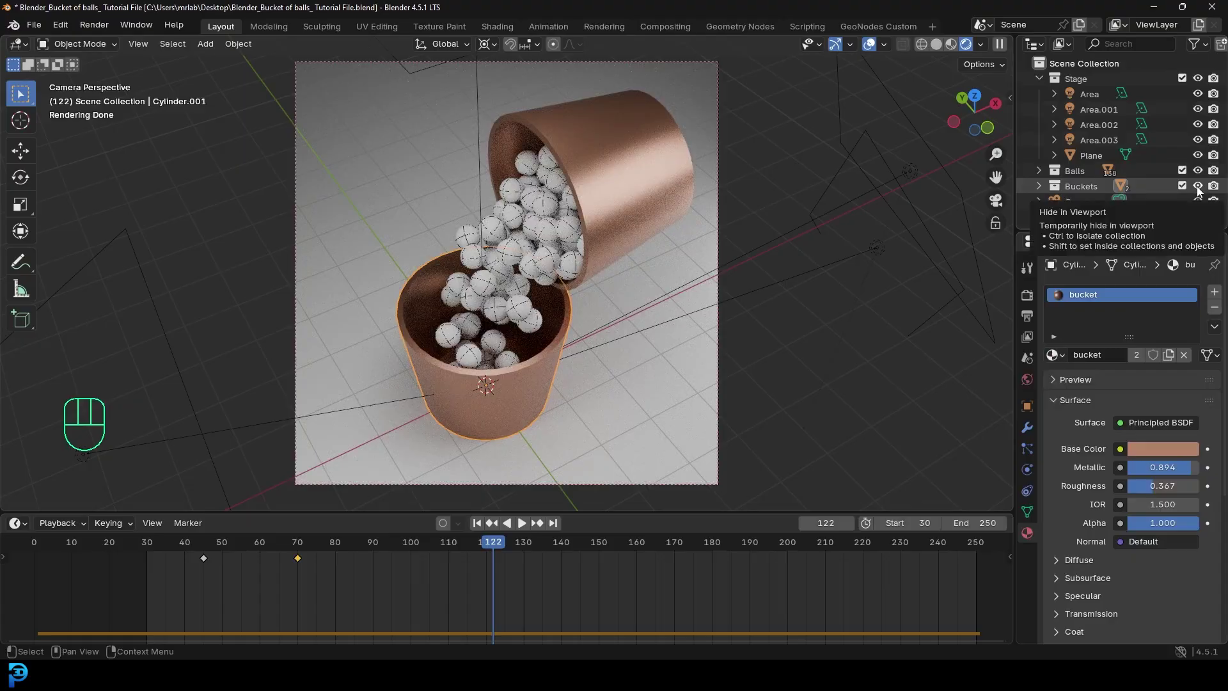
# Hide the buckets and lights, then box-select all the balls.
pyautogui.moveTo(1201, 191); pyautogui.dragTo(1201, 163)
pyautogui.click(1200, 82)
pyautogui.moveTo(671, 286); pyautogui.dragTo(653, 255)
pyautogui.moveTo(360, 87); pyautogui.dragTo(685, 458)
pyautogui.press('z')
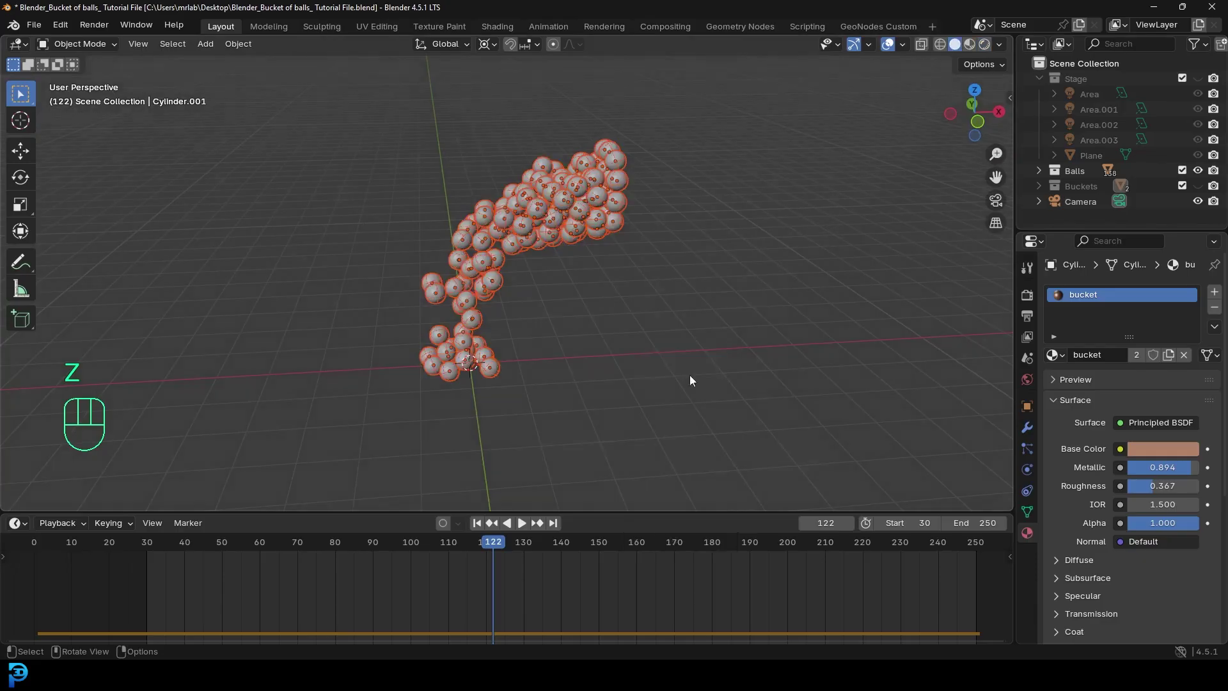
# Create a 'ball' material with a colour-ramp base colour and link it to all selected balls.
pyautogui.click(557, 177)
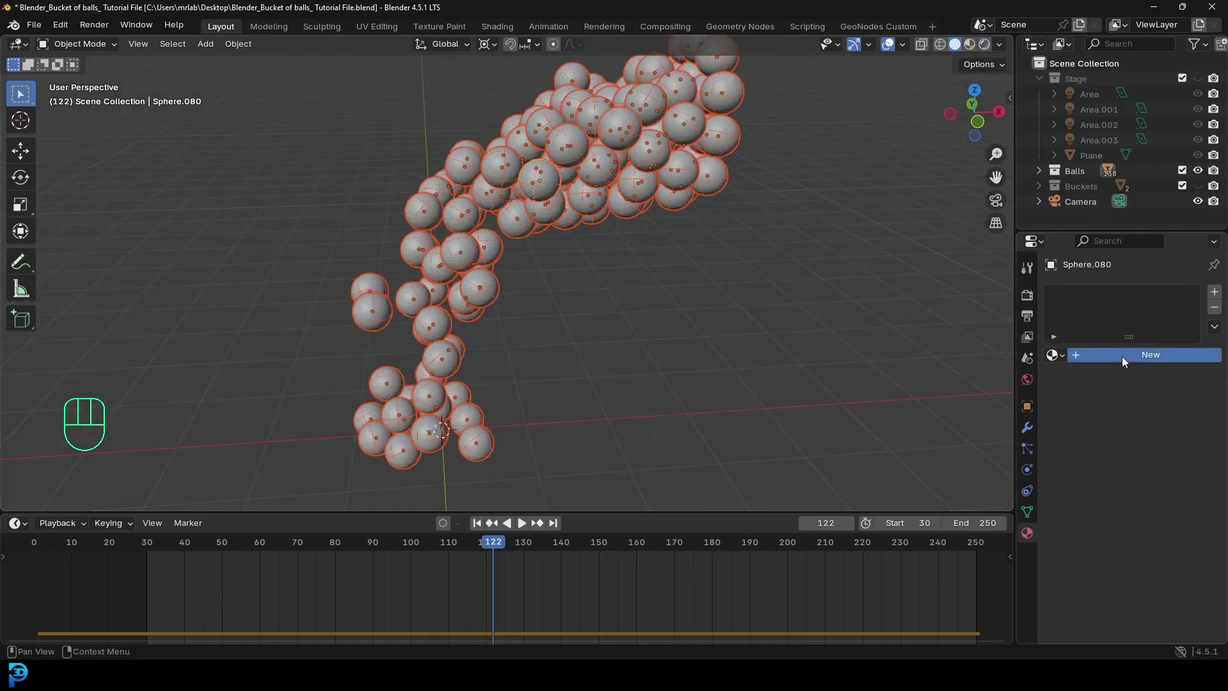
pyautogui.moveTo(1122, 362); pyautogui.dragTo(1122, 361)
pyautogui.press('l')
pyautogui.moveTo(554, 181); pyautogui.dragTo(544, 189)
pyautogui.press('ctrl+l')
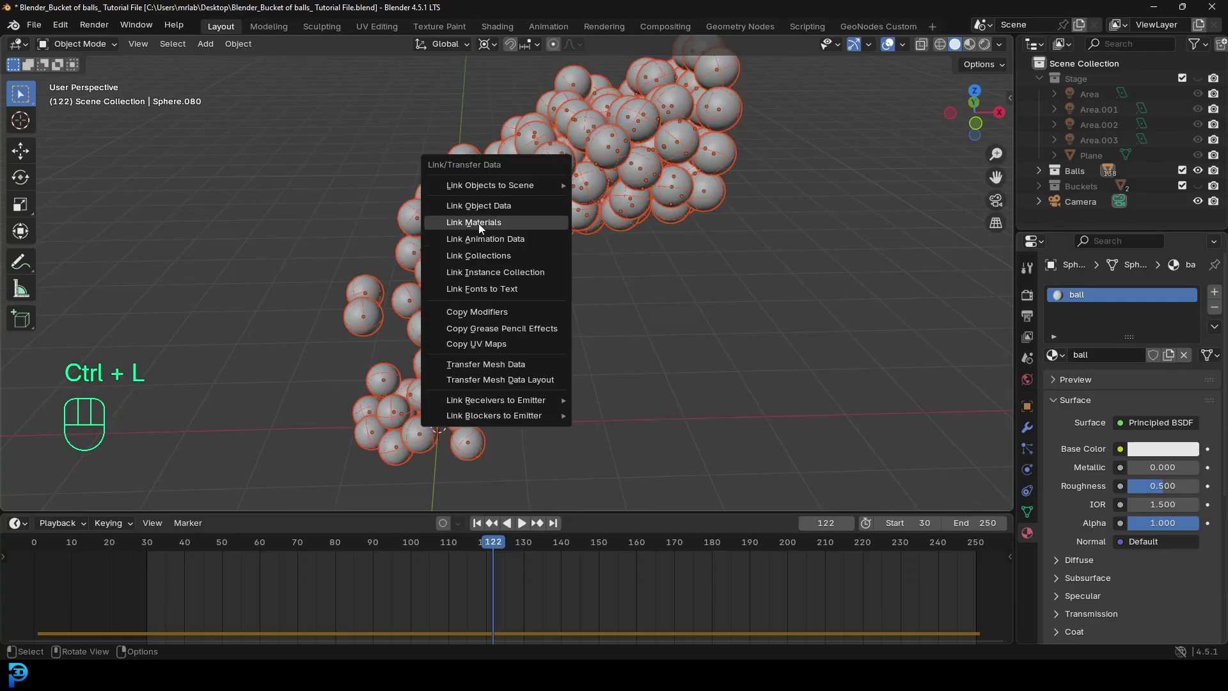
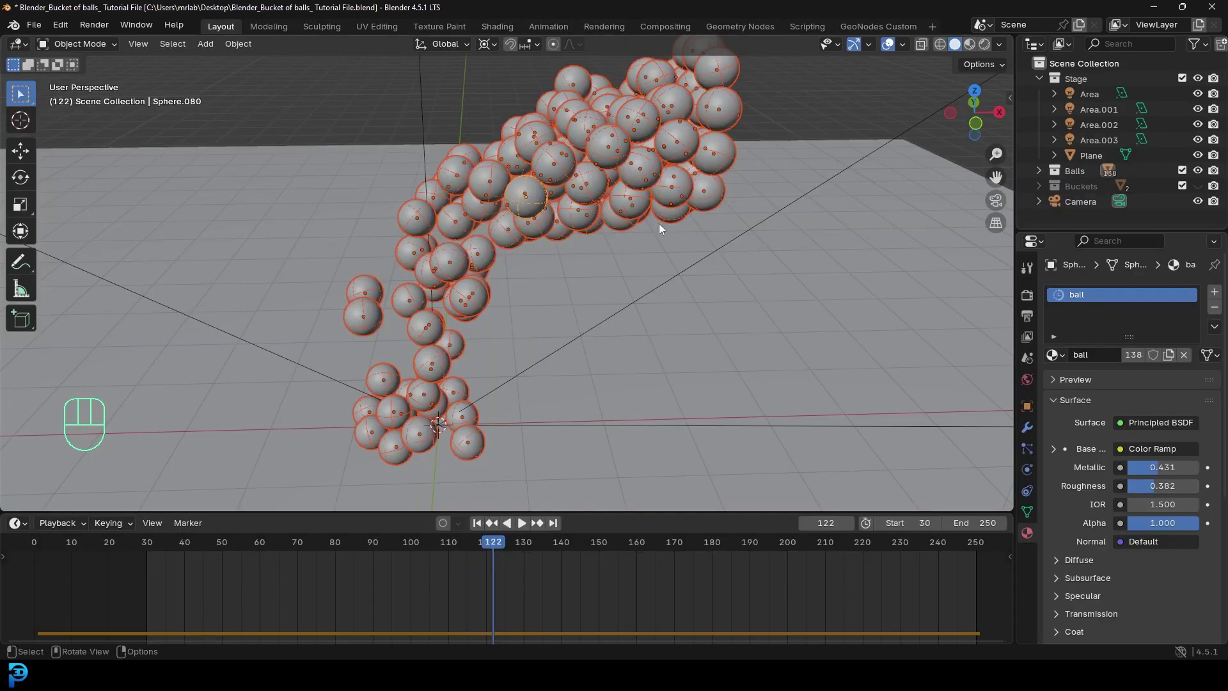
# Return to camera view, unhide the buckets and lights, and show the multicoloured pour as a rendered preview.
pyautogui.press('KP_0')
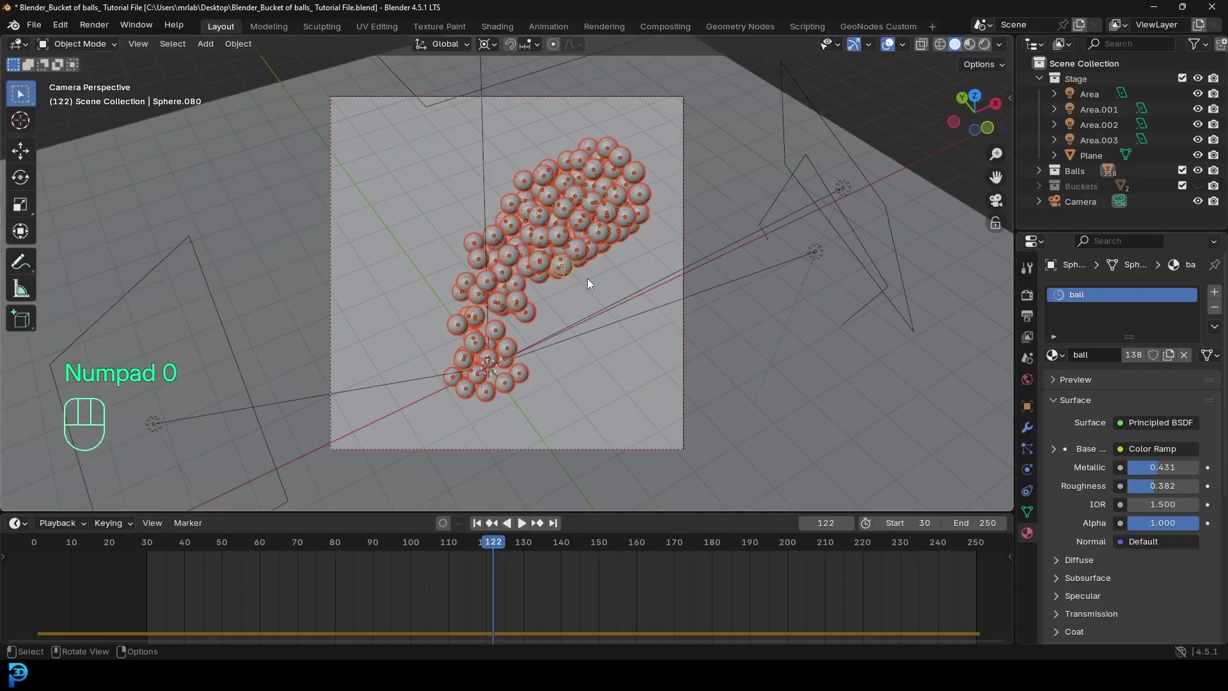
pyautogui.click(1204, 192)
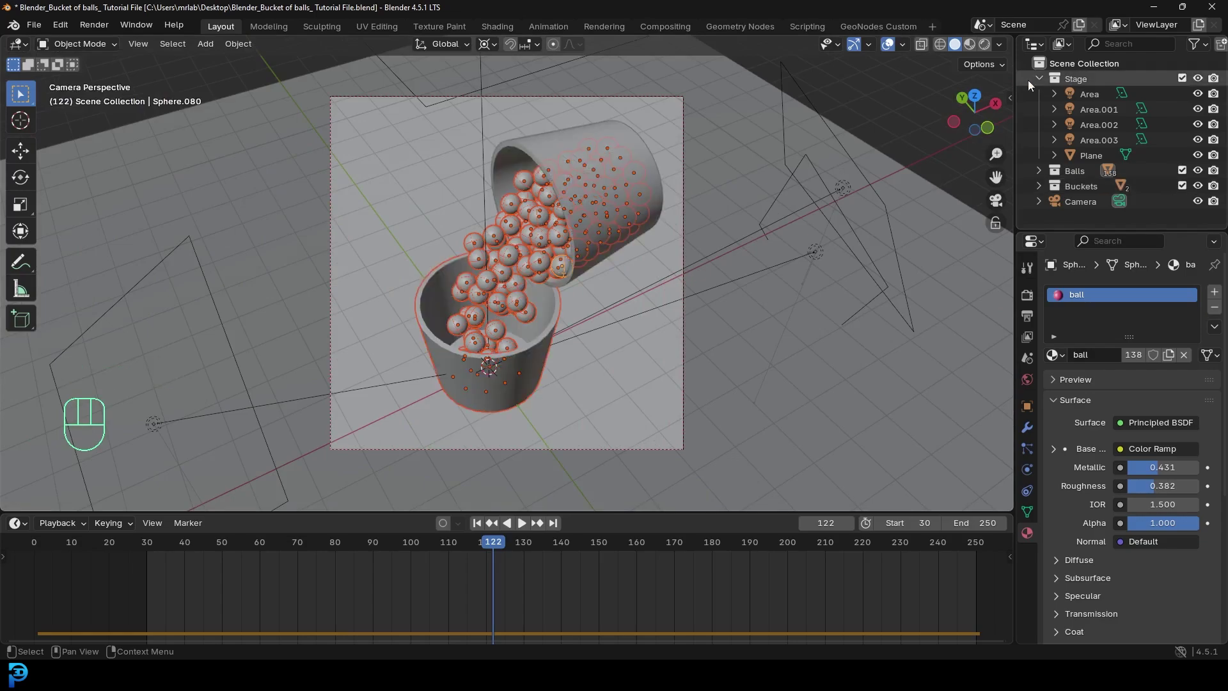
pyautogui.click(1041, 82)
pyautogui.press('z')
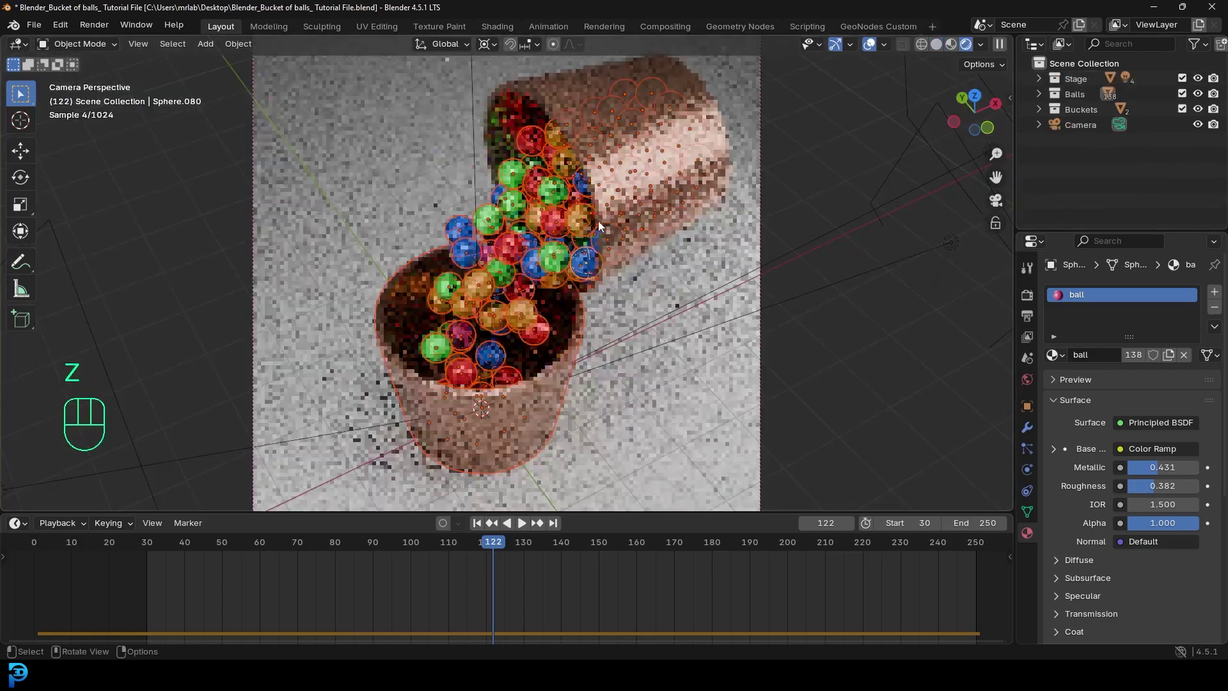